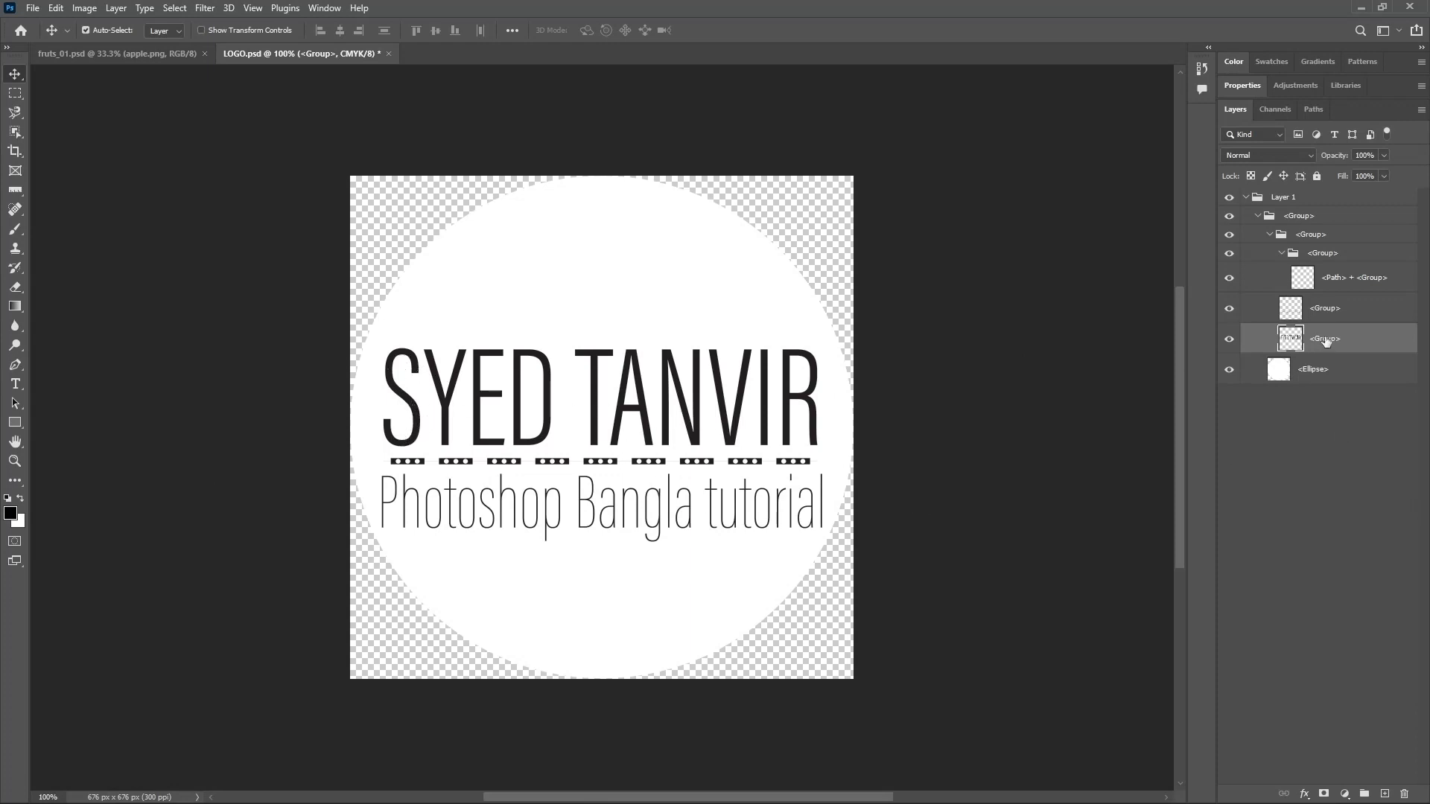
Look through the LOGO document's nested inner groups in the Layers panel.
{"action": "left_click", "coordinate": [1327, 342]}
{"action": "left_click", "coordinate": [1328, 314]}
{"action": "left_click", "coordinate": [1225, 344]}
{"action": "left_click", "coordinate": [1230, 344]}
{"action": "left_click", "coordinate": [1228, 318]}
{"action": "left_click", "coordinate": [1228, 318]}
{"action": "left_click", "coordinate": [1231, 284]}
{"action": "left_click", "coordinate": [1231, 285]}
{"action": "left_click", "coordinate": [1230, 377]}
{"action": "left_click", "coordinate": [1229, 377]}
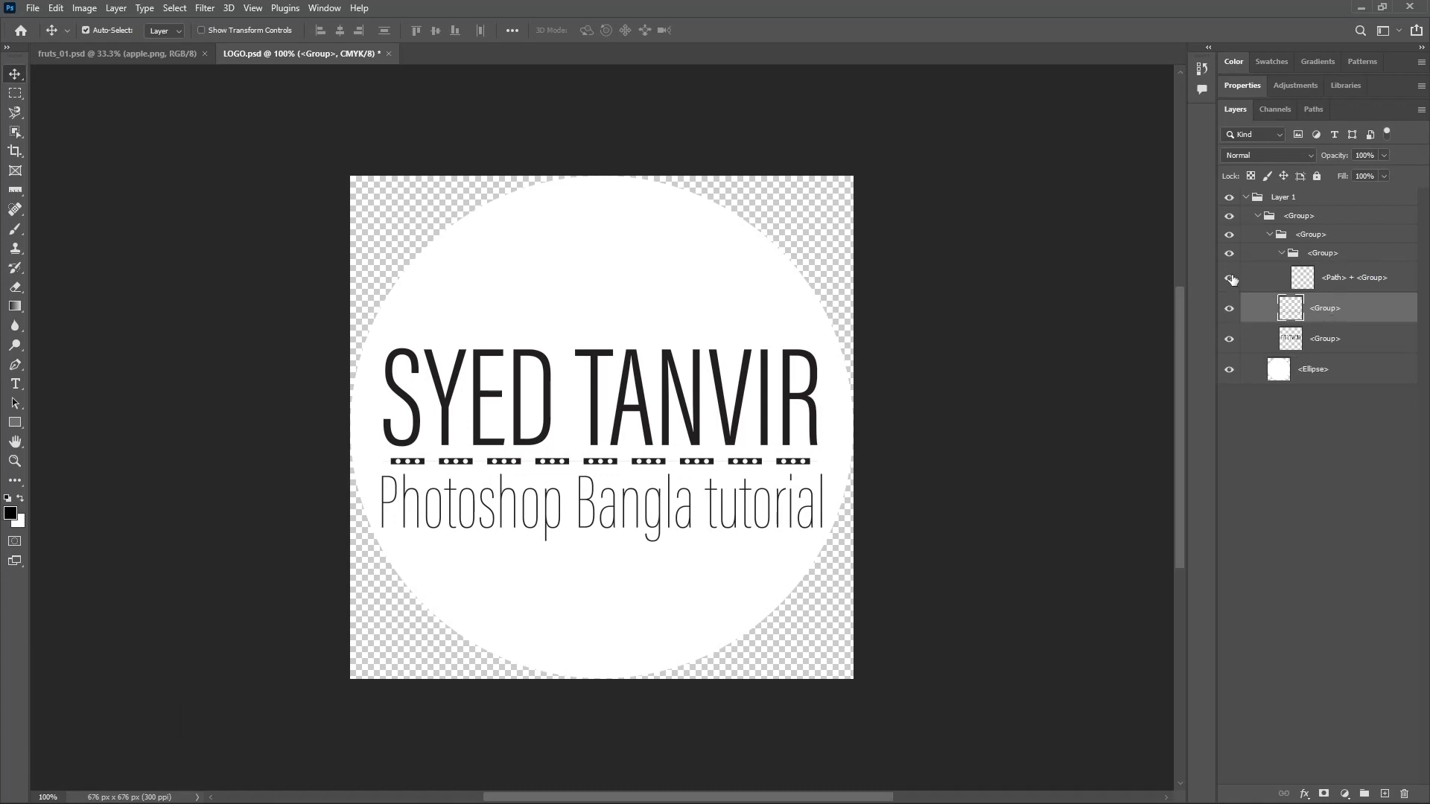
Select the logo's top-level Layer 1 group and bring up the Window > Arrange choices.
{"action": "left_click", "coordinate": [1285, 202]}
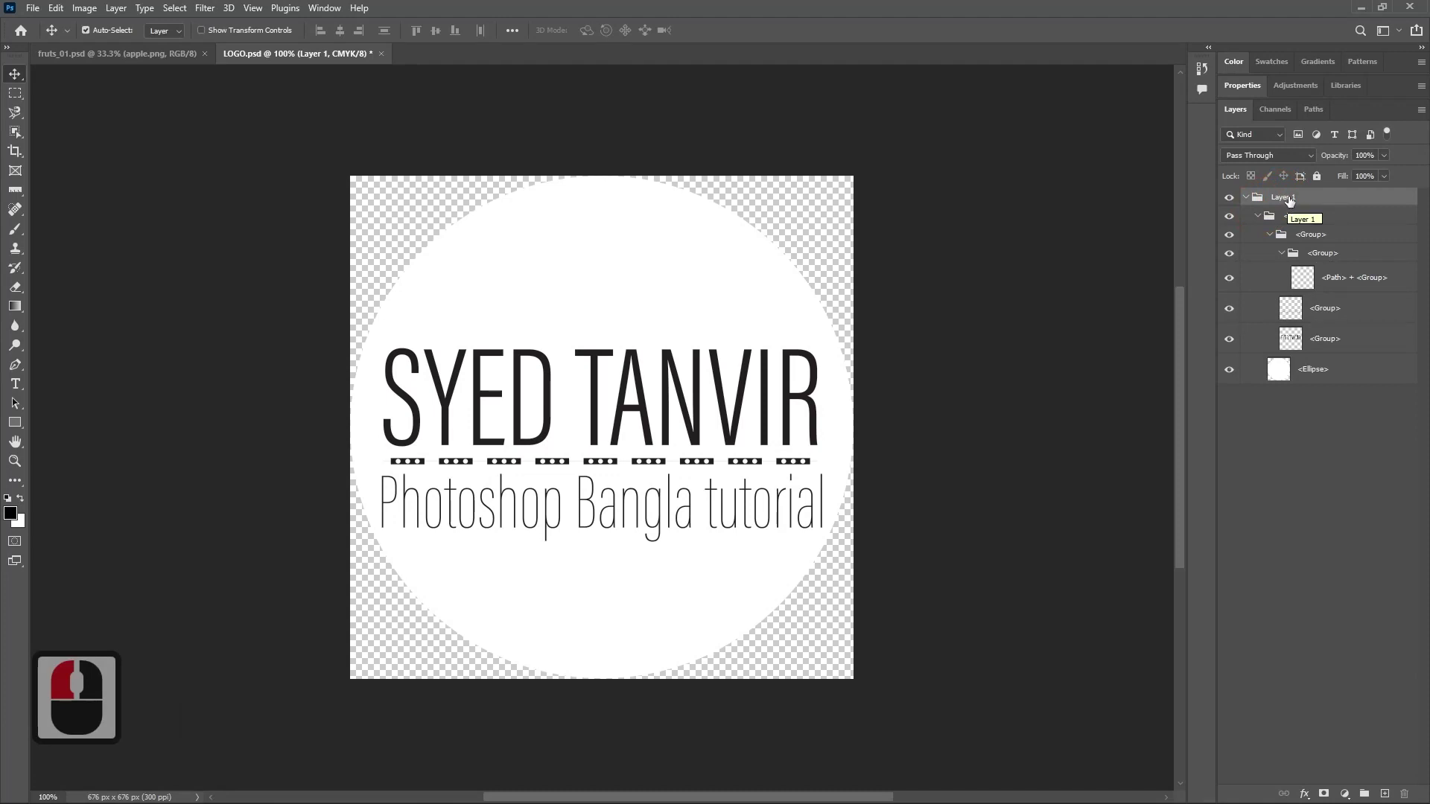
{"action": "left_click", "coordinate": [125, 61]}
{"action": "left_click", "coordinate": [269, 54]}
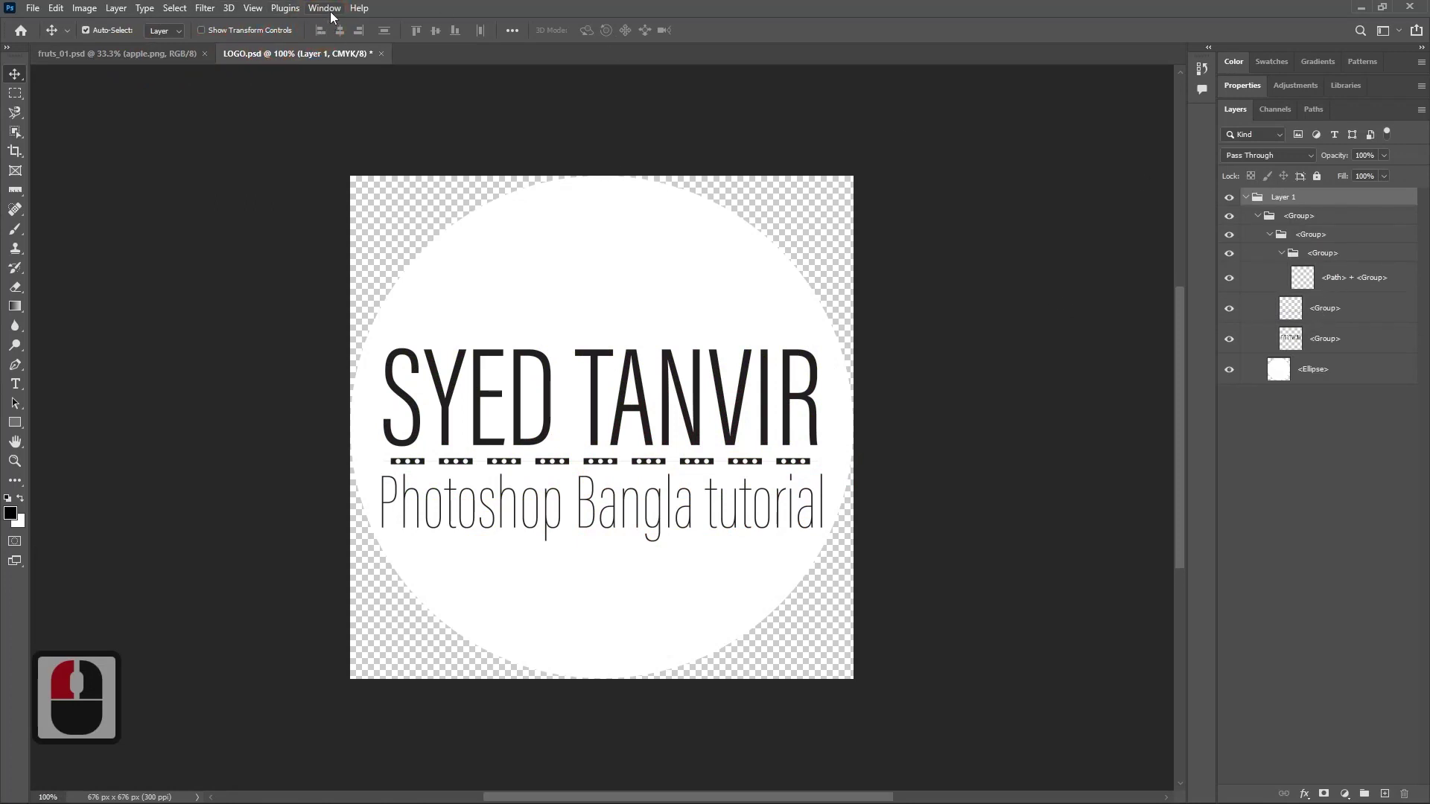
Arrange LOGO.psd and fruits_01 2-up Vertical and copy the logo's Layer 1 group onto the fruit banner.
{"action": "left_click", "coordinate": [334, 16]}
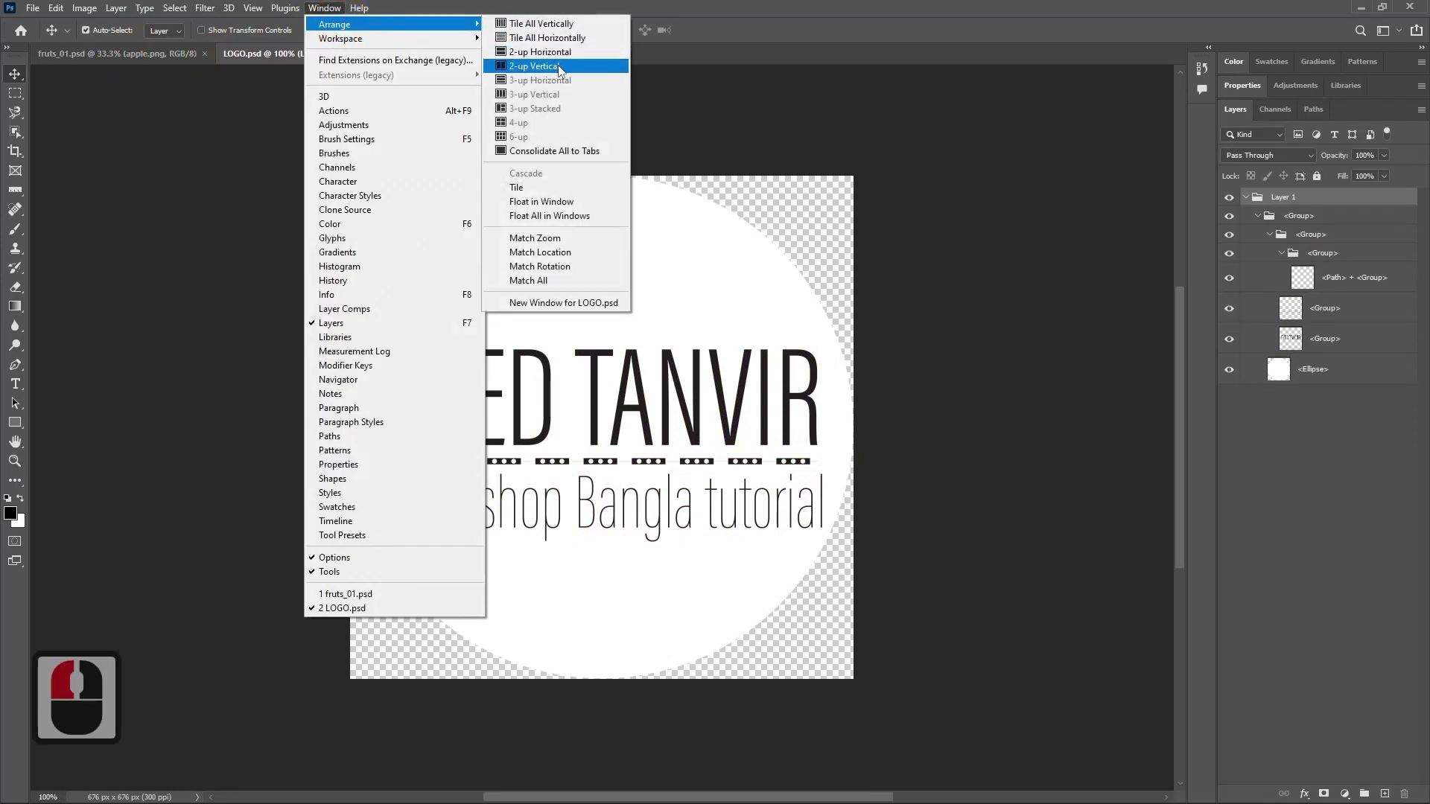
{"action": "left_click", "coordinate": [566, 69]}
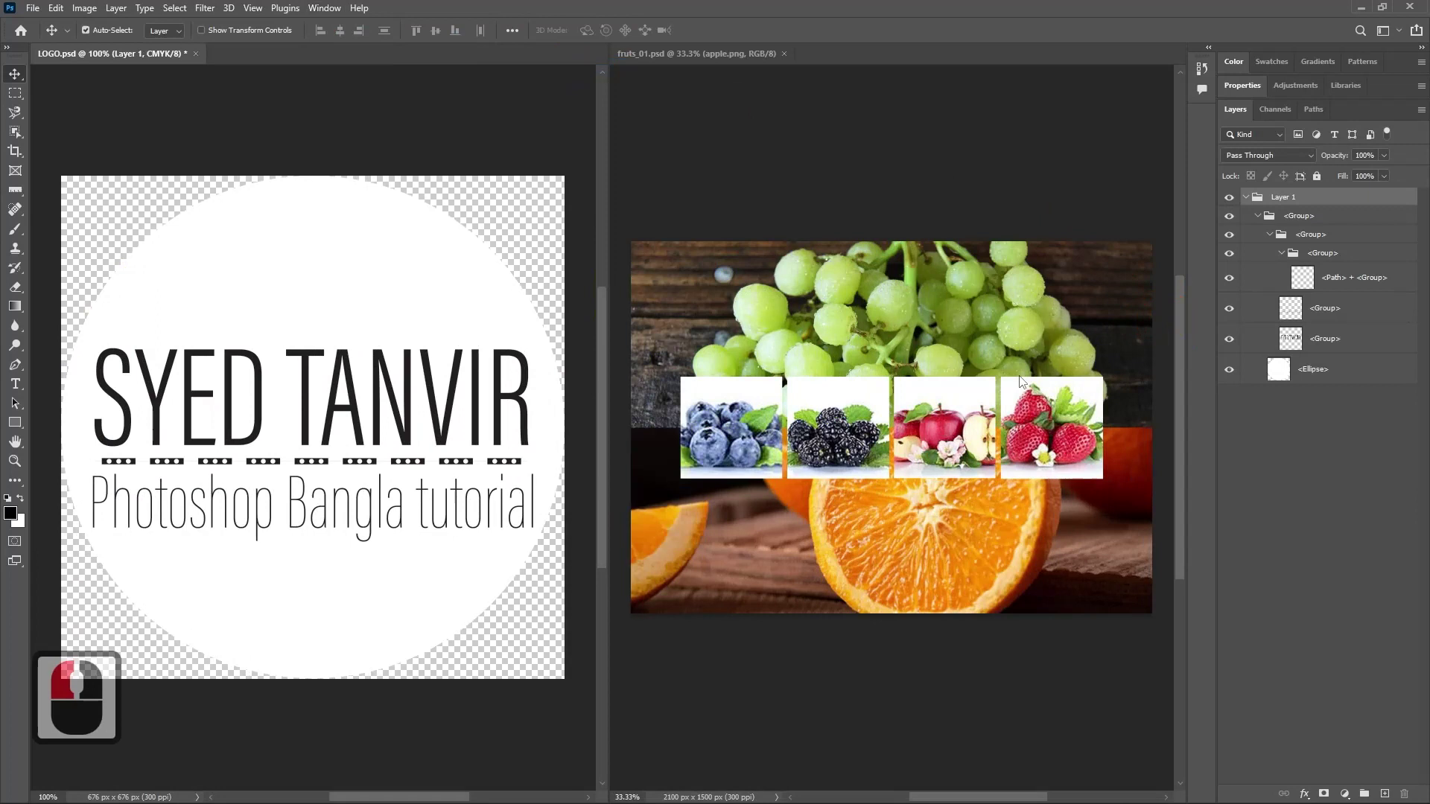
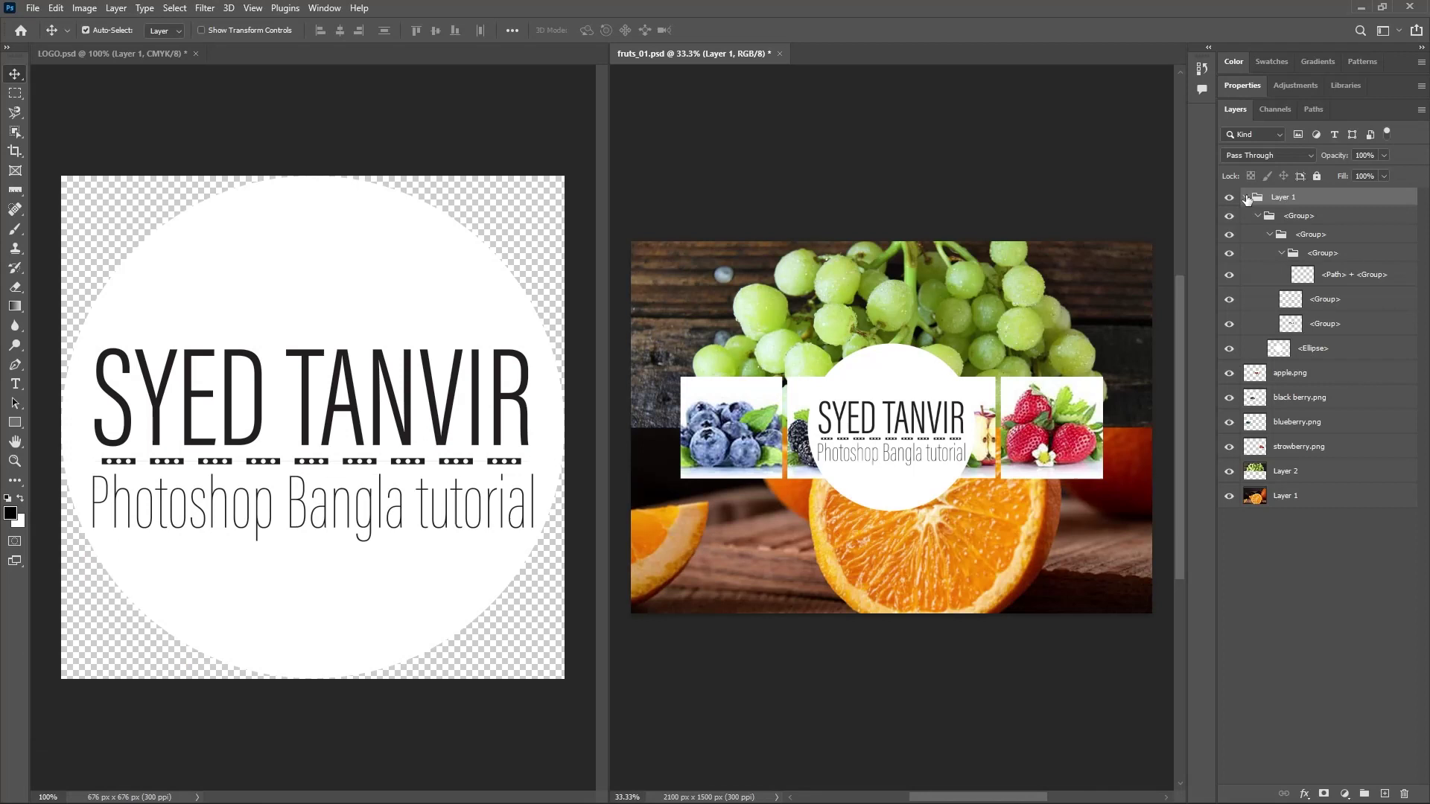
{"action": "left_click_drag", "start_coordinate": [1249, 201], "coordinate": [1256, 205]}
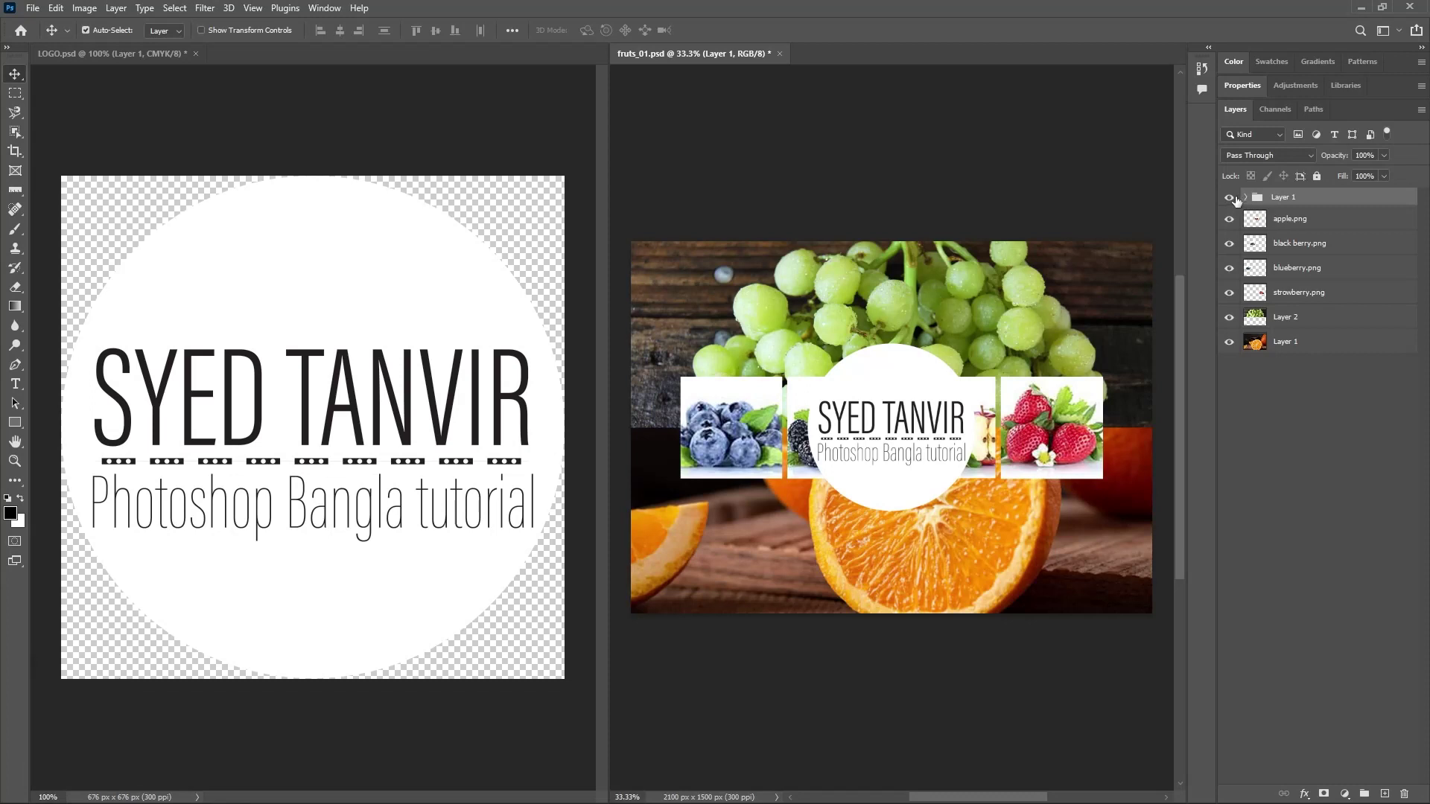
{"action": "left_click", "coordinate": [1249, 201]}
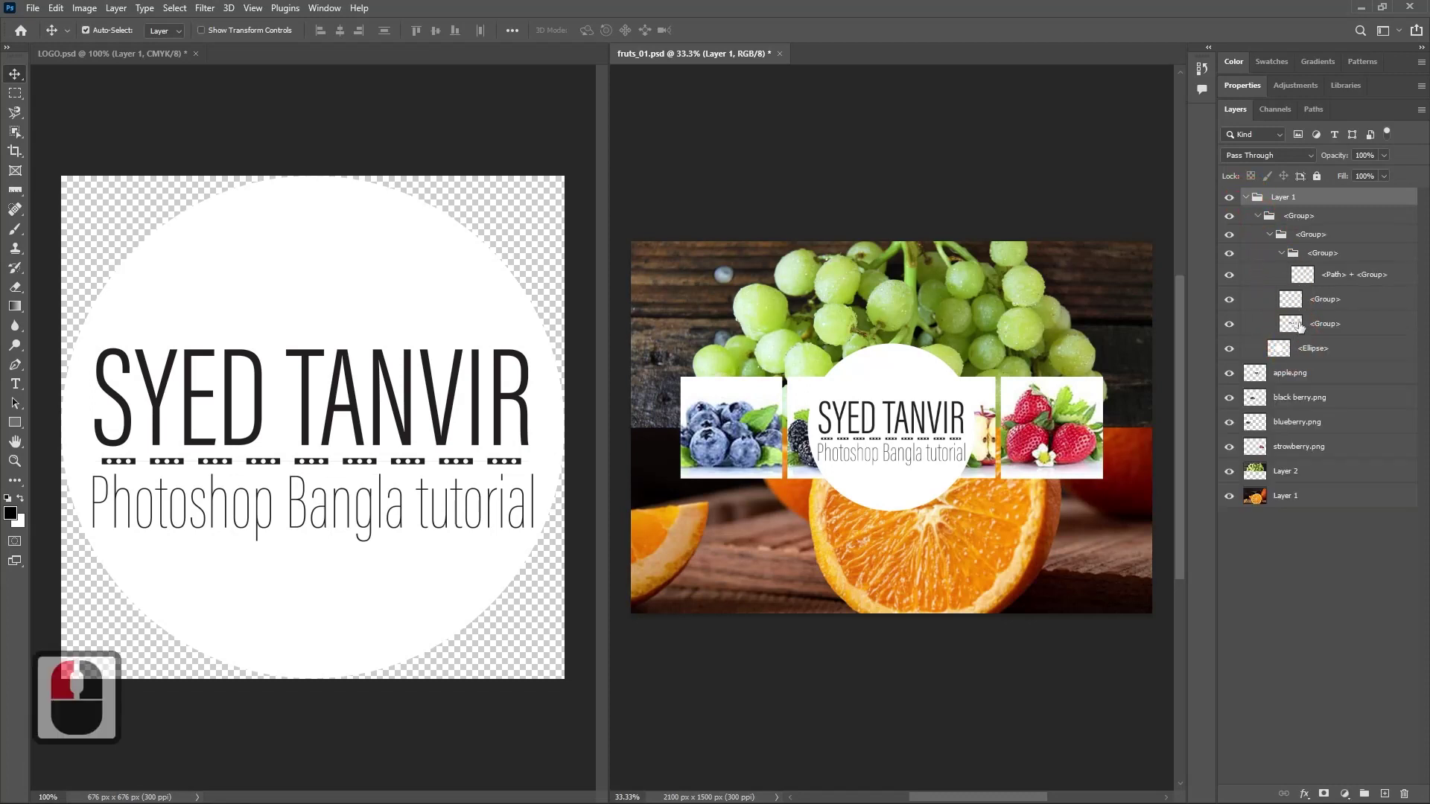
{"action": "left_click", "coordinate": [1248, 202]}
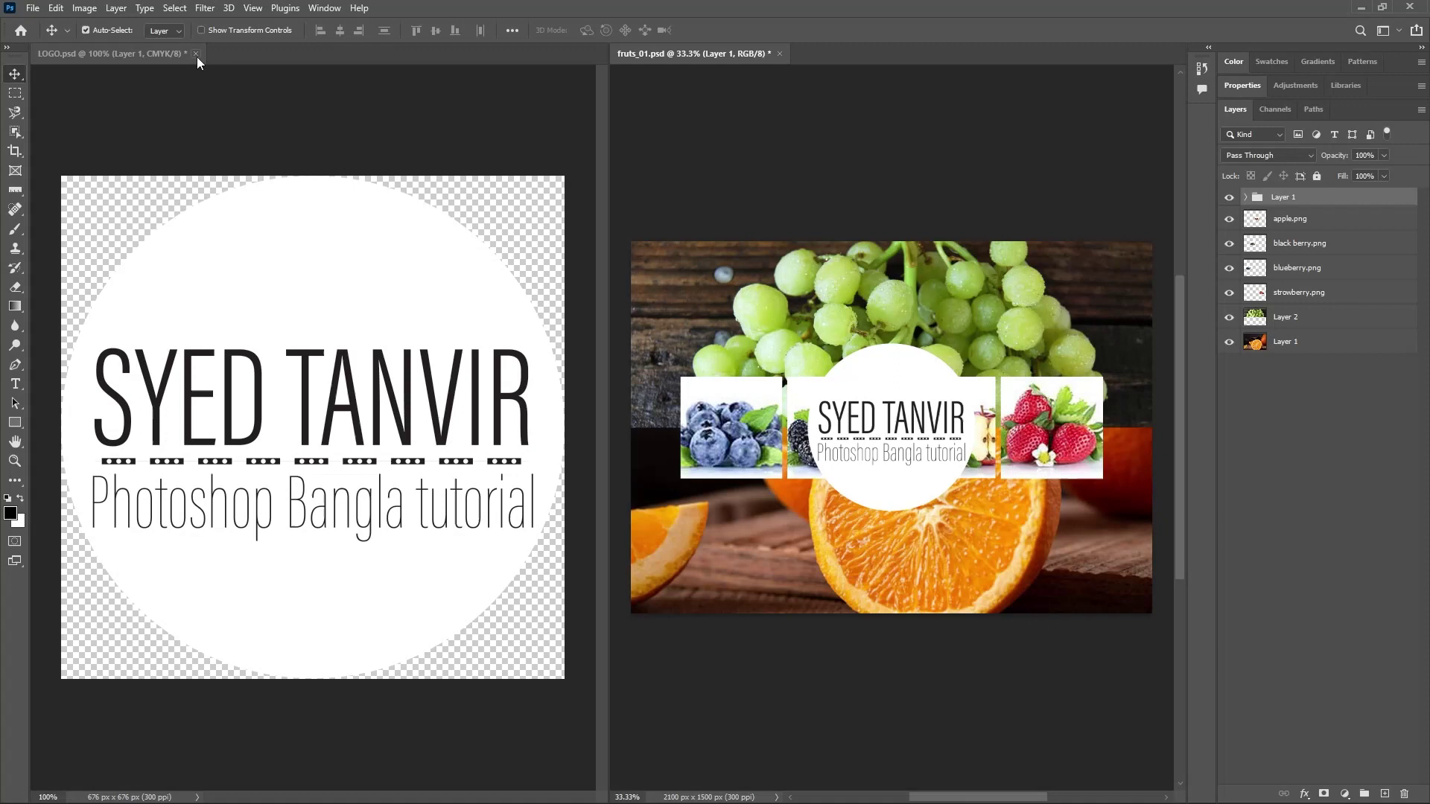
Close LOGO.psd without saving and zoom in on the fruits_01 banner.
{"action": "left_click", "coordinate": [200, 55]}
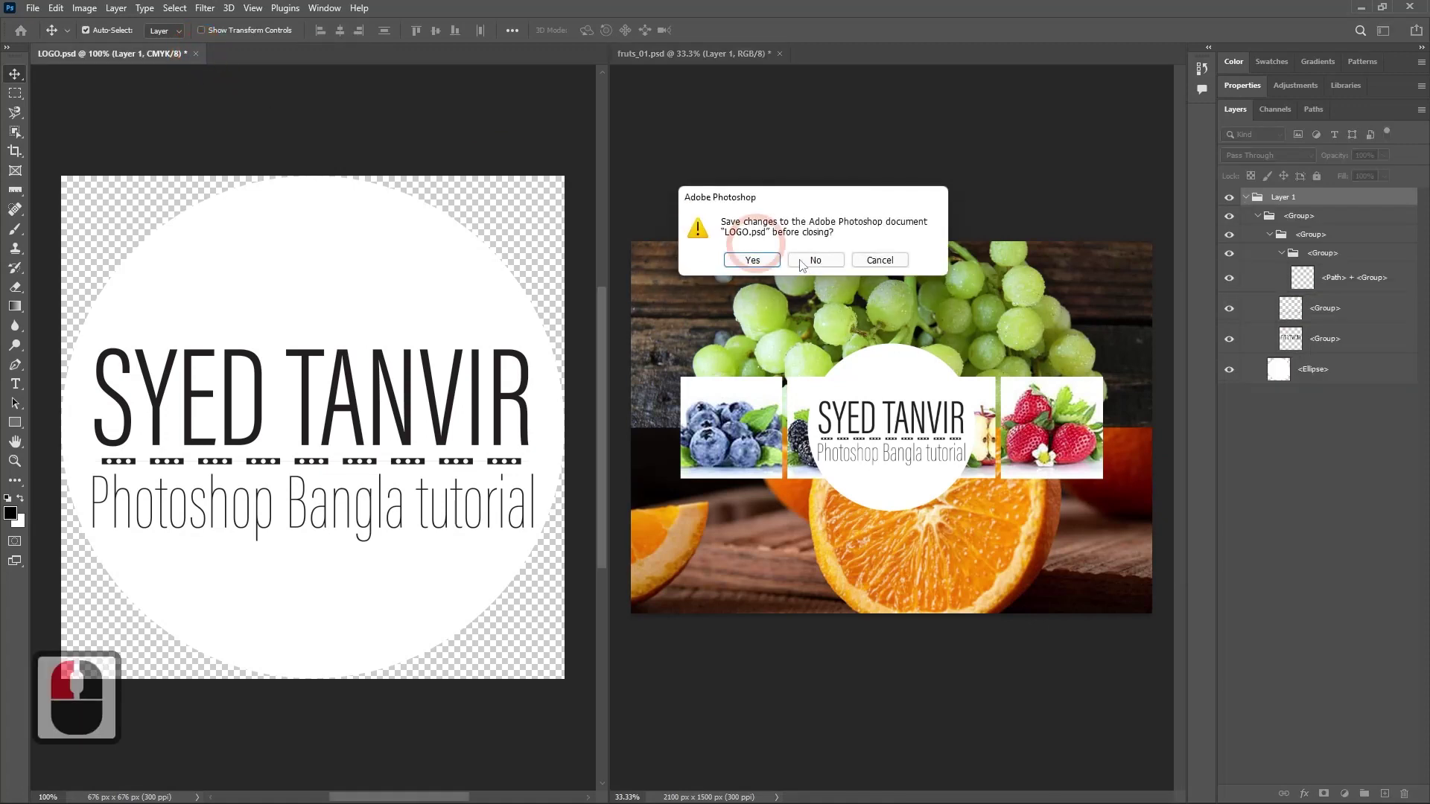
{"action": "left_click", "coordinate": [822, 269]}
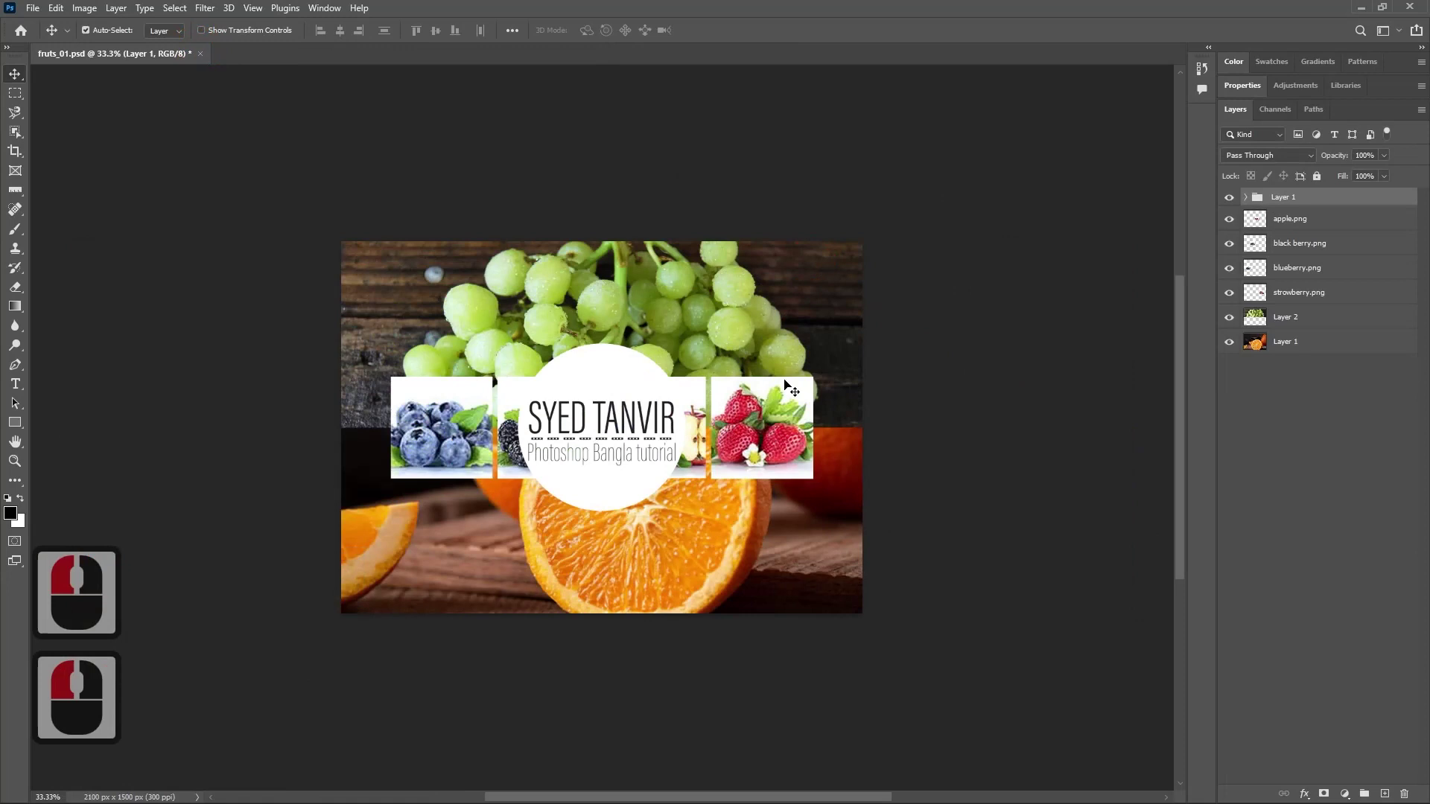
{"action": "scroll", "scroll_direction": "up", "scroll_amount": 3}
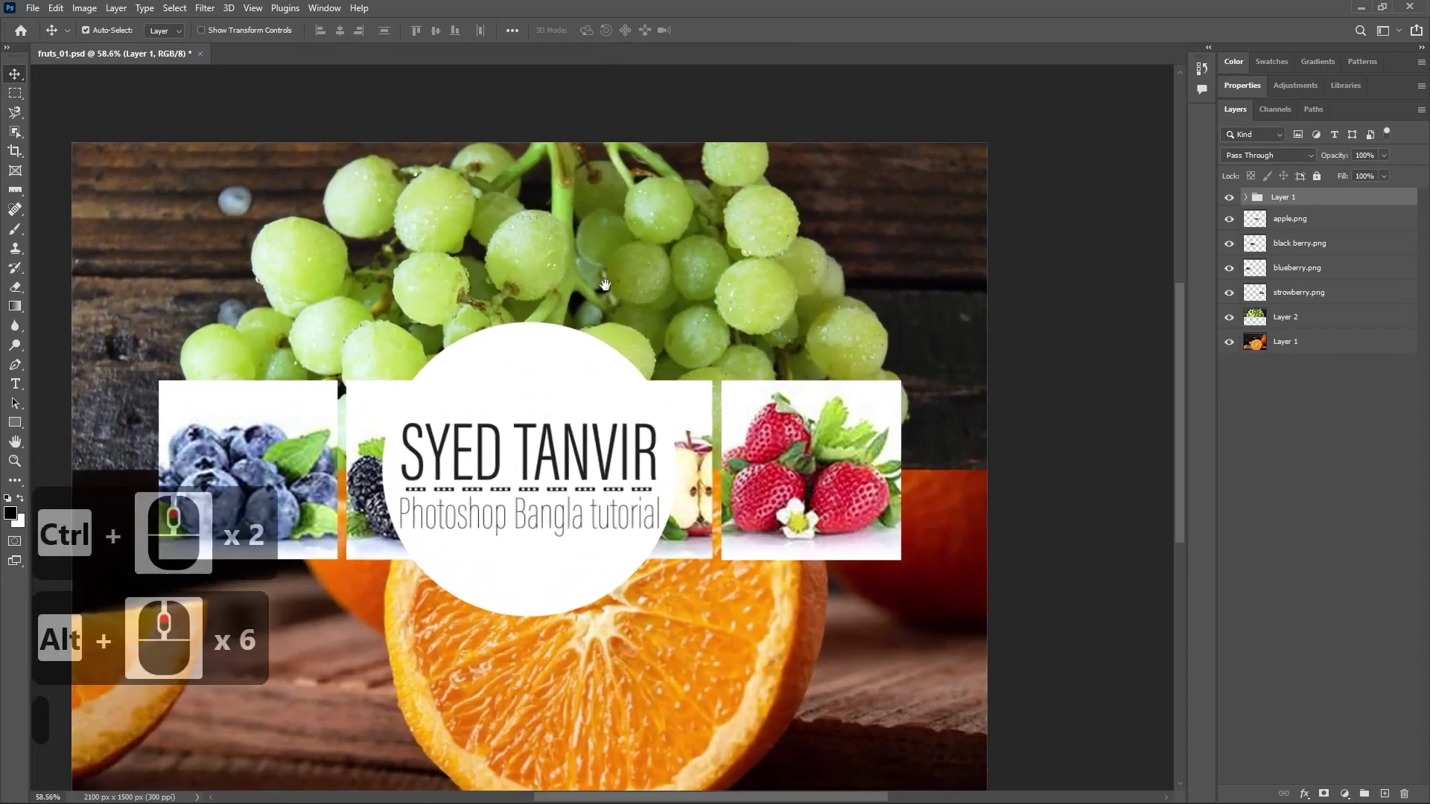
{"action": "left_click", "coordinate": [665, 250]}
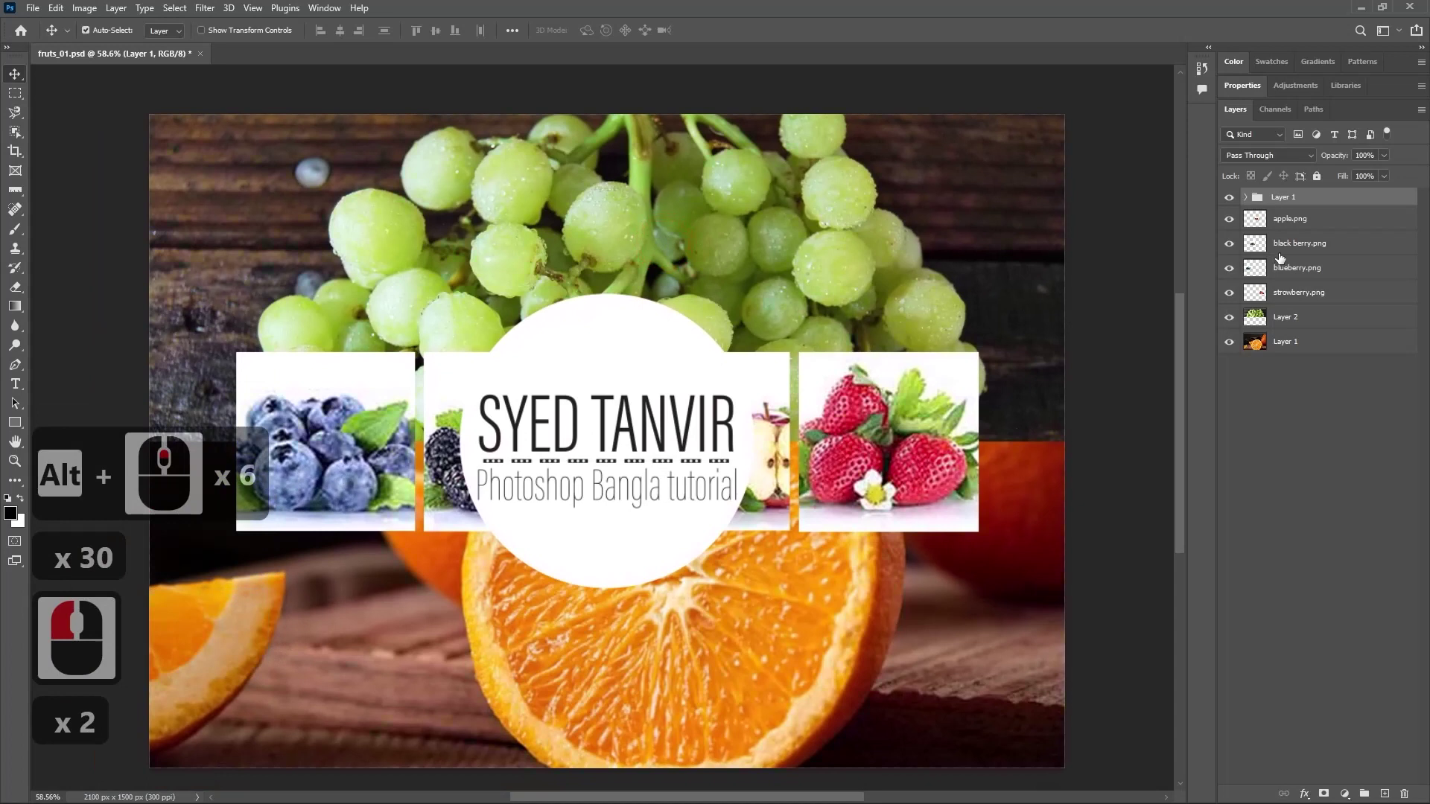
Undo accidentally moving the logo's white ellipse on its own.
{"action": "left_click", "coordinate": [1249, 203]}
{"action": "left_click", "coordinate": [1249, 203]}
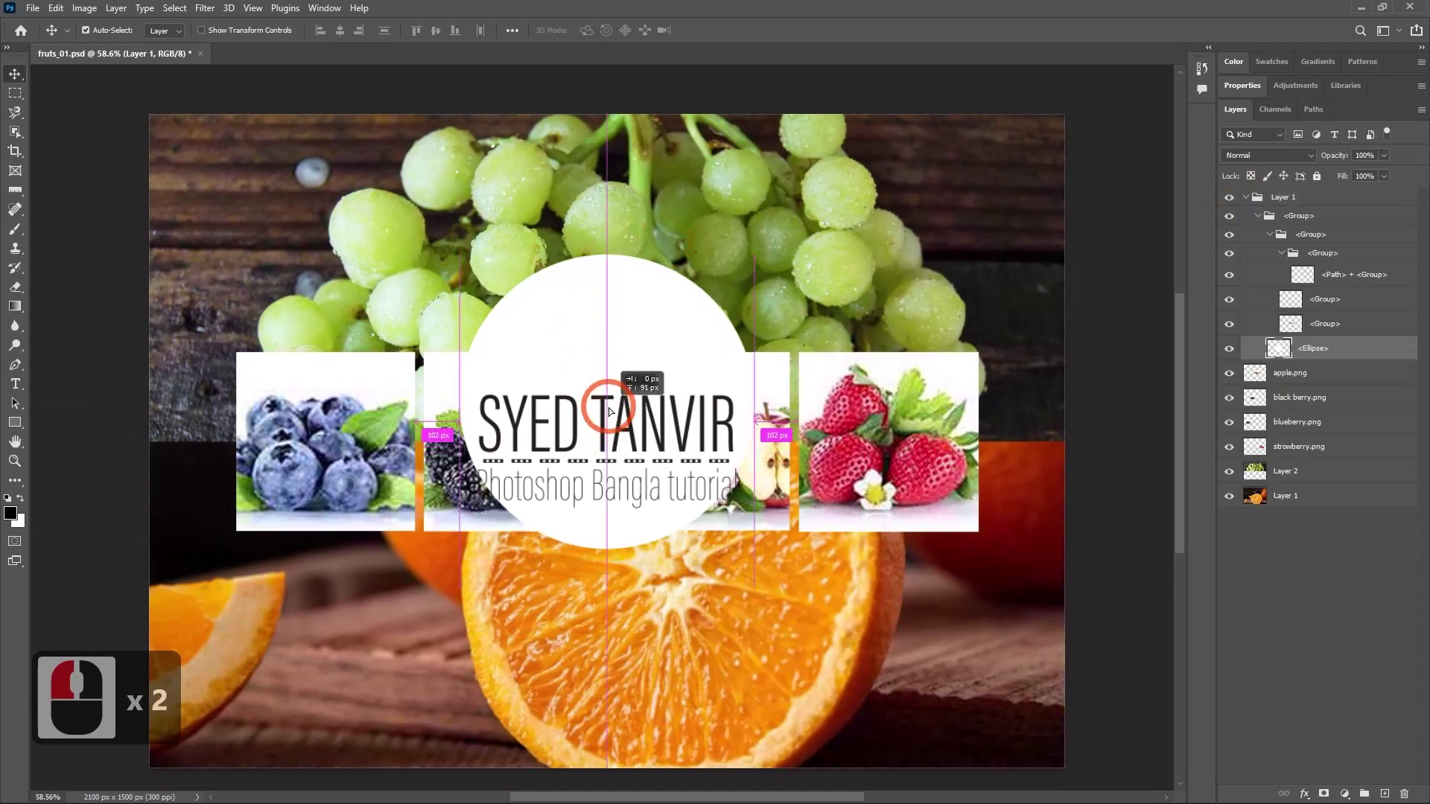
{"action": "left_click", "coordinate": [612, 410]}
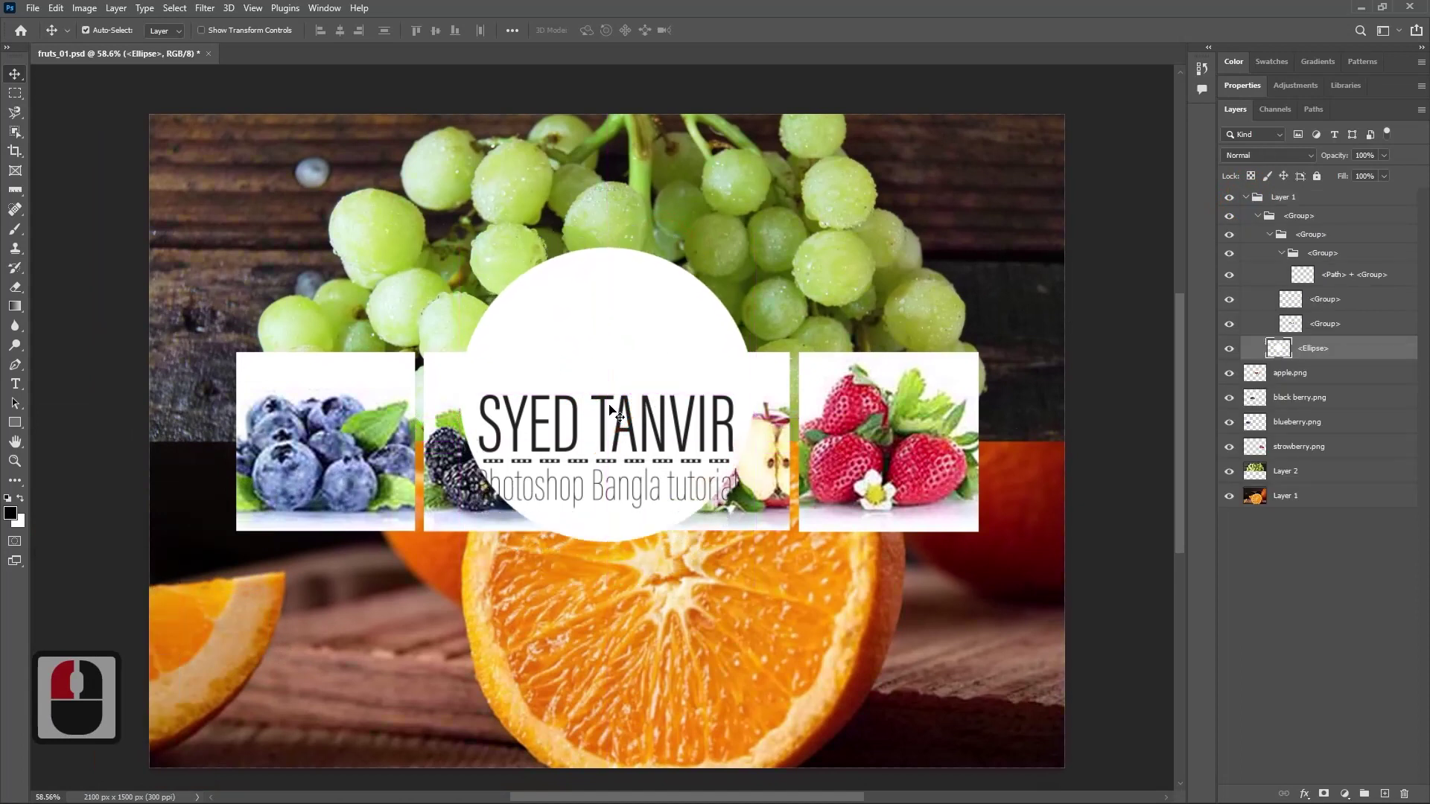
{"action": "key", "text": "ctrl+z"}
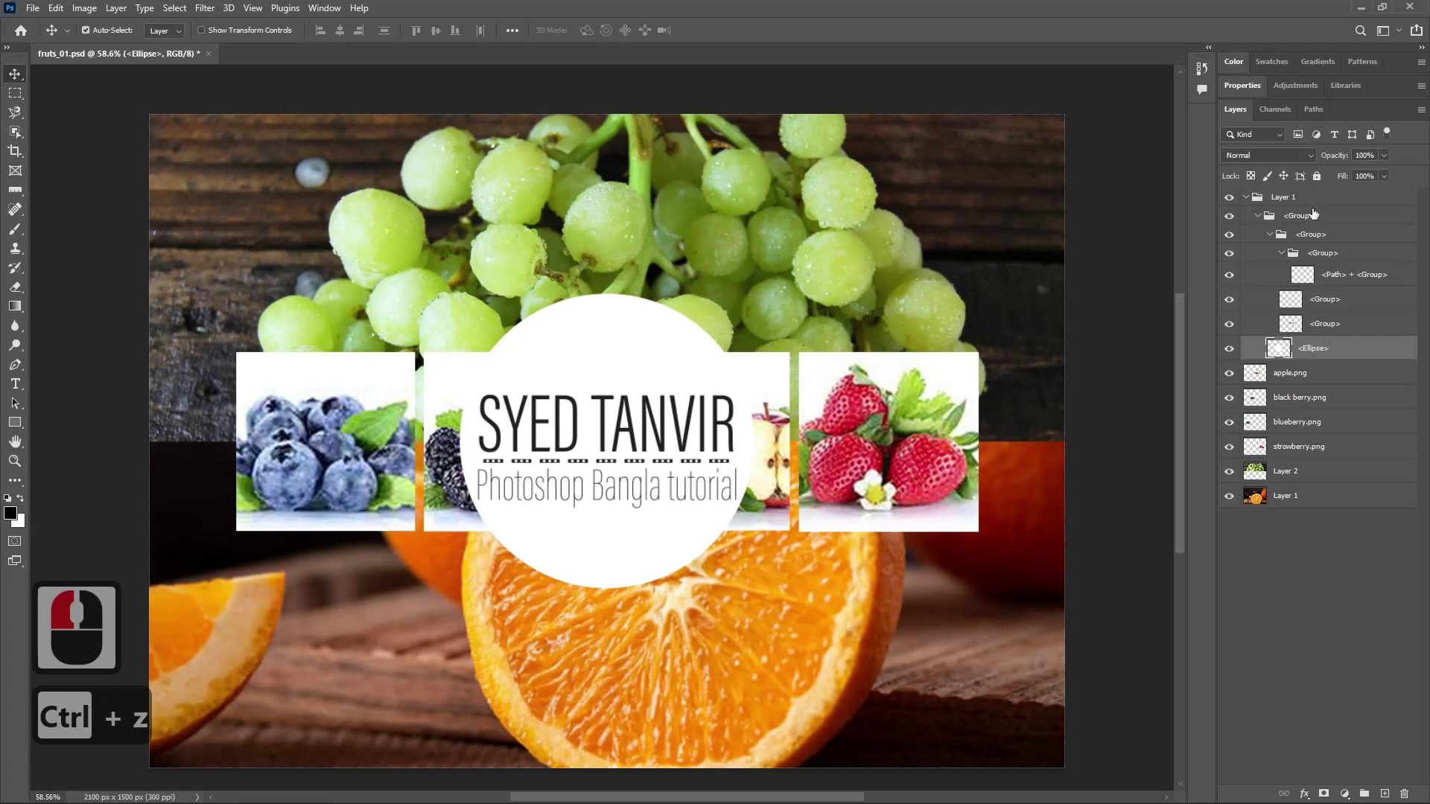
Select the whole Layer 1 logo group and move it up over the grapes with the Move tool.
{"action": "left_click", "coordinate": [1300, 202]}
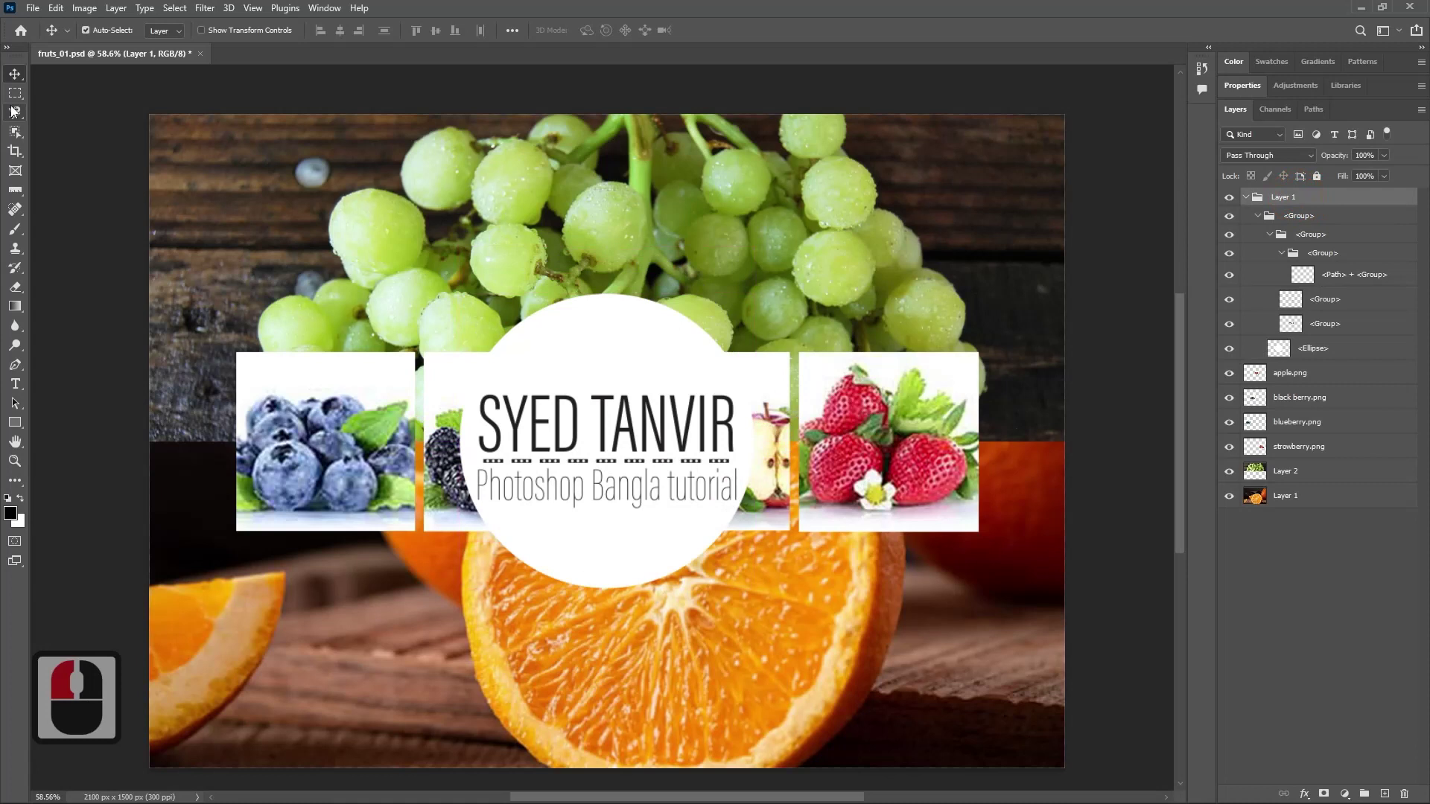
{"action": "left_click", "coordinate": [612, 383]}
{"action": "key", "text": "ctrl+z"}
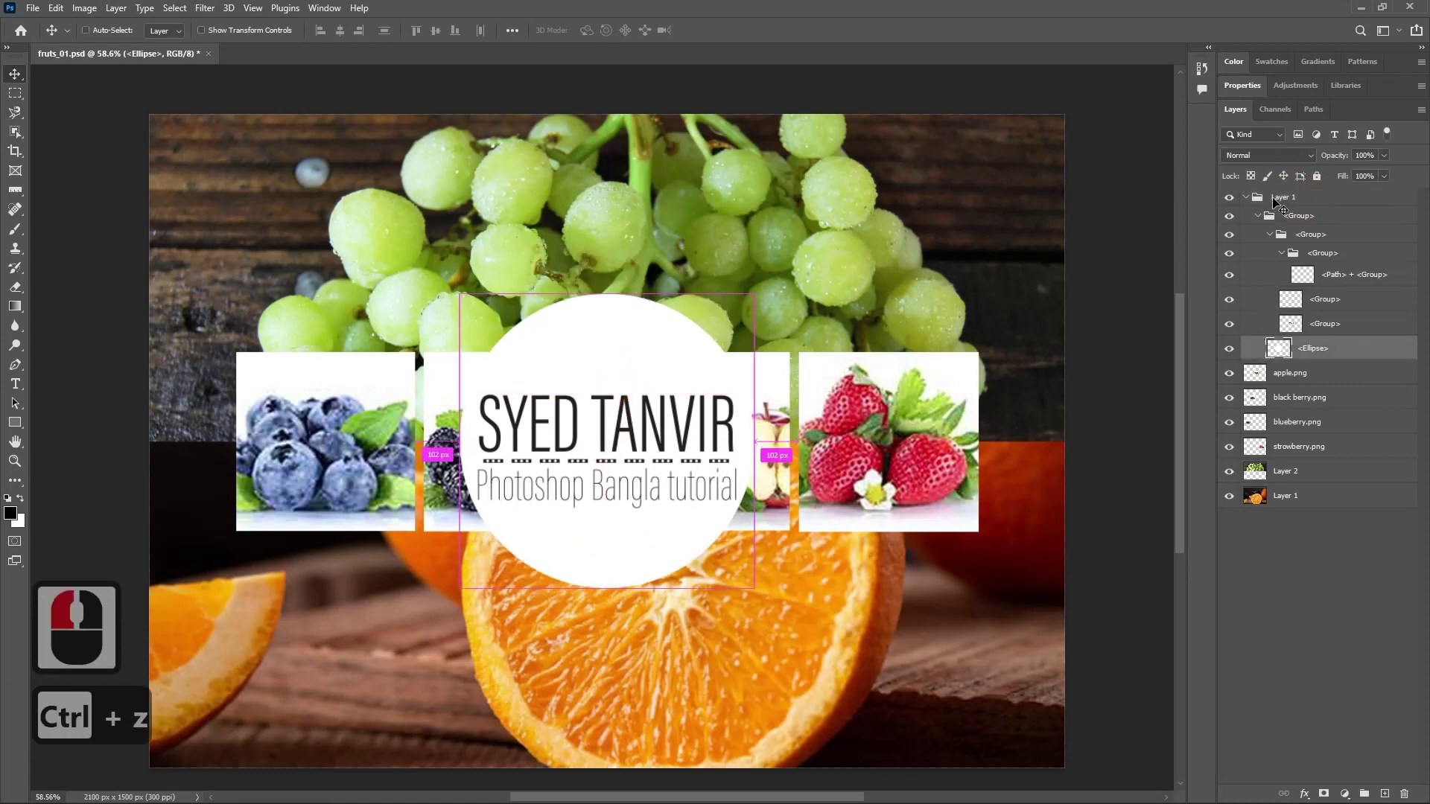
{"action": "left_click", "coordinate": [1276, 202]}
{"action": "left_click", "coordinate": [92, 32]}
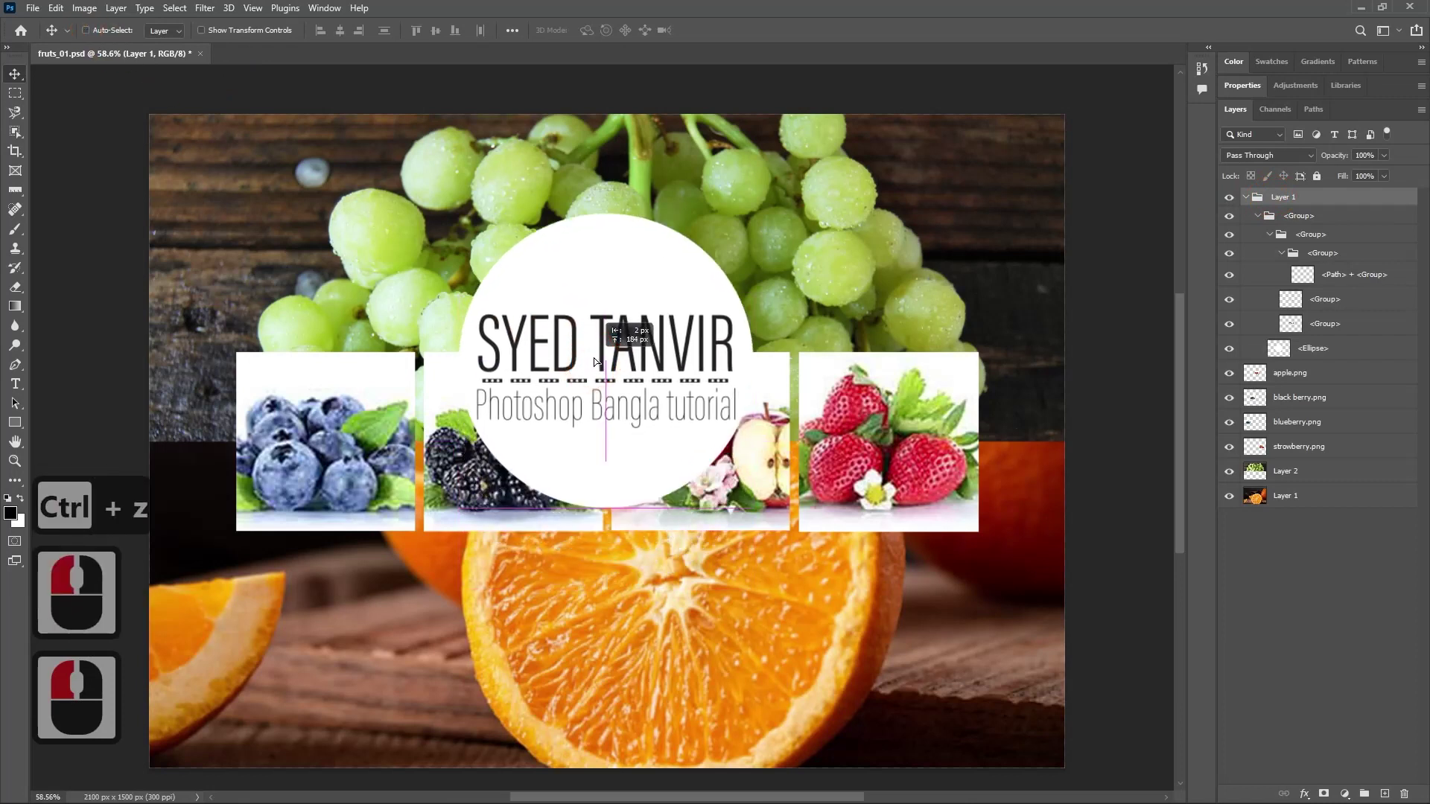
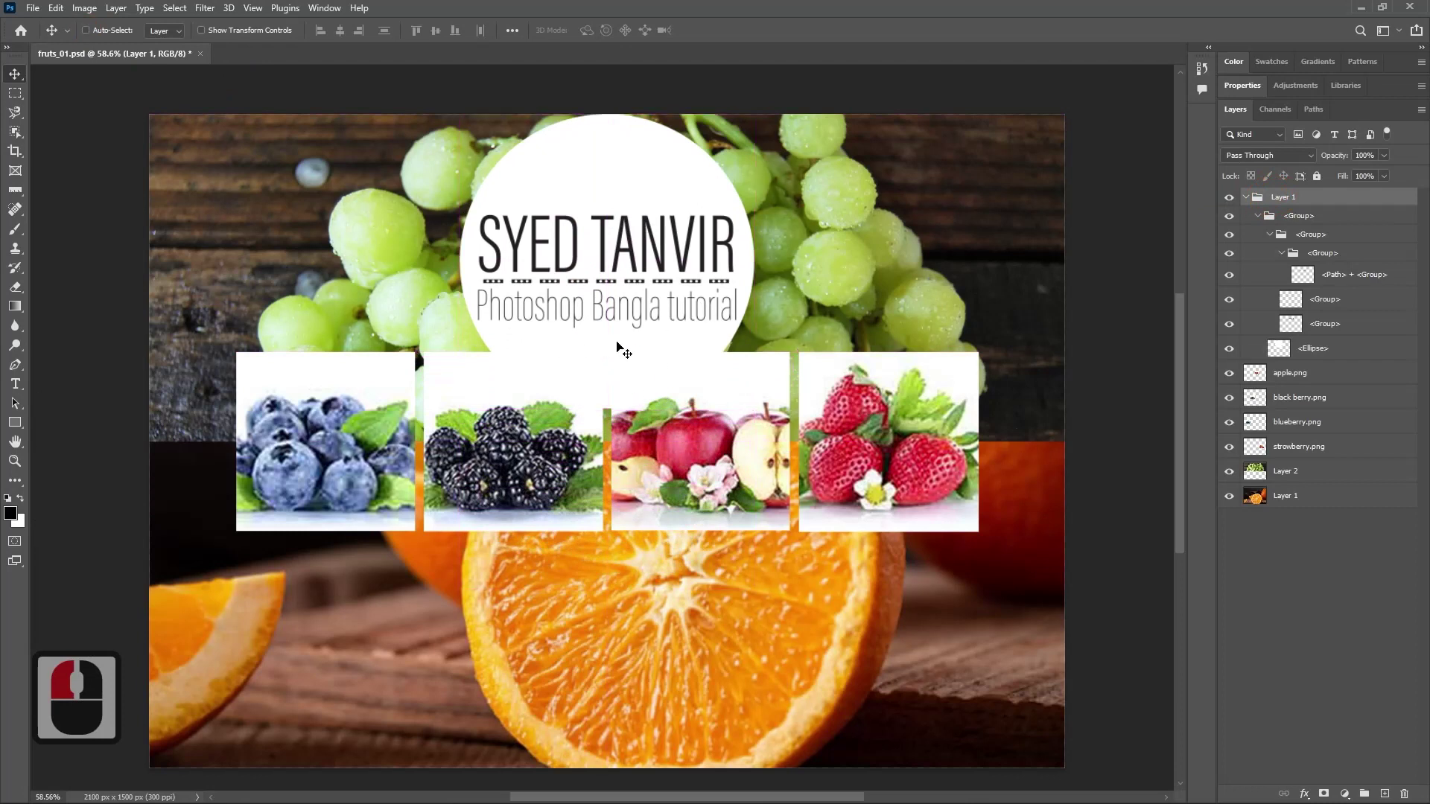
Free-transform the logo group to about 60% size with proportions locked and commit it.
{"action": "key", "text": "ctrl+t"}
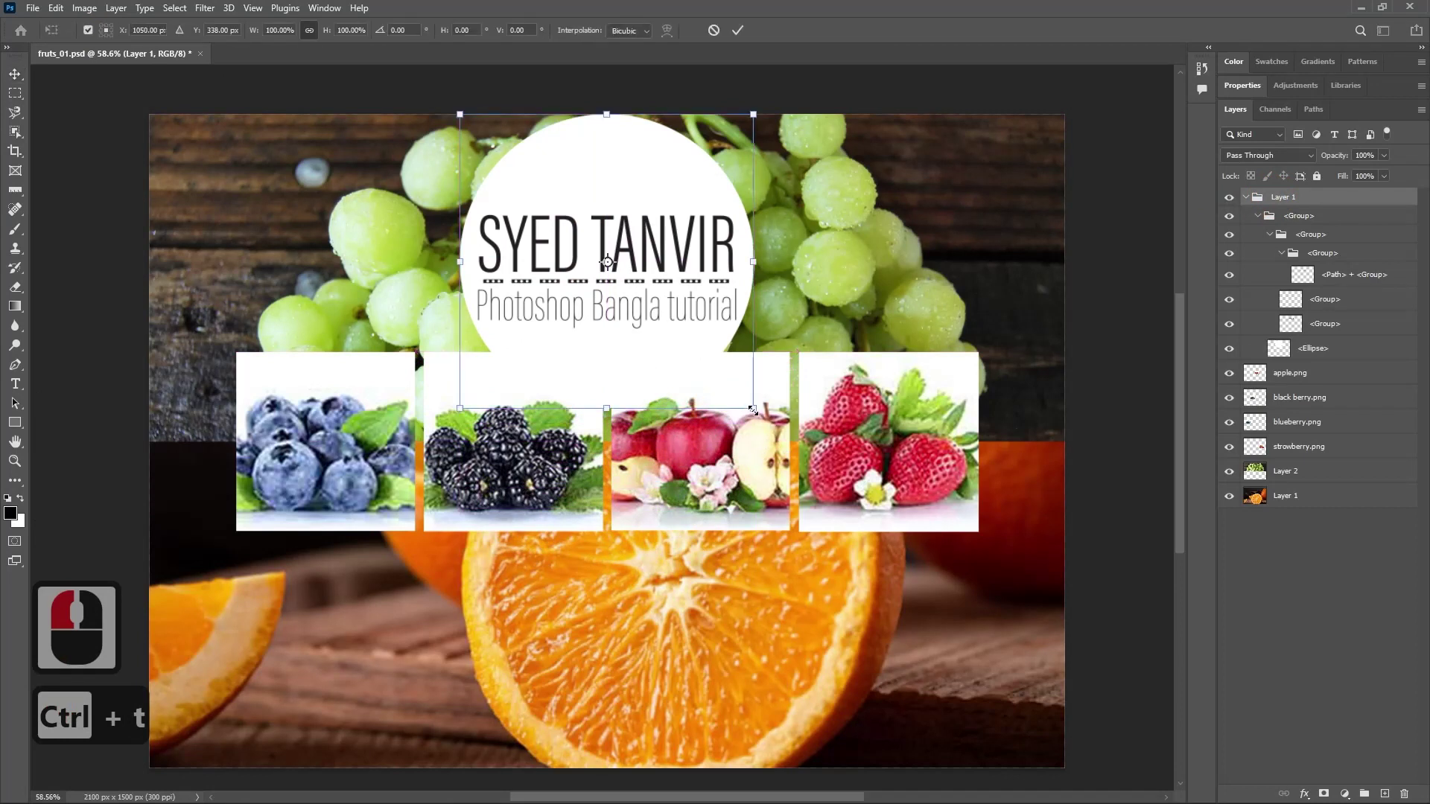
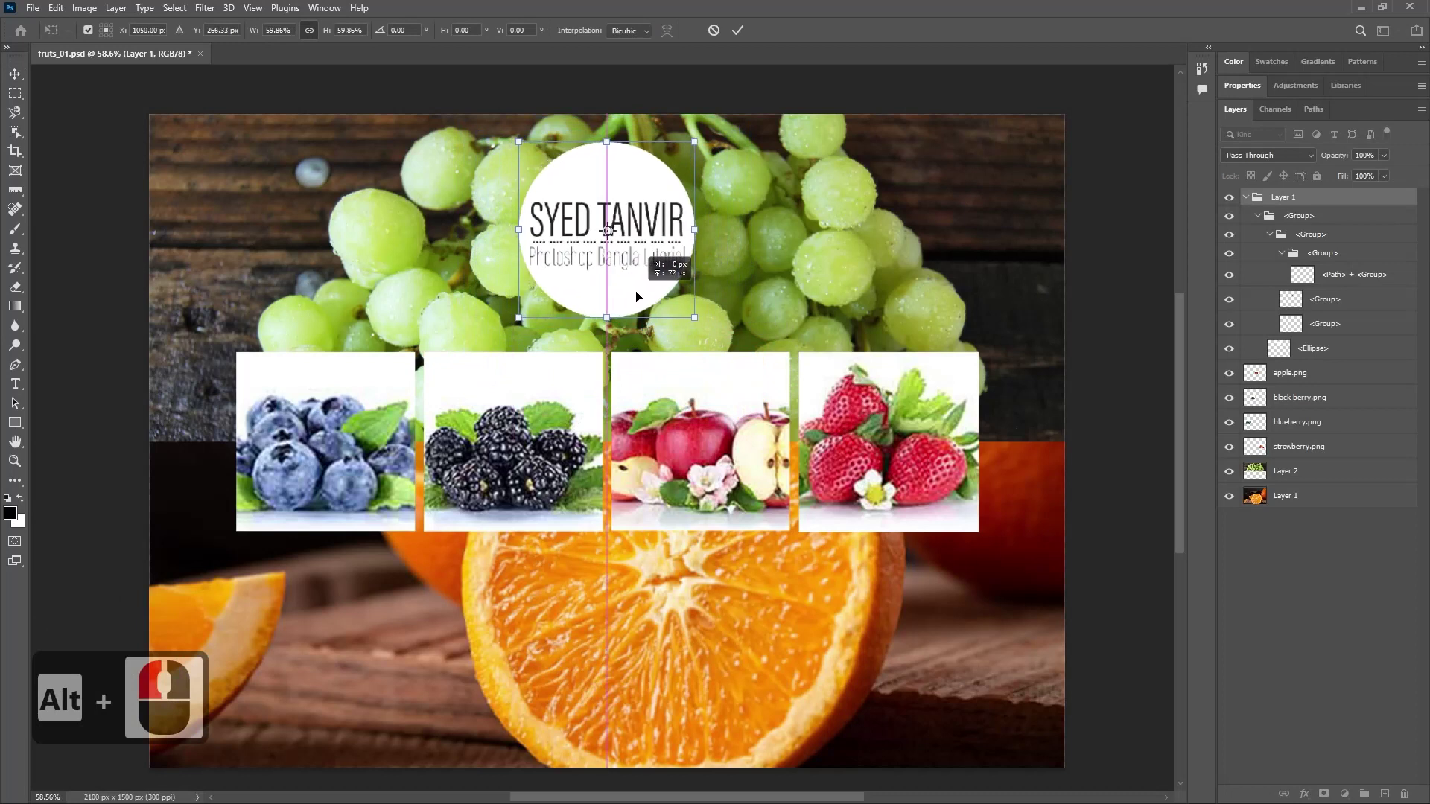
{"action": "left_click", "coordinate": [638, 297]}
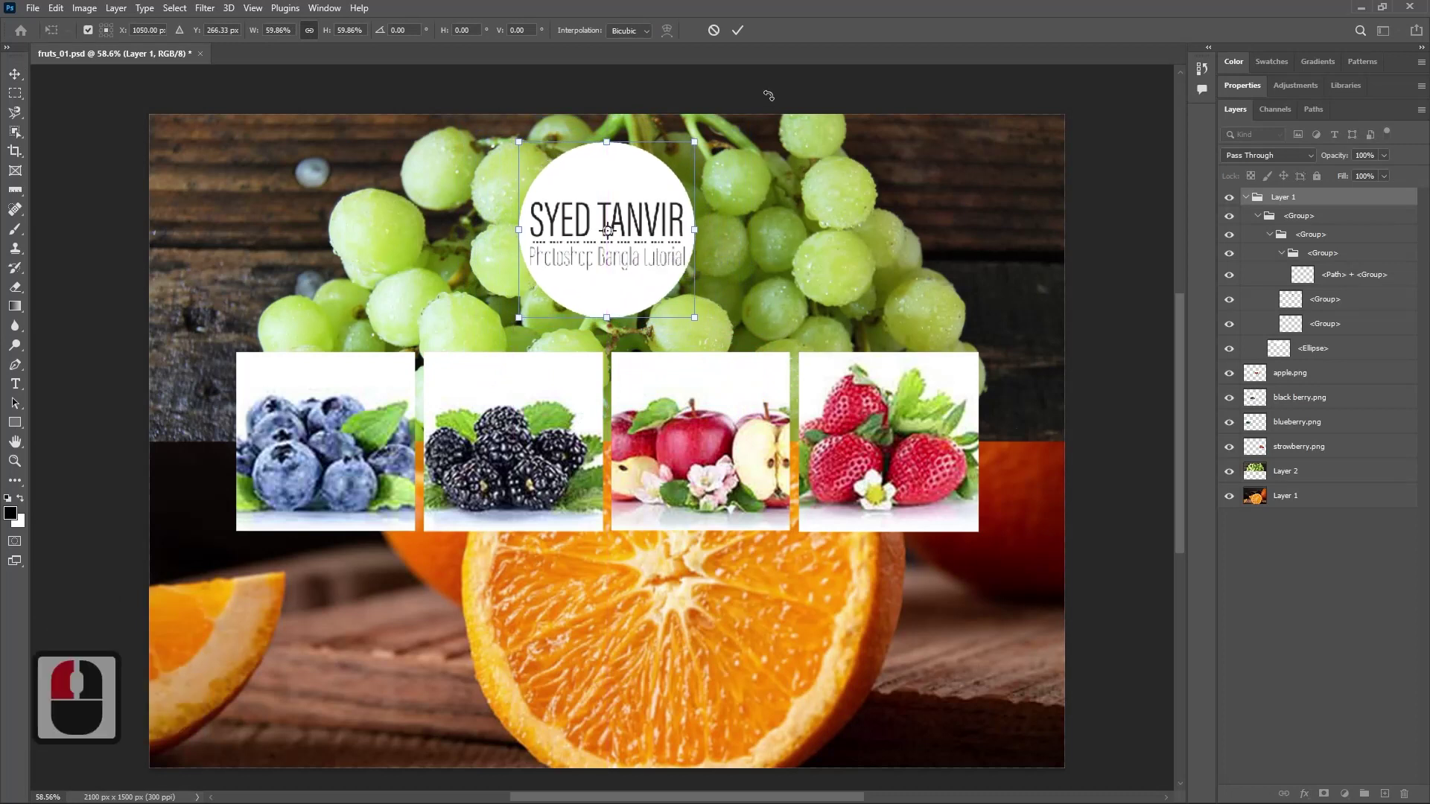
{"action": "left_click", "coordinate": [749, 37]}
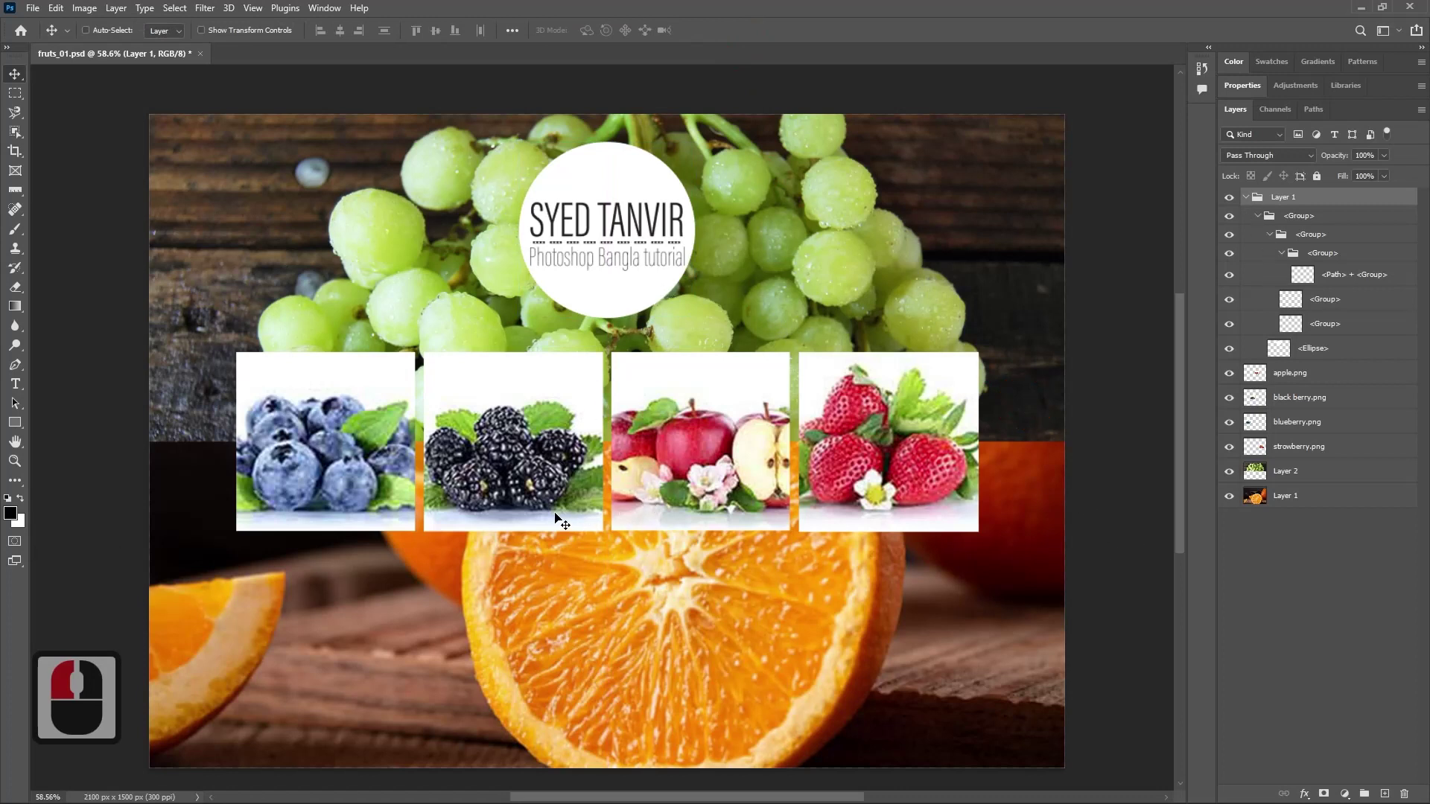
Rename the logo's Layer 1 group to LOGO.
{"action": "left_click", "coordinate": [373, 511]}
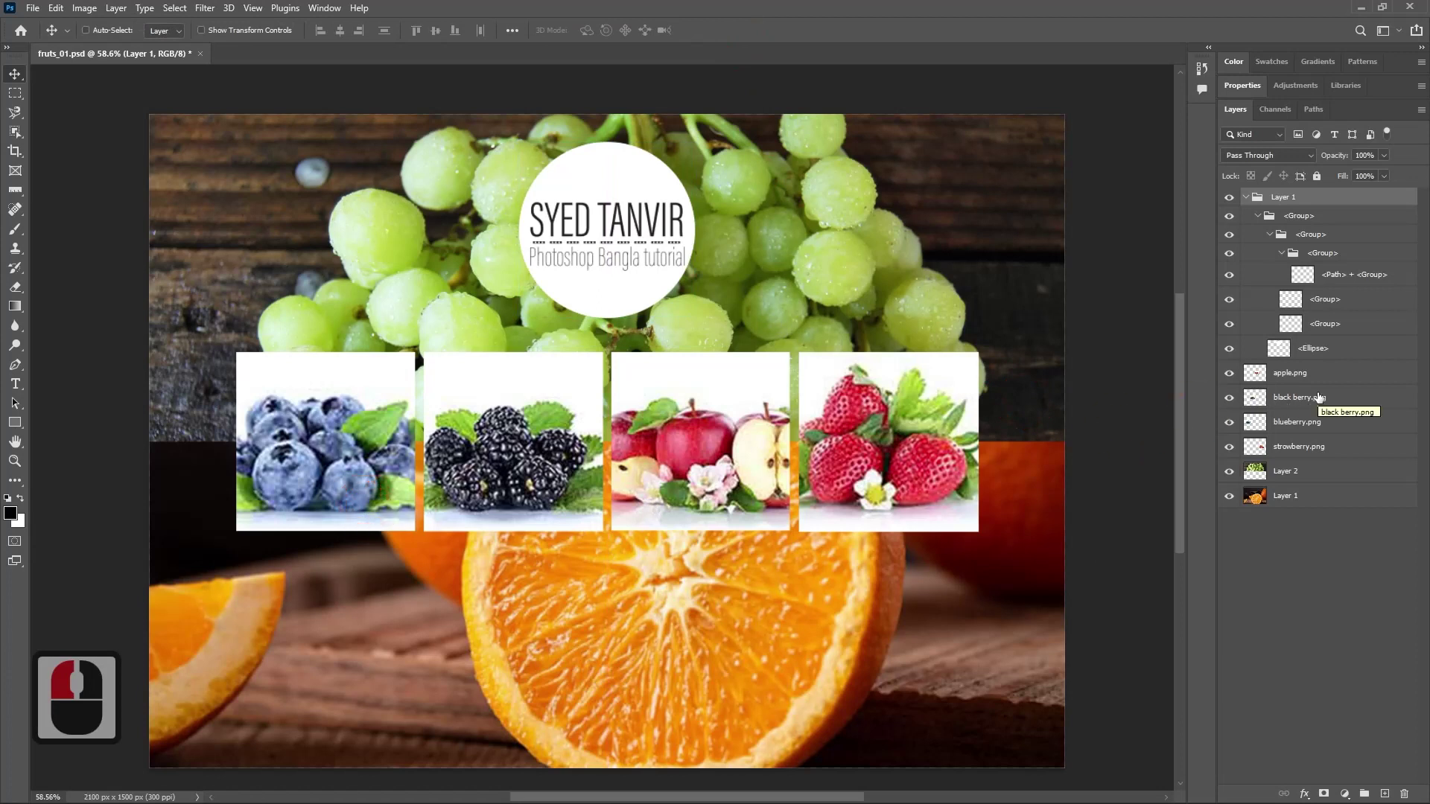
{"action": "left_click", "coordinate": [1302, 378]}
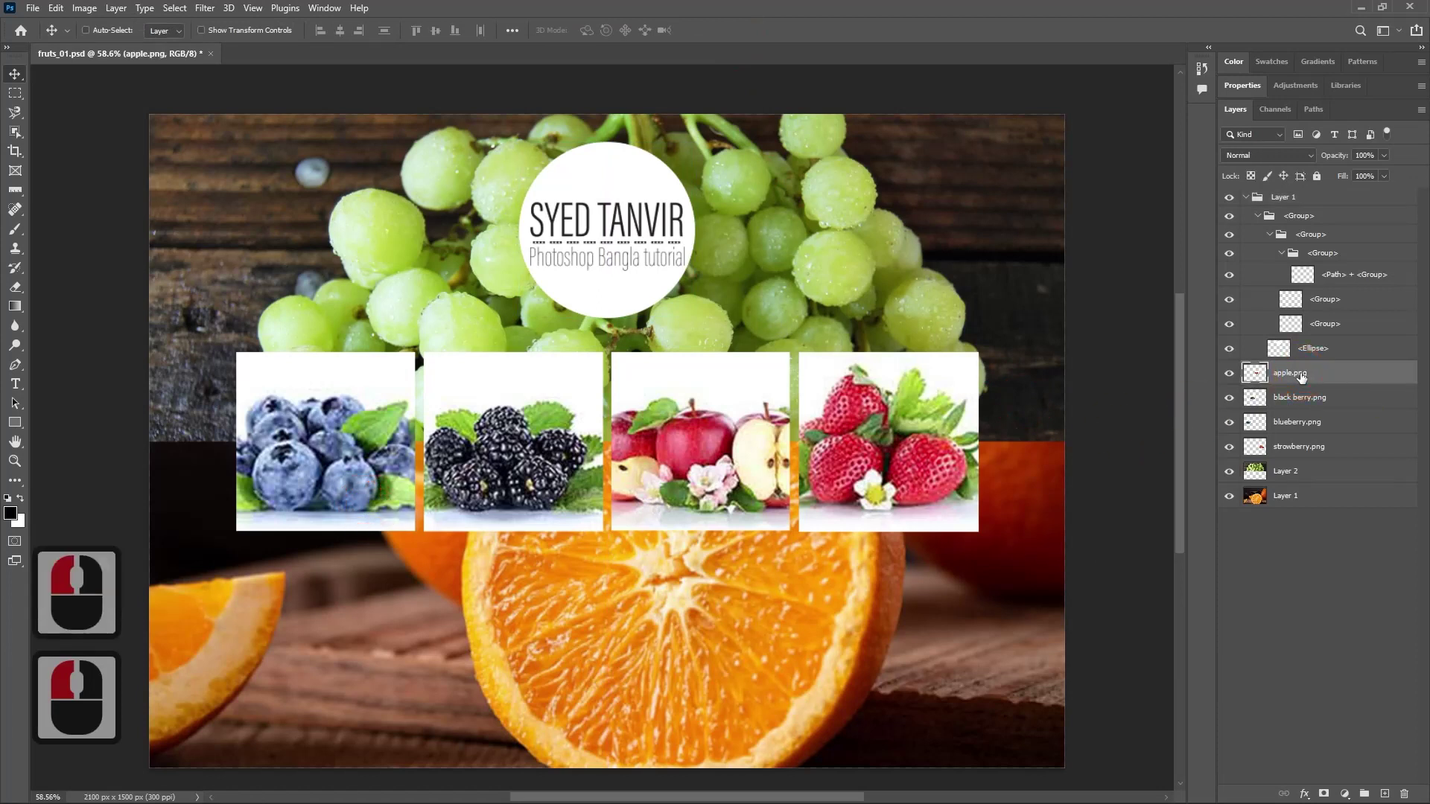
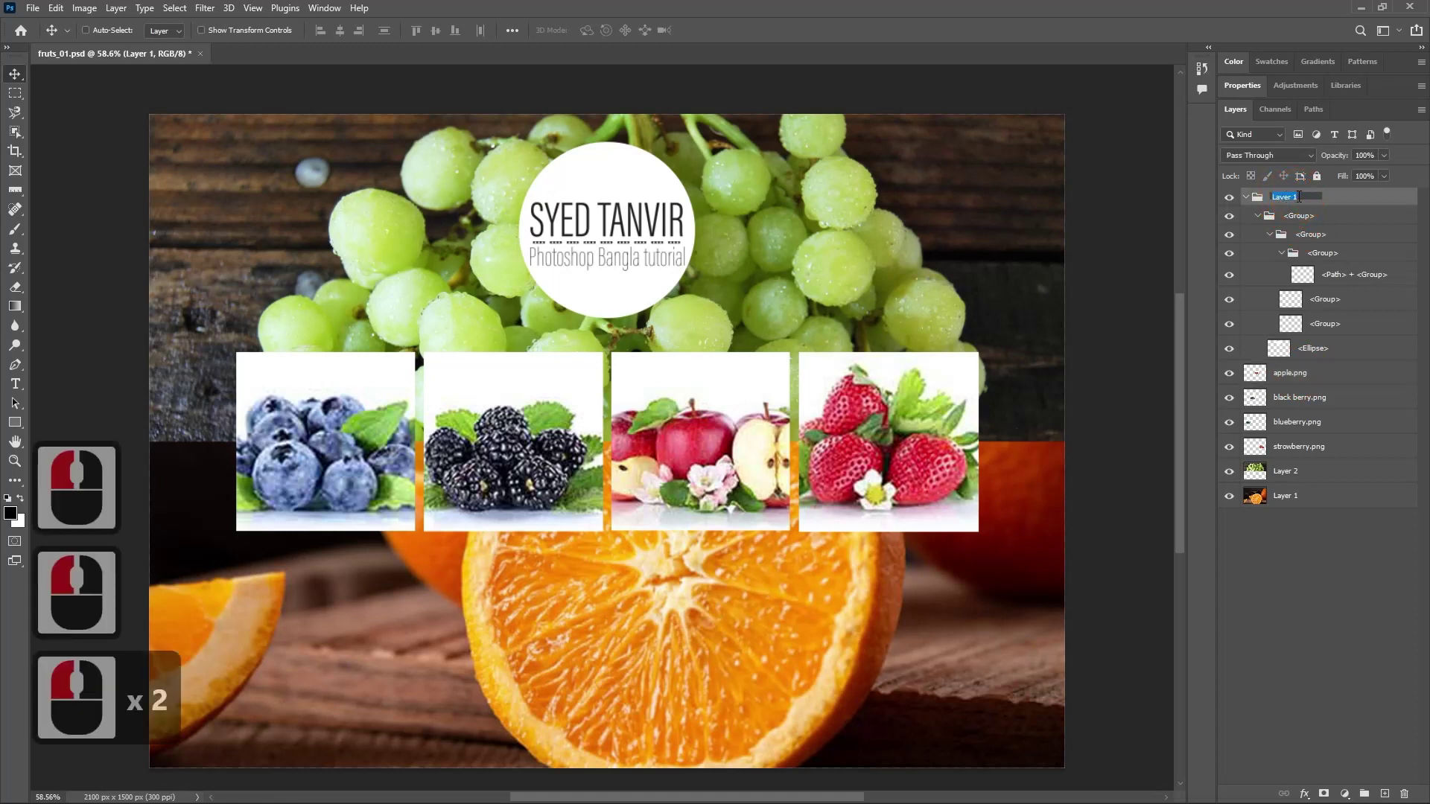
{"action": "type", "text": "logo"}
{"action": "key", "text": "Return"}
Shift-select the apple, black berry, blueberry and strawberry picture layers together.
{"action": "left_click", "coordinate": [1312, 378]}
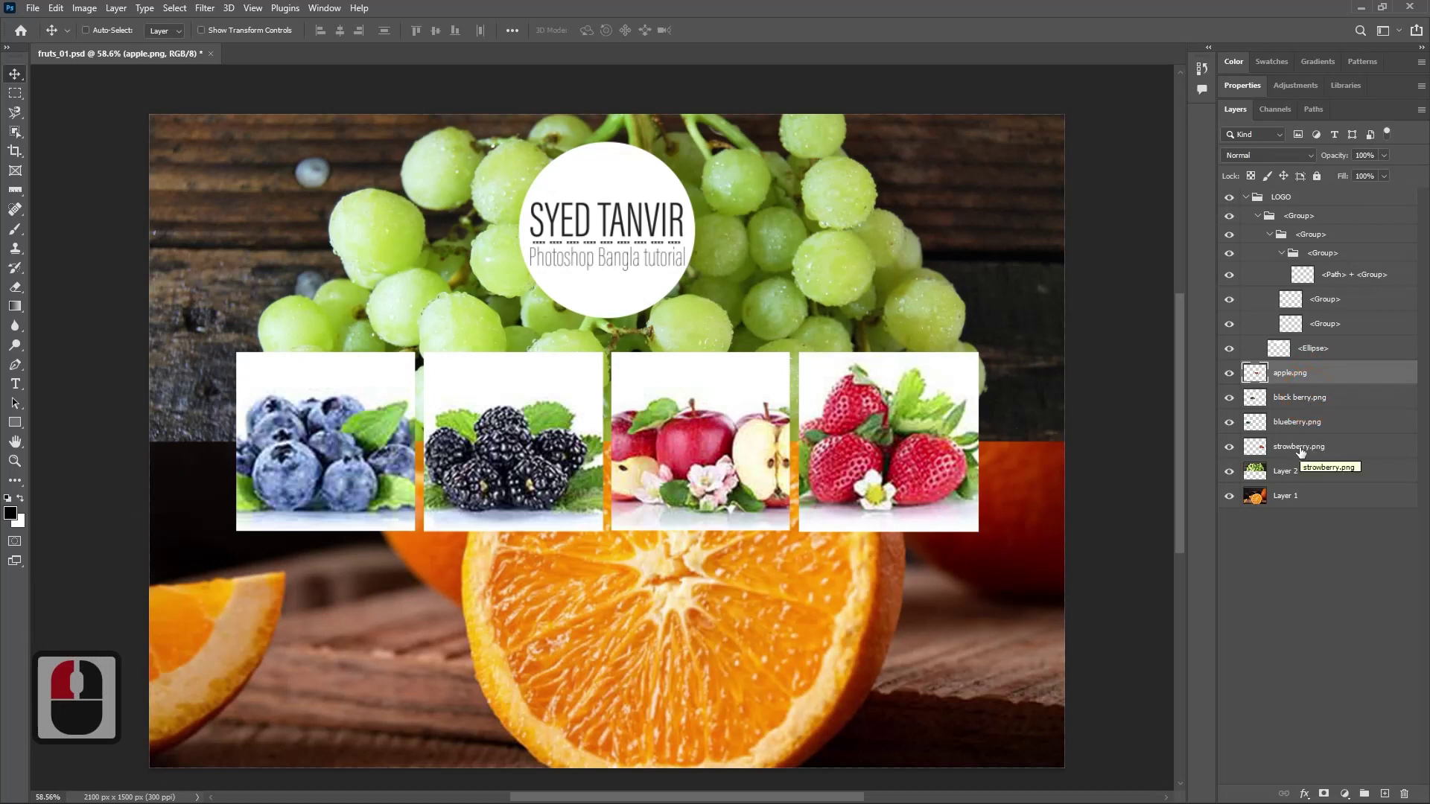
{"action": "left_click", "coordinate": [1314, 450]}
{"action": "left_click", "coordinate": [1313, 450]}
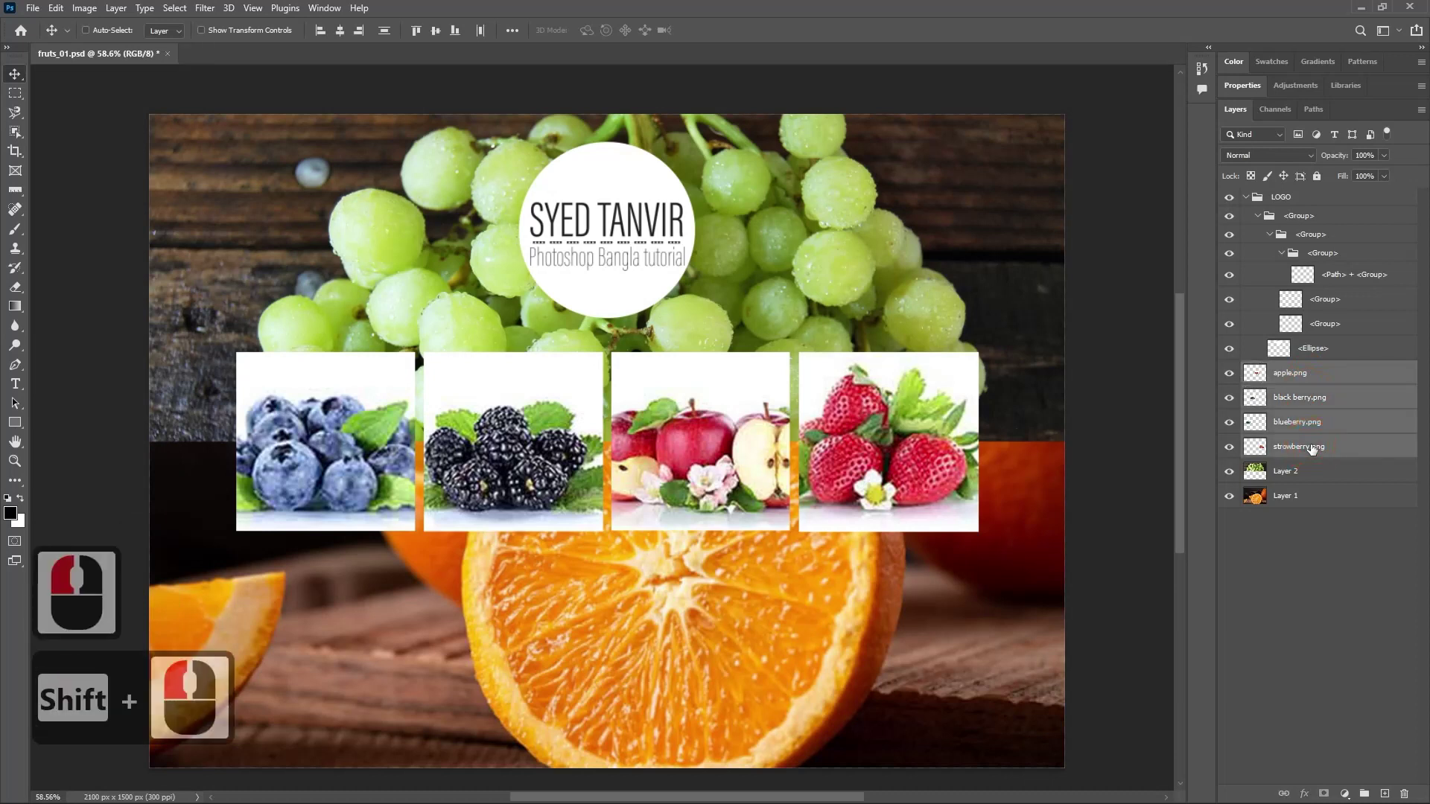
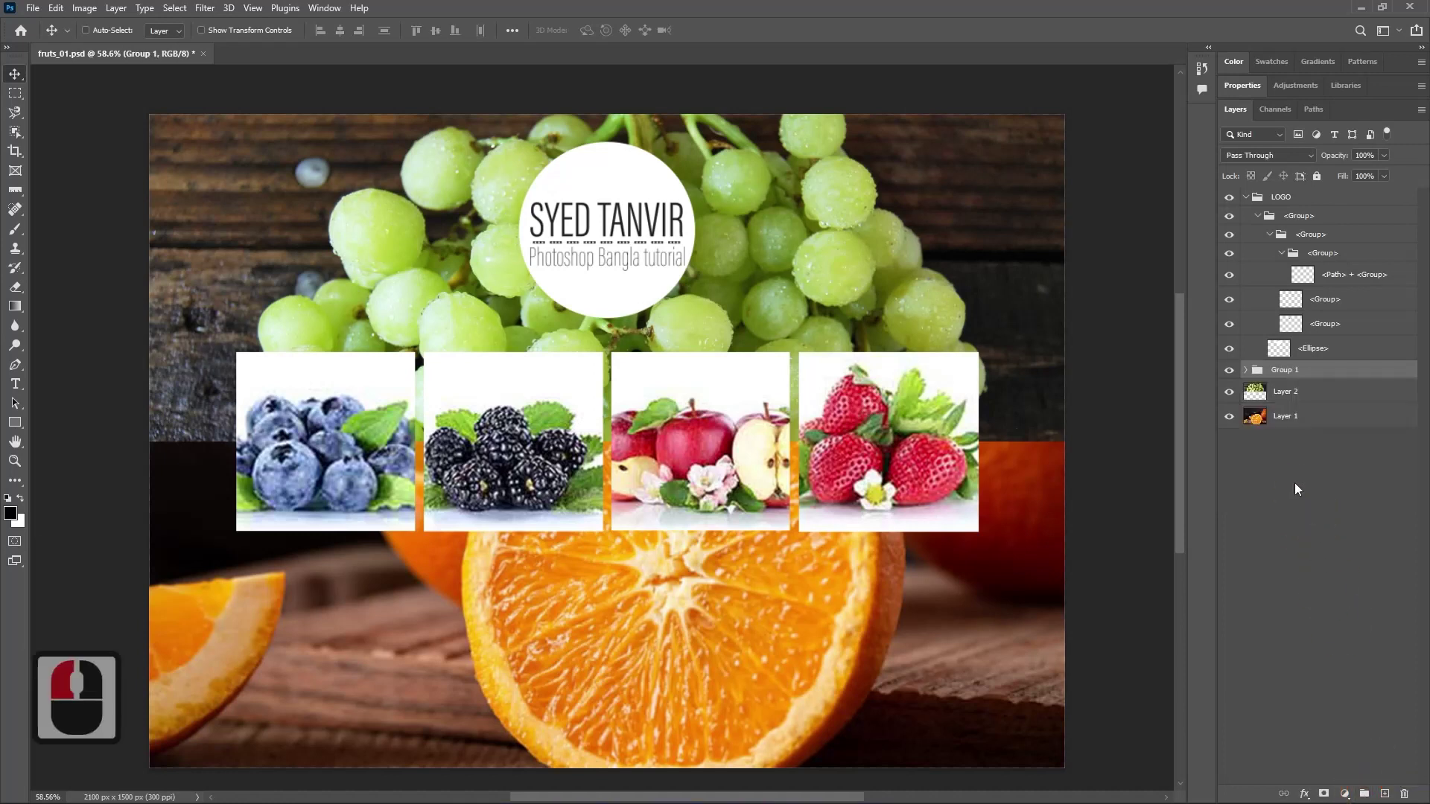
Group the four selected fruit layers via Group from Layers into a group named Fruits and expand it.
{"action": "key", "text": "ctrl+z"}
{"action": "right_click", "coordinate": [1300, 444]}
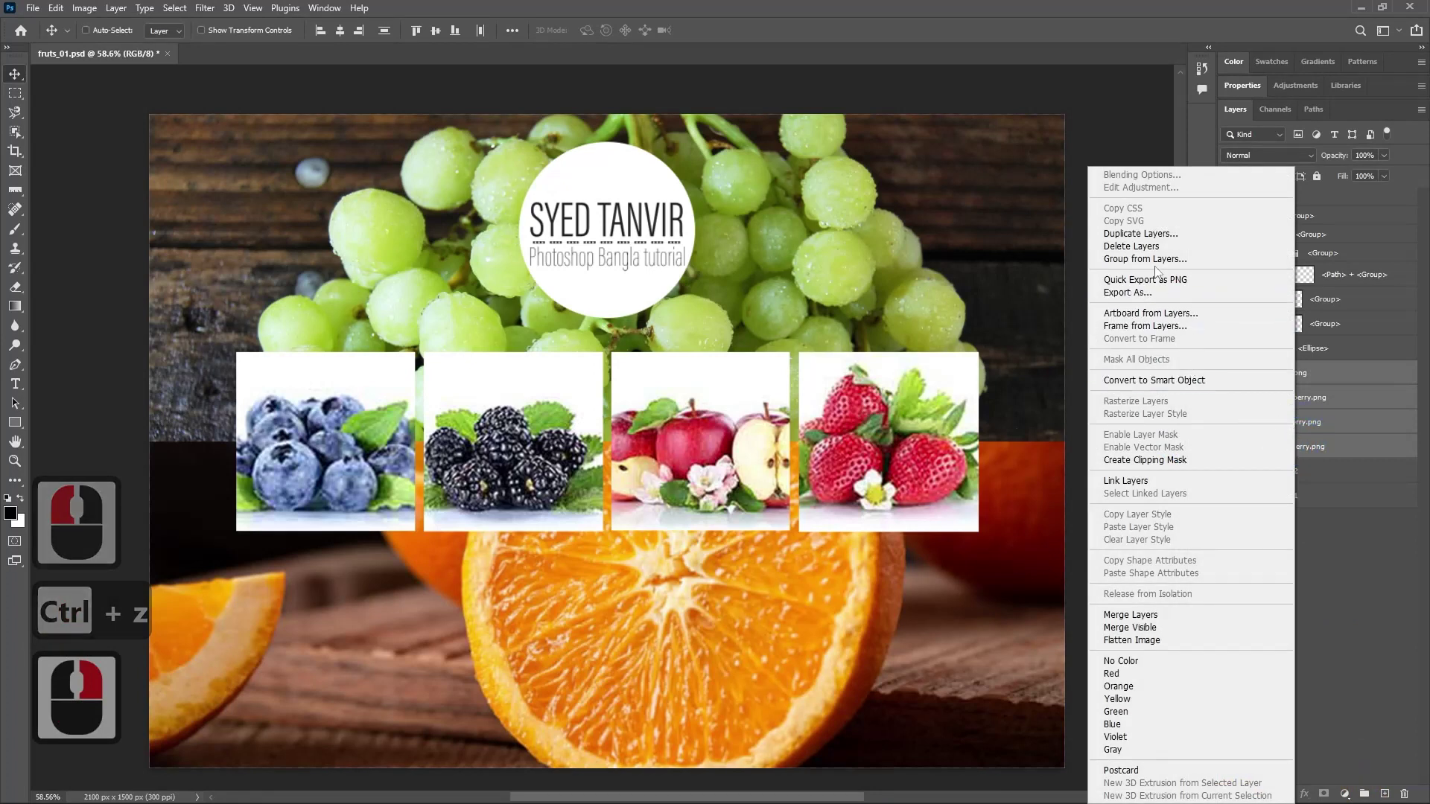
{"action": "left_click", "coordinate": [1155, 268]}
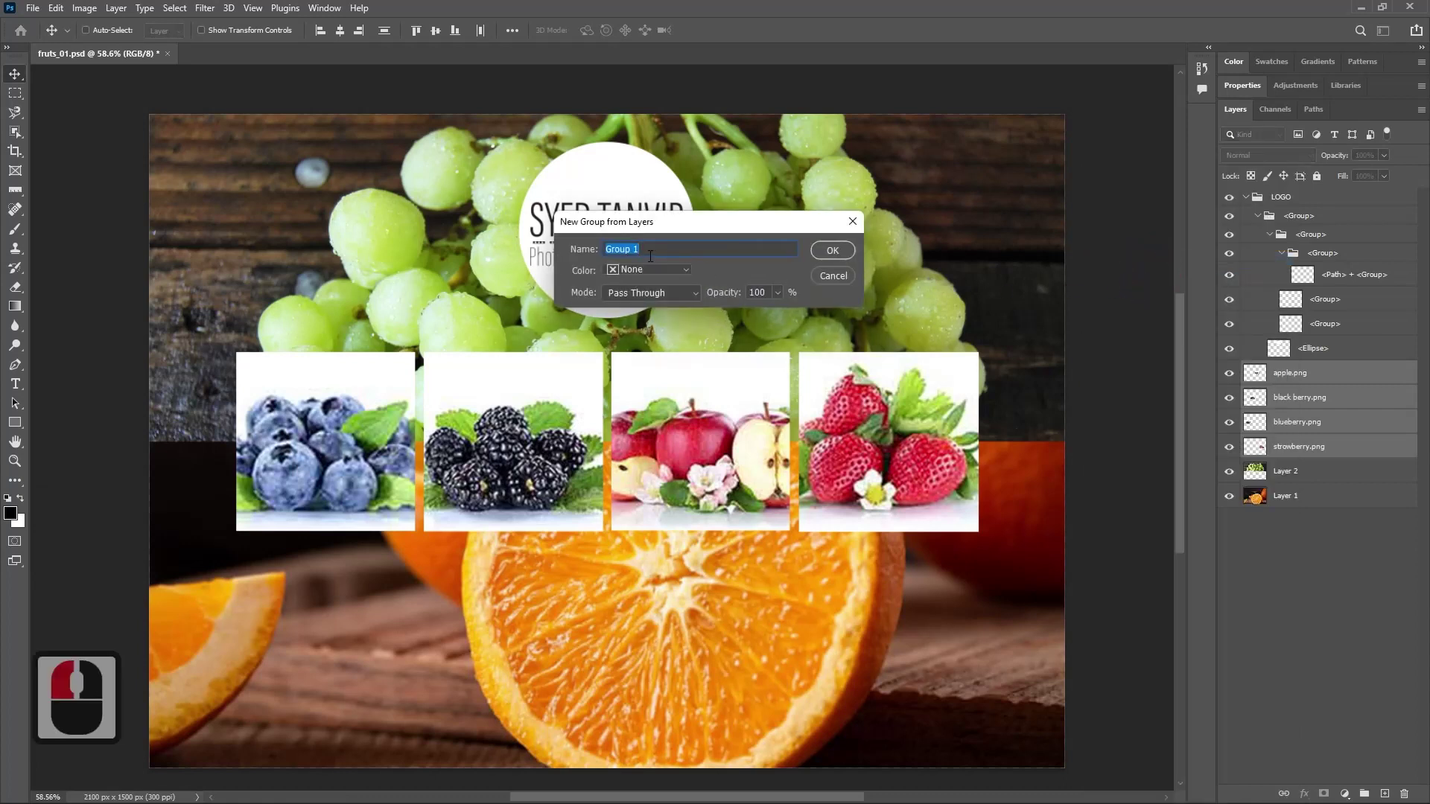
{"action": "key", "text": "f"}
{"action": "key", "text": "r"}
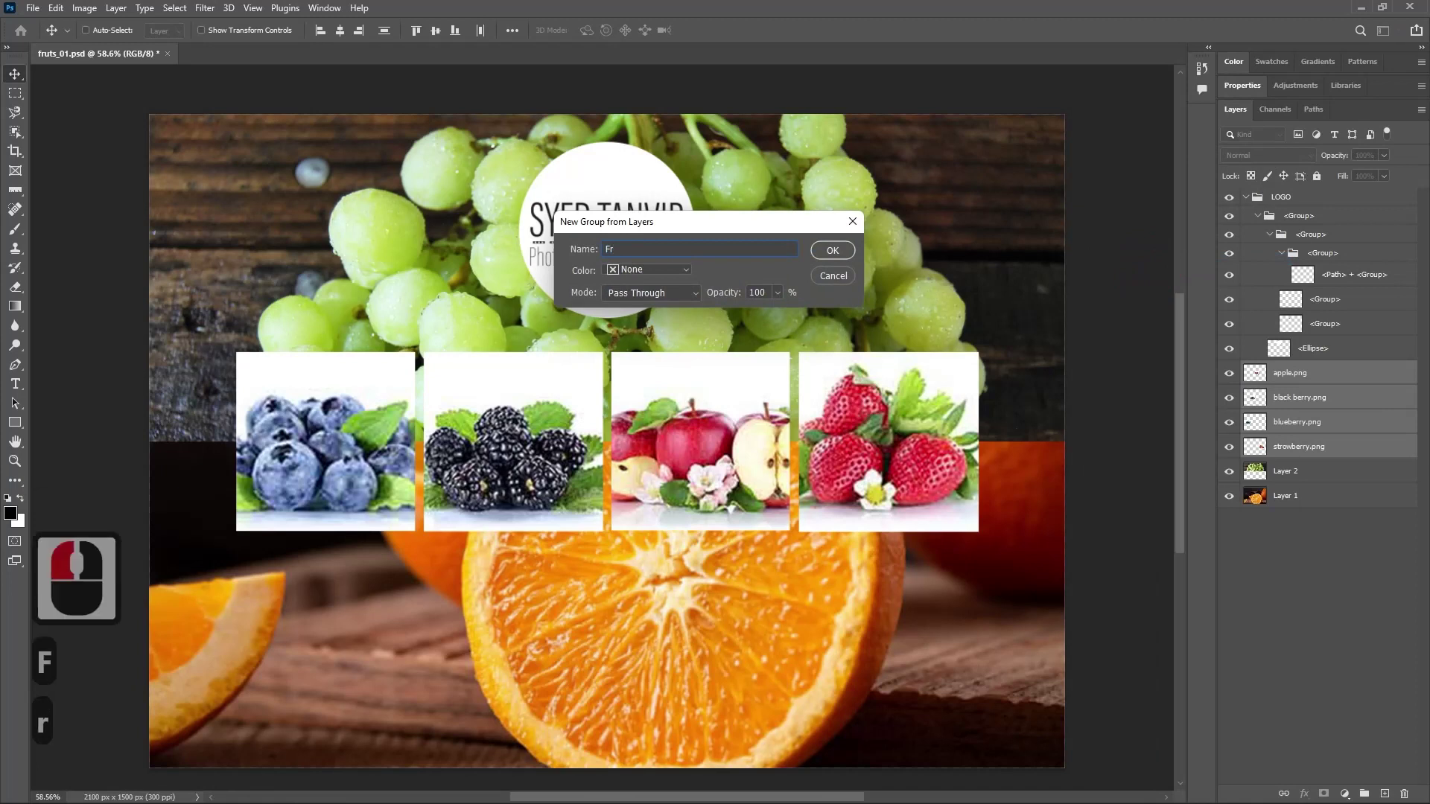
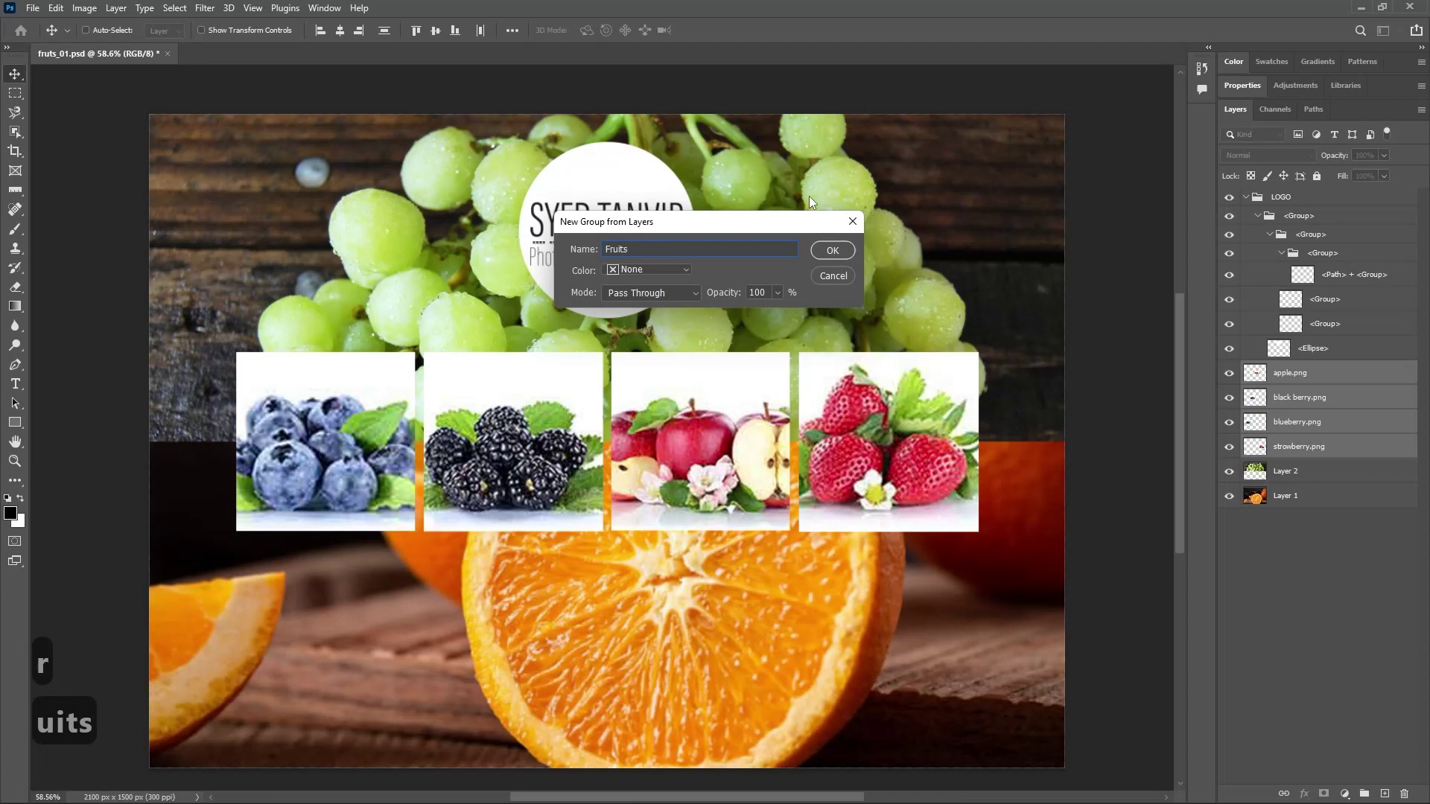
{"action": "left_click", "coordinate": [836, 251]}
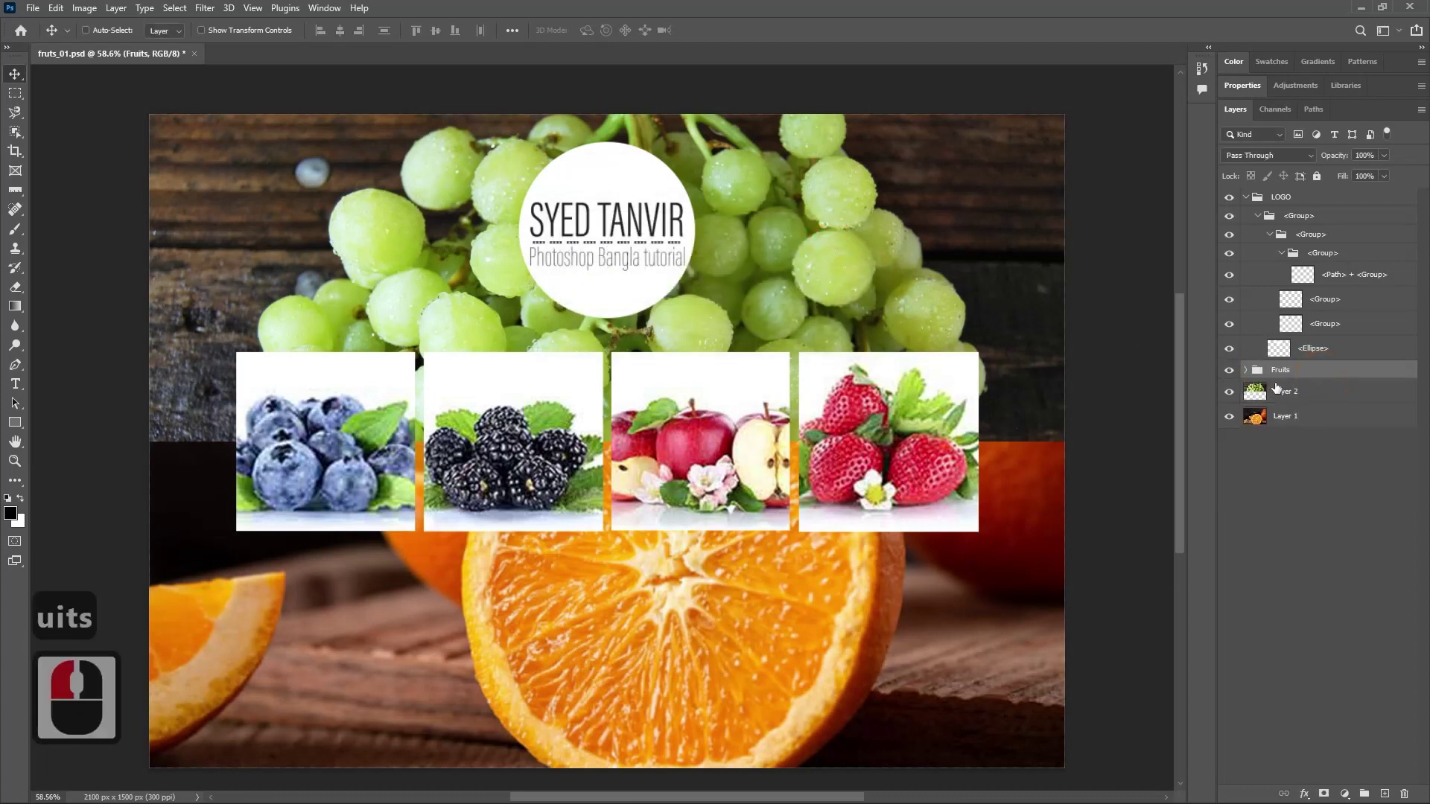
{"action": "left_click", "coordinate": [1249, 375]}
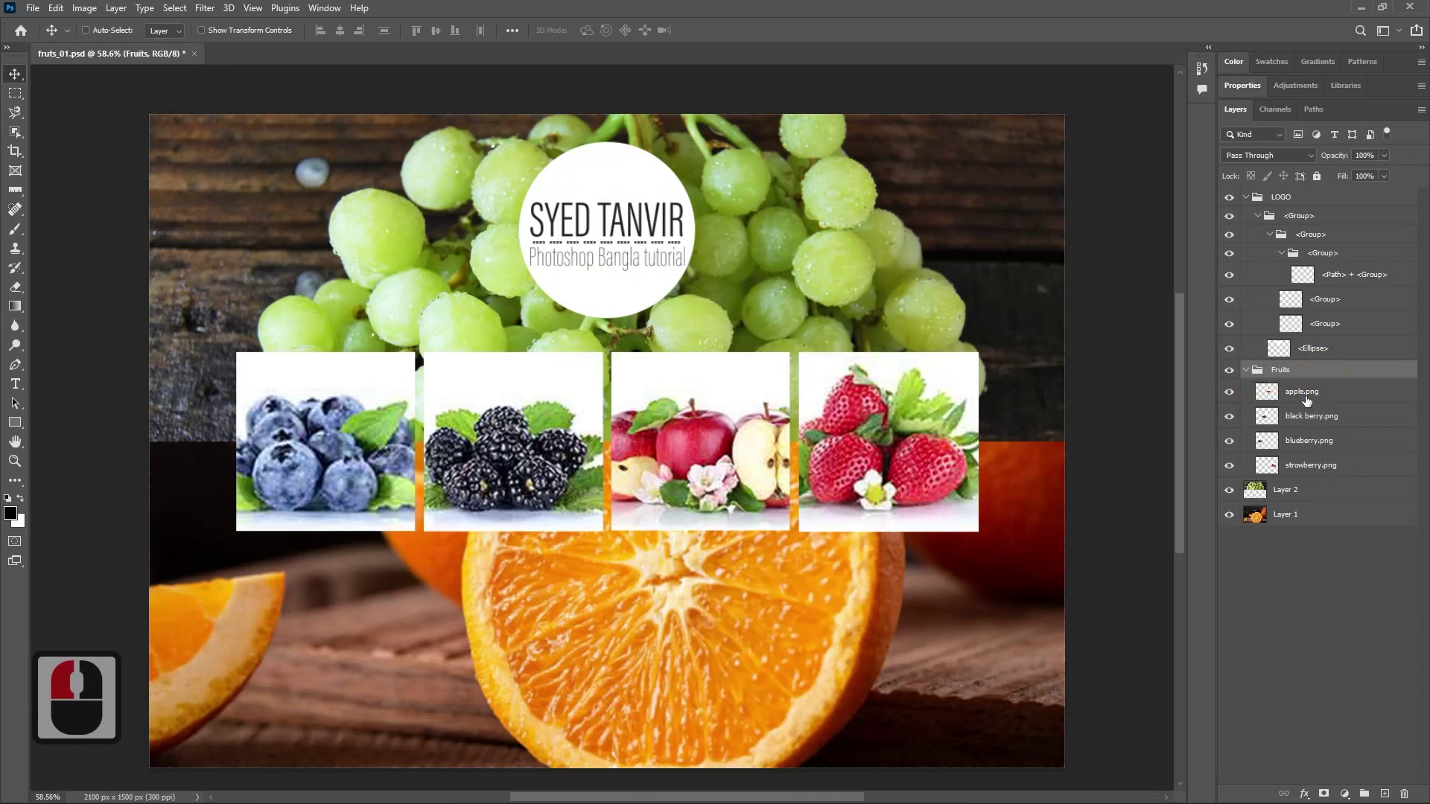
Move the Fruits group so the fruit row sits slightly lower on the banner.
{"action": "left_click", "coordinate": [1284, 373]}
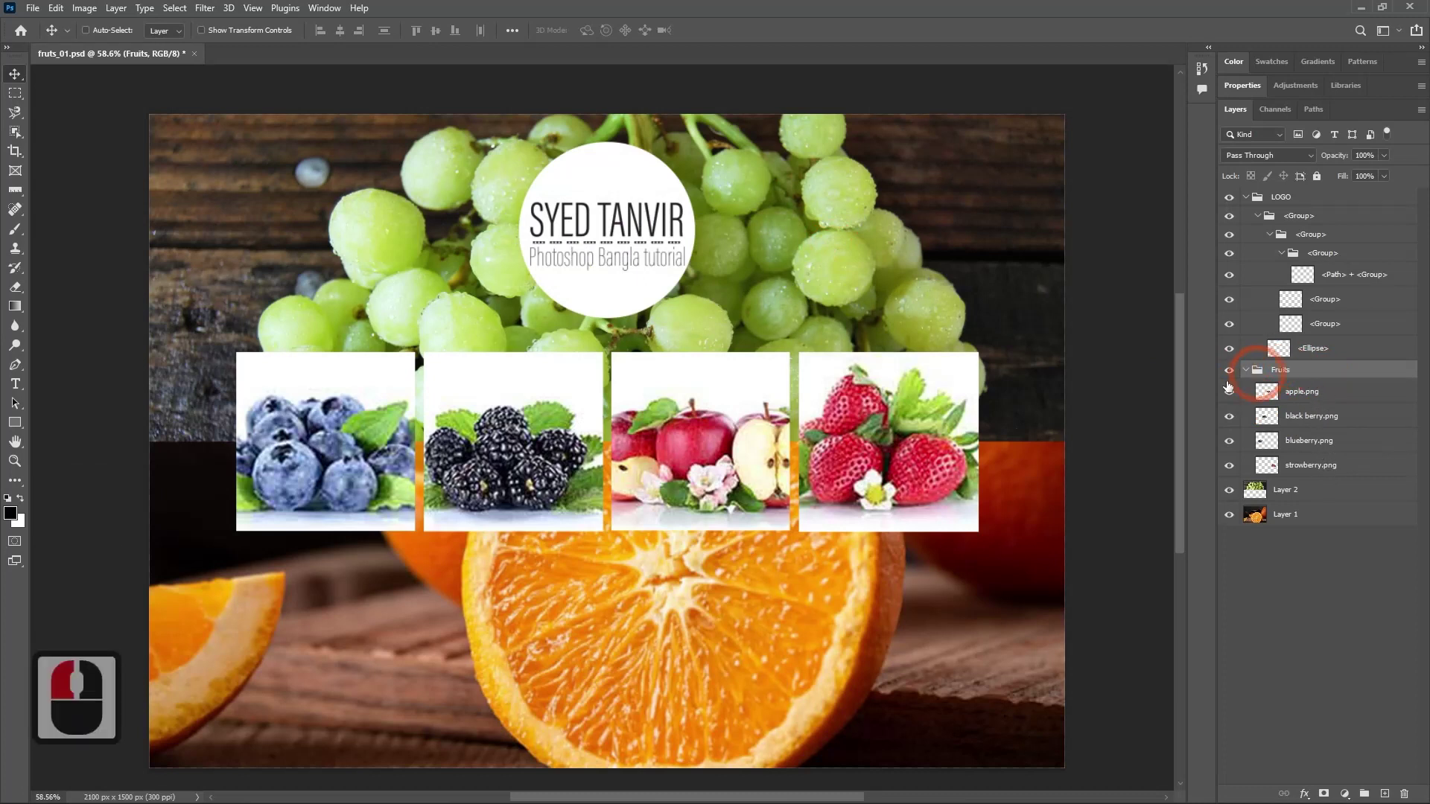
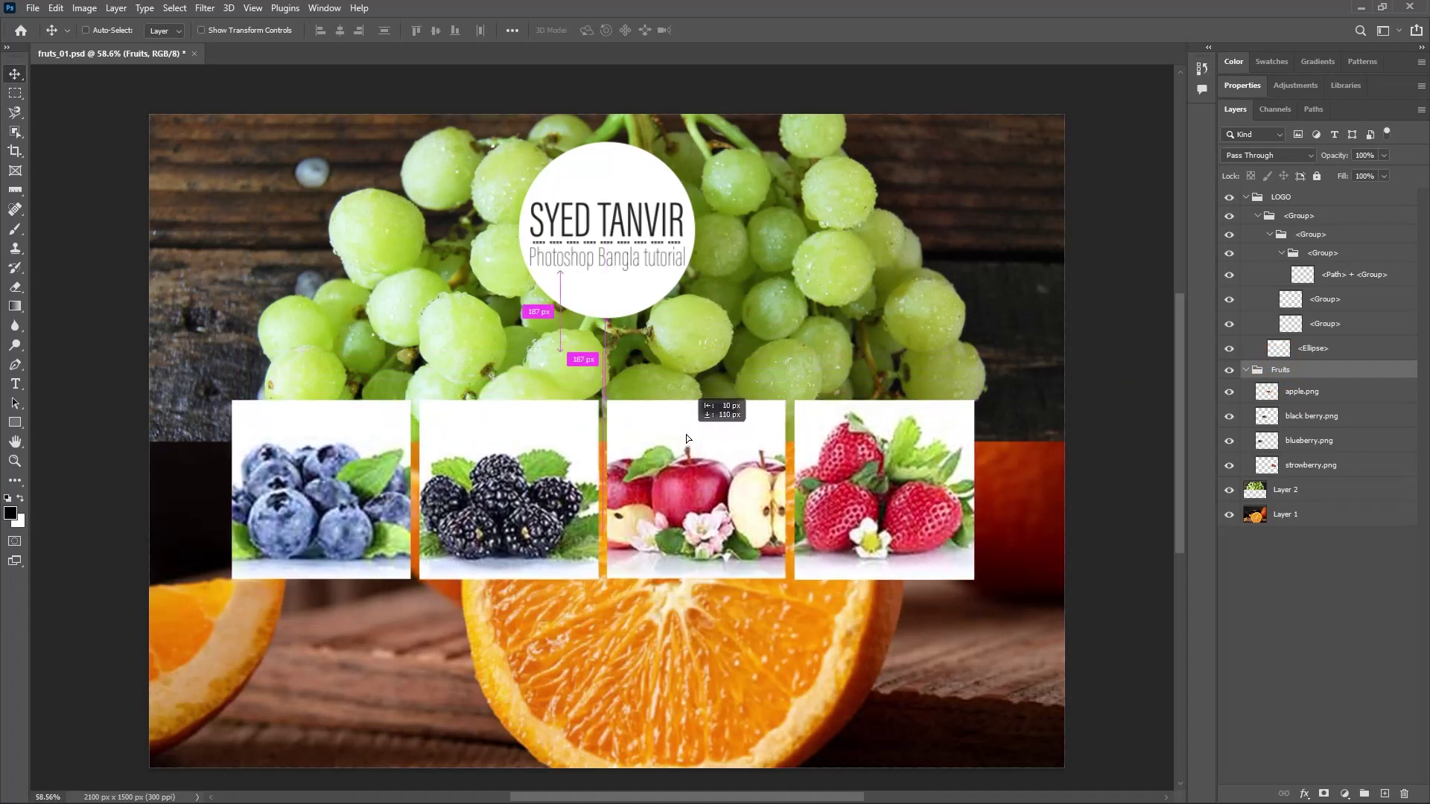
{"action": "left_click", "coordinate": [697, 435]}
{"action": "left_click", "coordinate": [610, 254]}
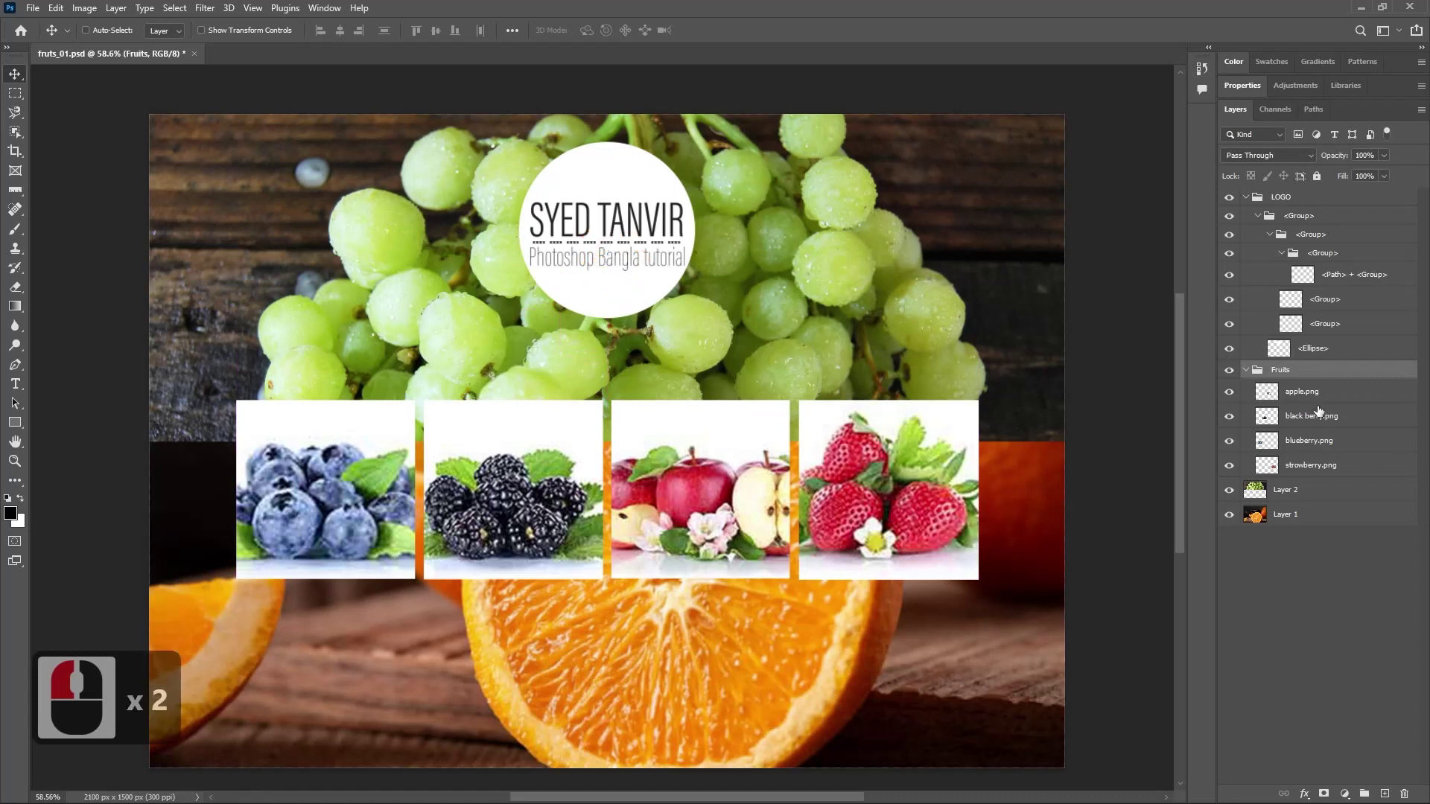
Try dragging the apple layer and Fruits group into other positions, undoing each reordering.
{"action": "left_click", "coordinate": [1319, 402]}
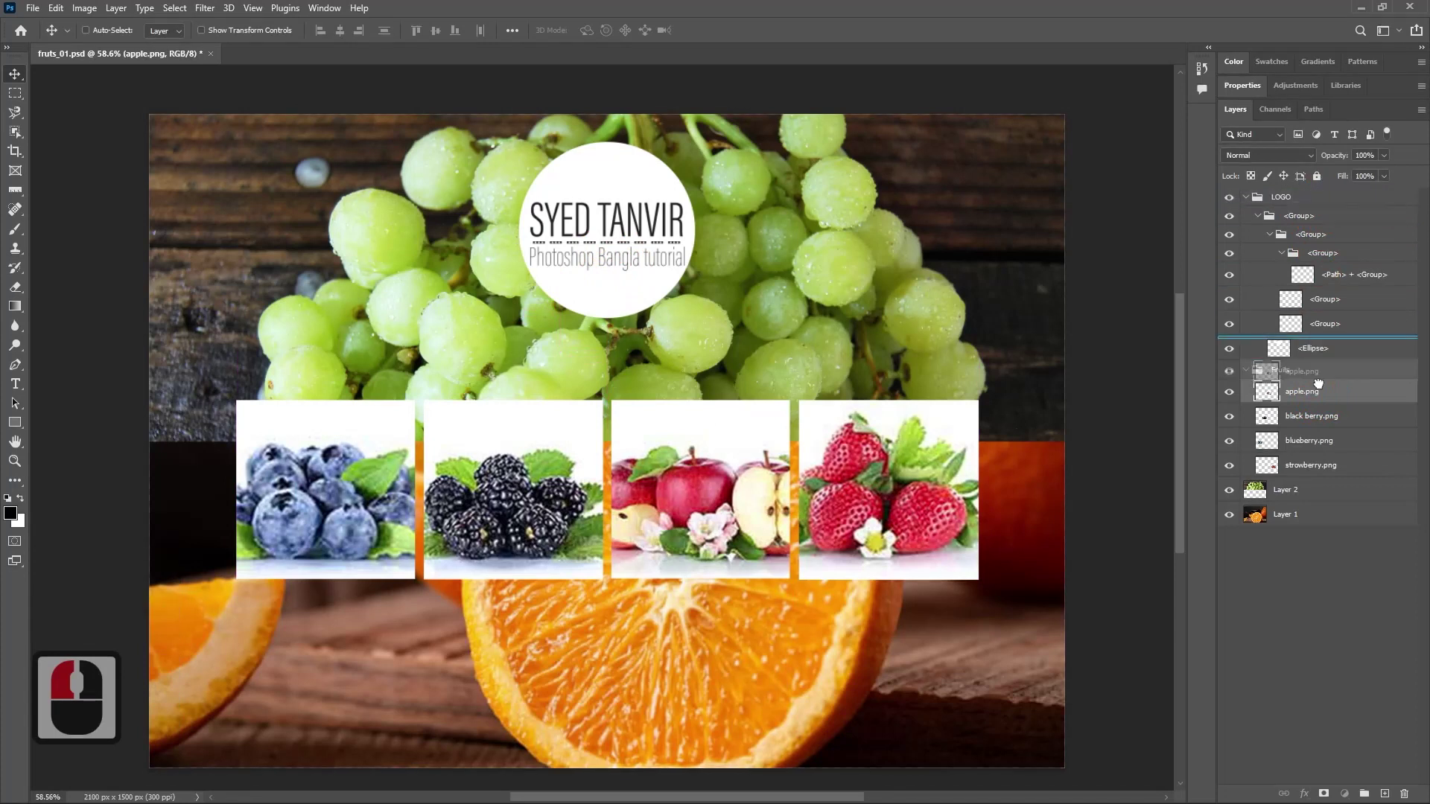
{"action": "left_click", "coordinate": [1317, 531]}
{"action": "key", "text": "ctrl+z"}
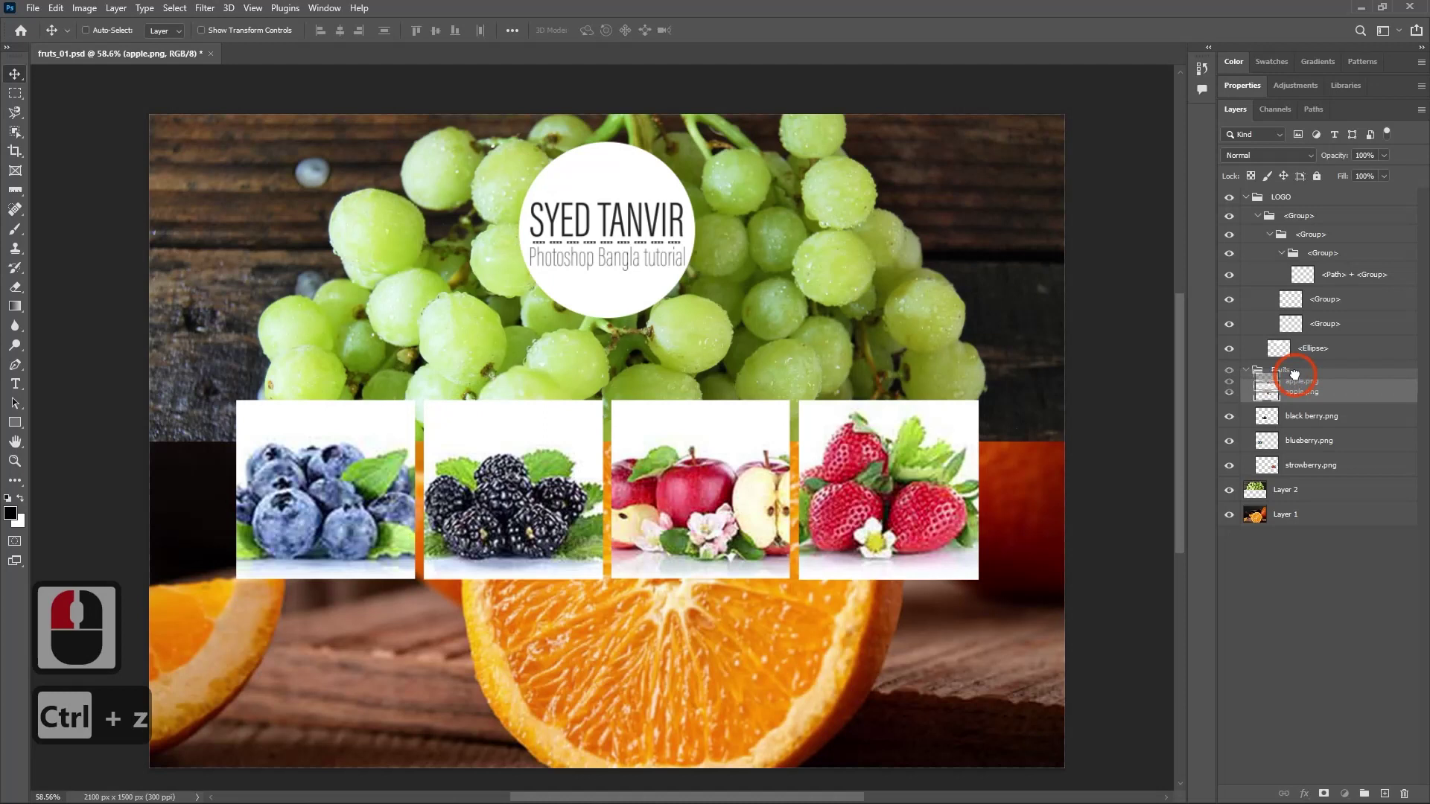
{"action": "left_click", "coordinate": [1297, 388]}
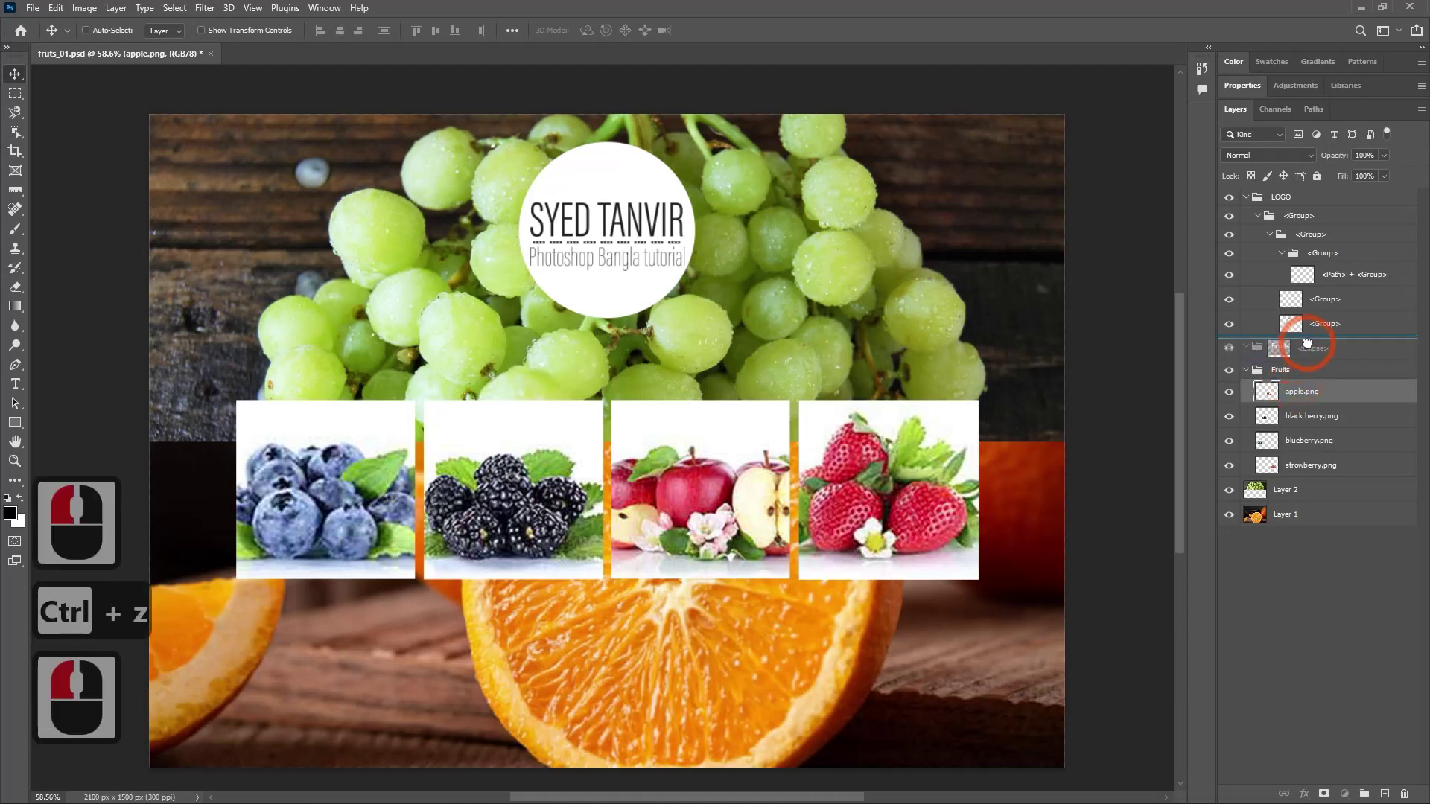
{"action": "left_click", "coordinate": [1319, 322]}
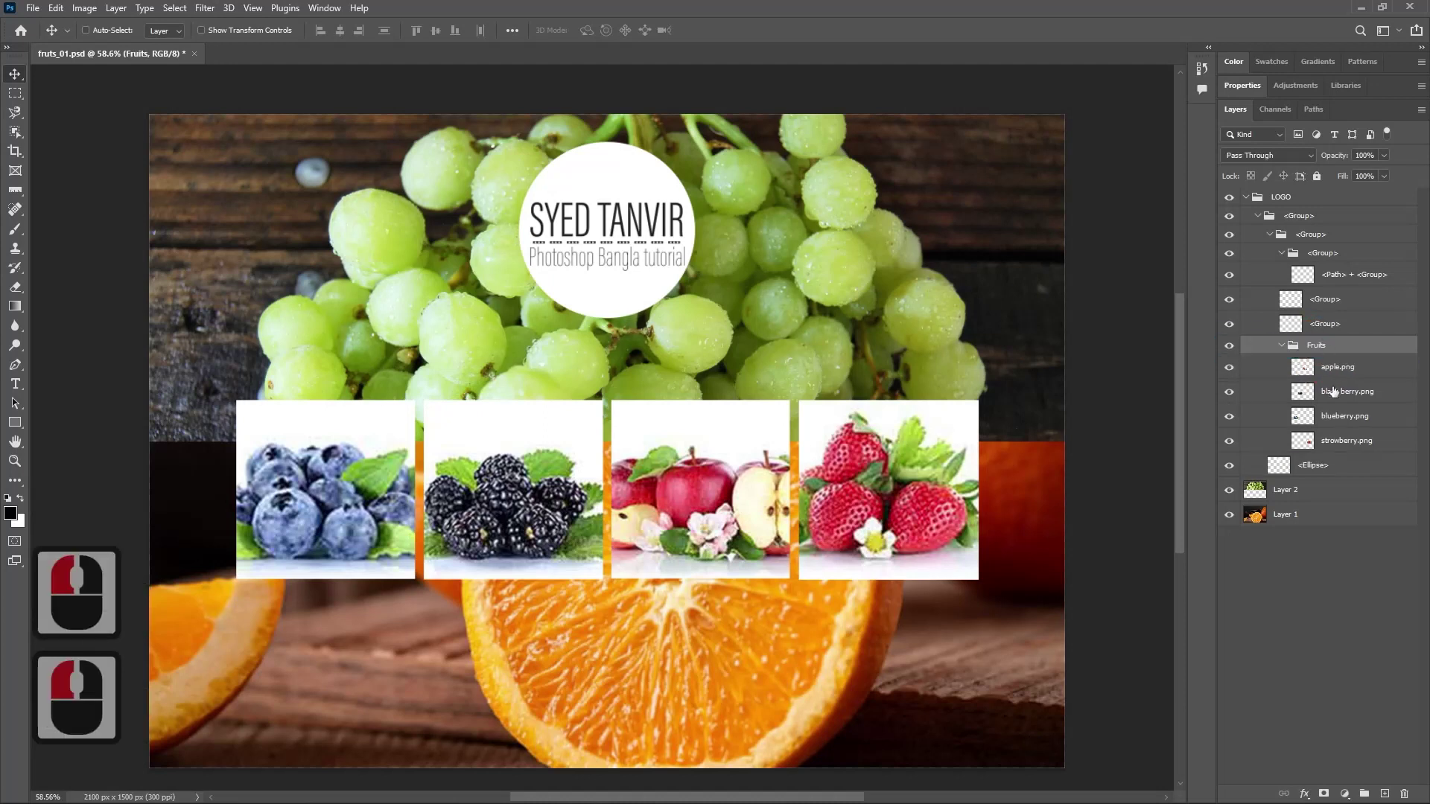
{"action": "key", "text": "ctrl+z"}
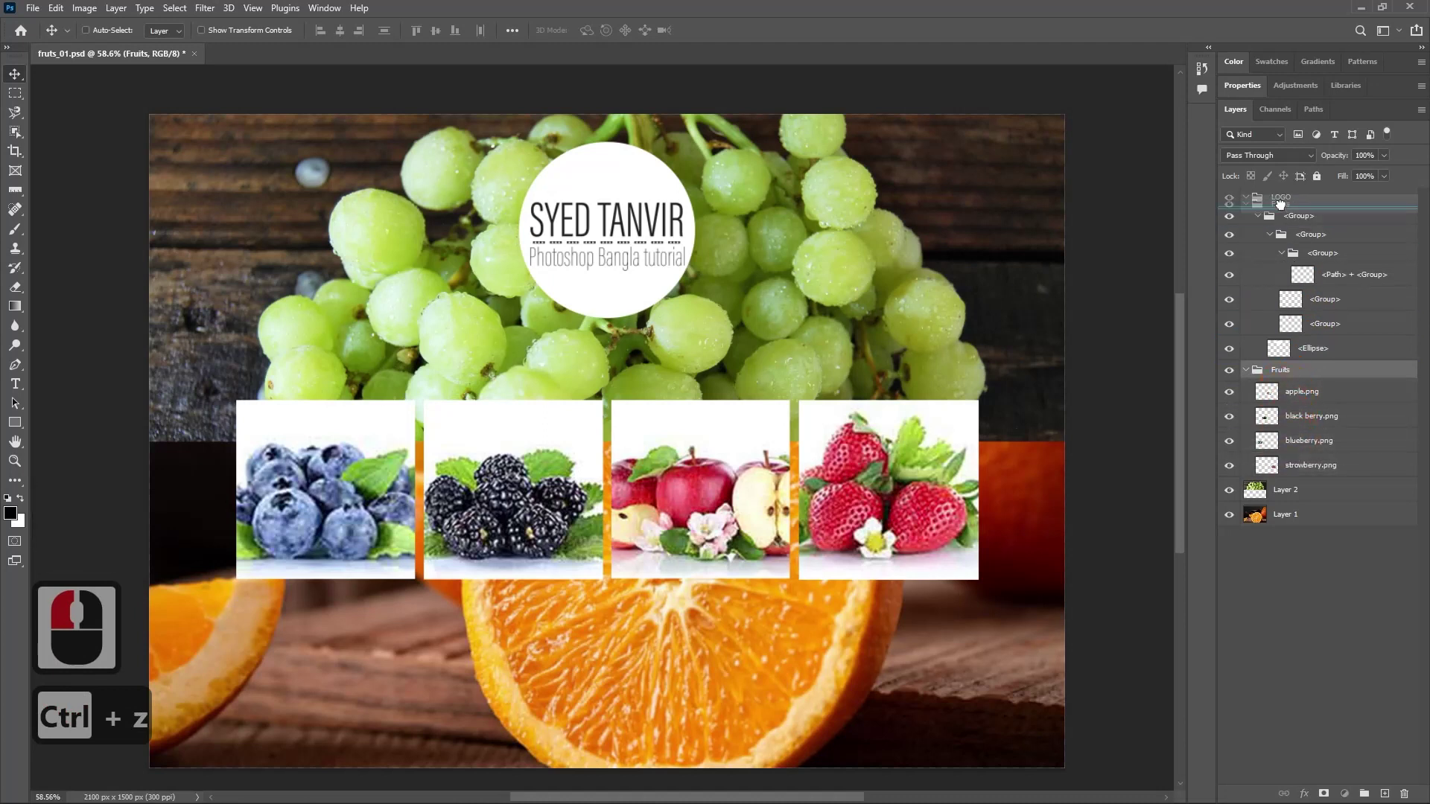
{"action": "left_click", "coordinate": [1283, 186]}
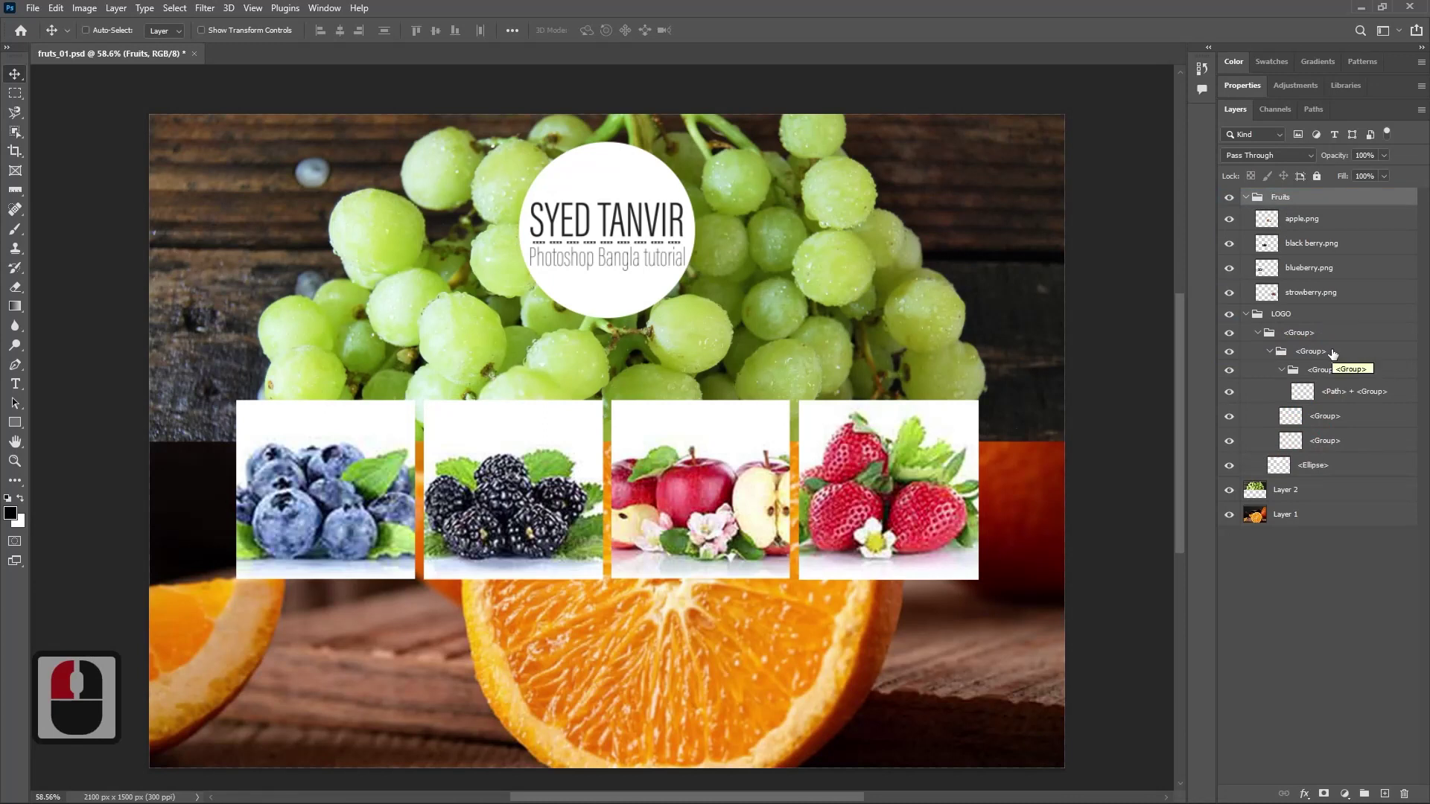
{"action": "key", "text": "ctrl+z"}
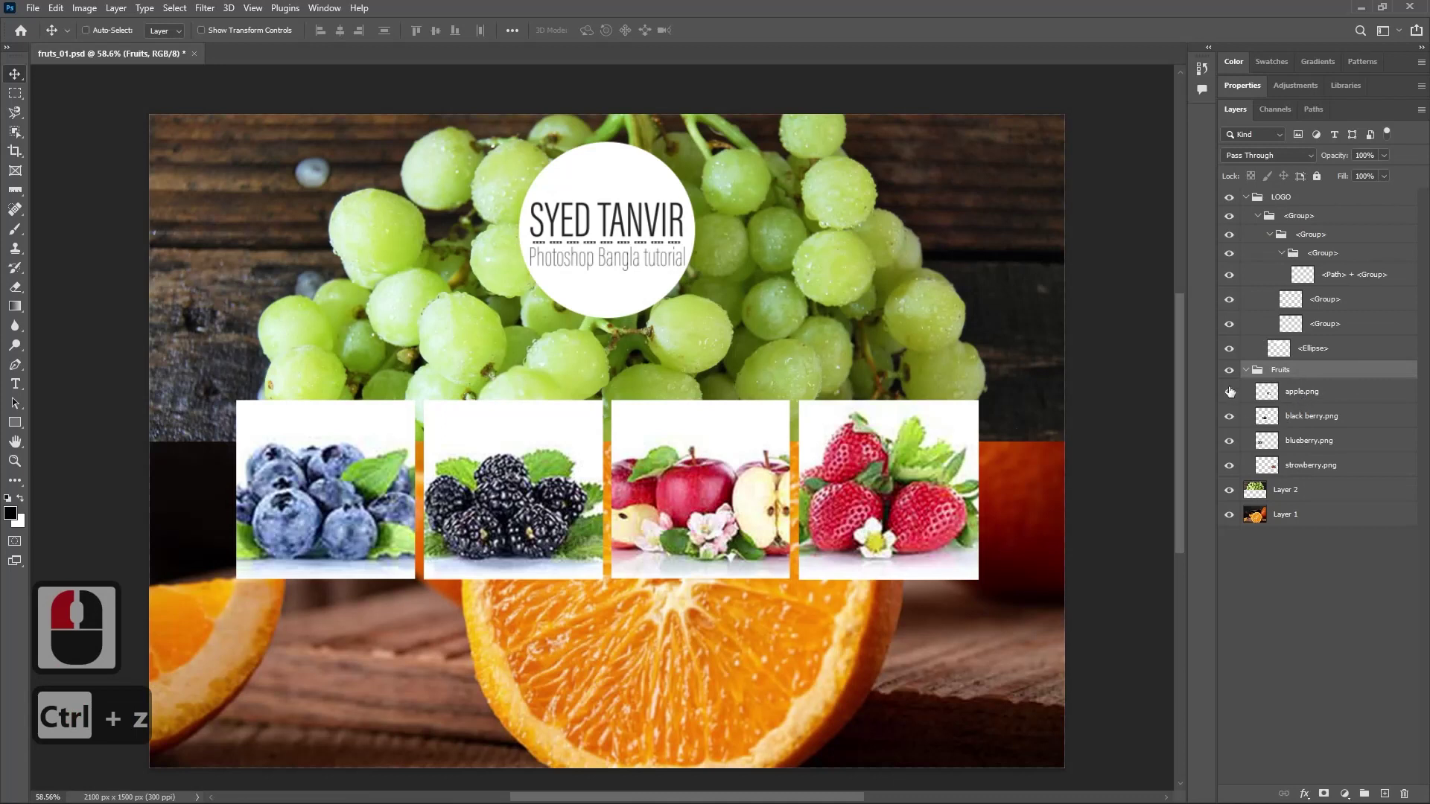
Toggle visibility of the black berry, apple and grapes layers off and back on.
{"action": "left_click", "coordinate": [1230, 397]}
{"action": "left_click", "coordinate": [1233, 420]}
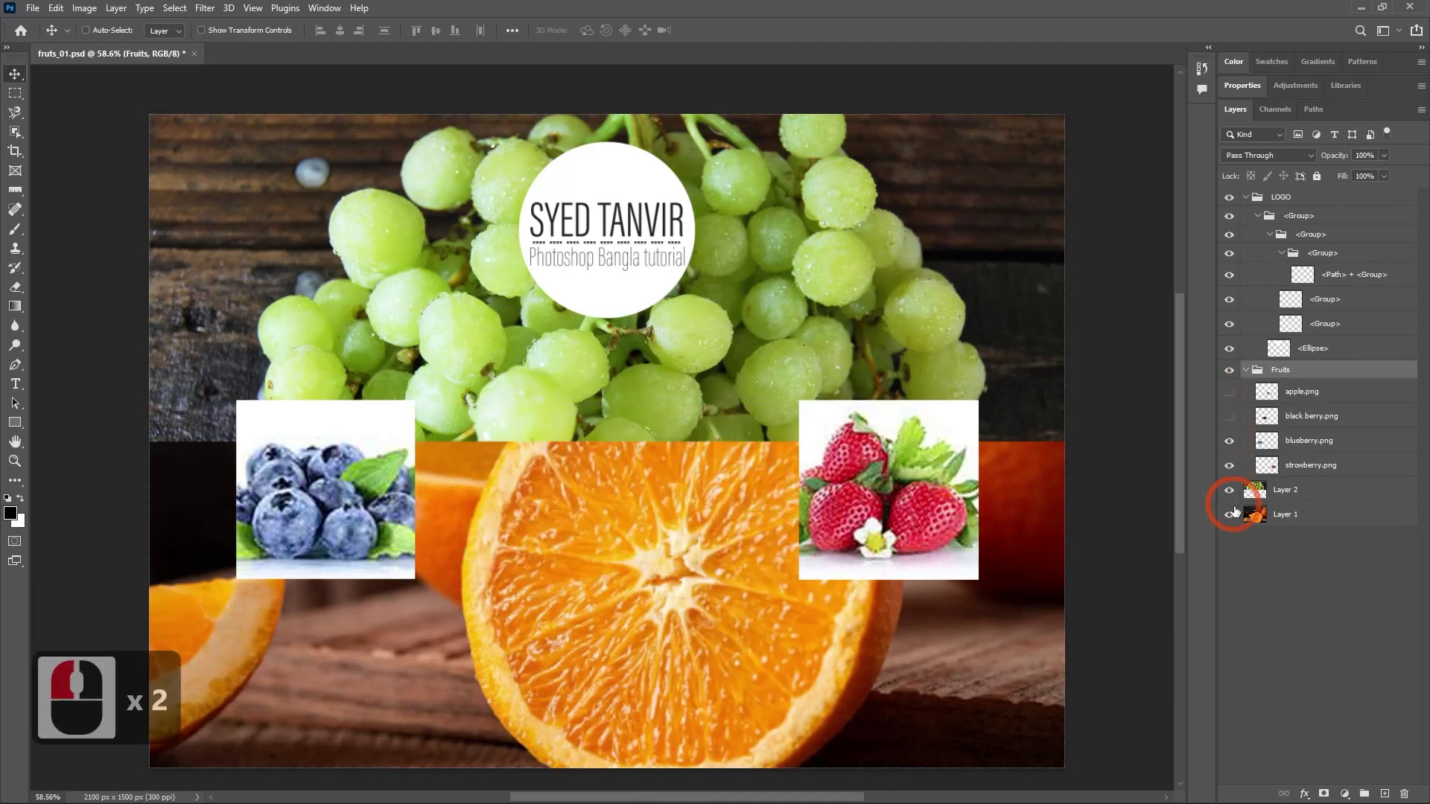
{"action": "left_click", "coordinate": [1235, 421]}
{"action": "left_click", "coordinate": [1234, 394]}
{"action": "left_click", "coordinate": [1235, 496]}
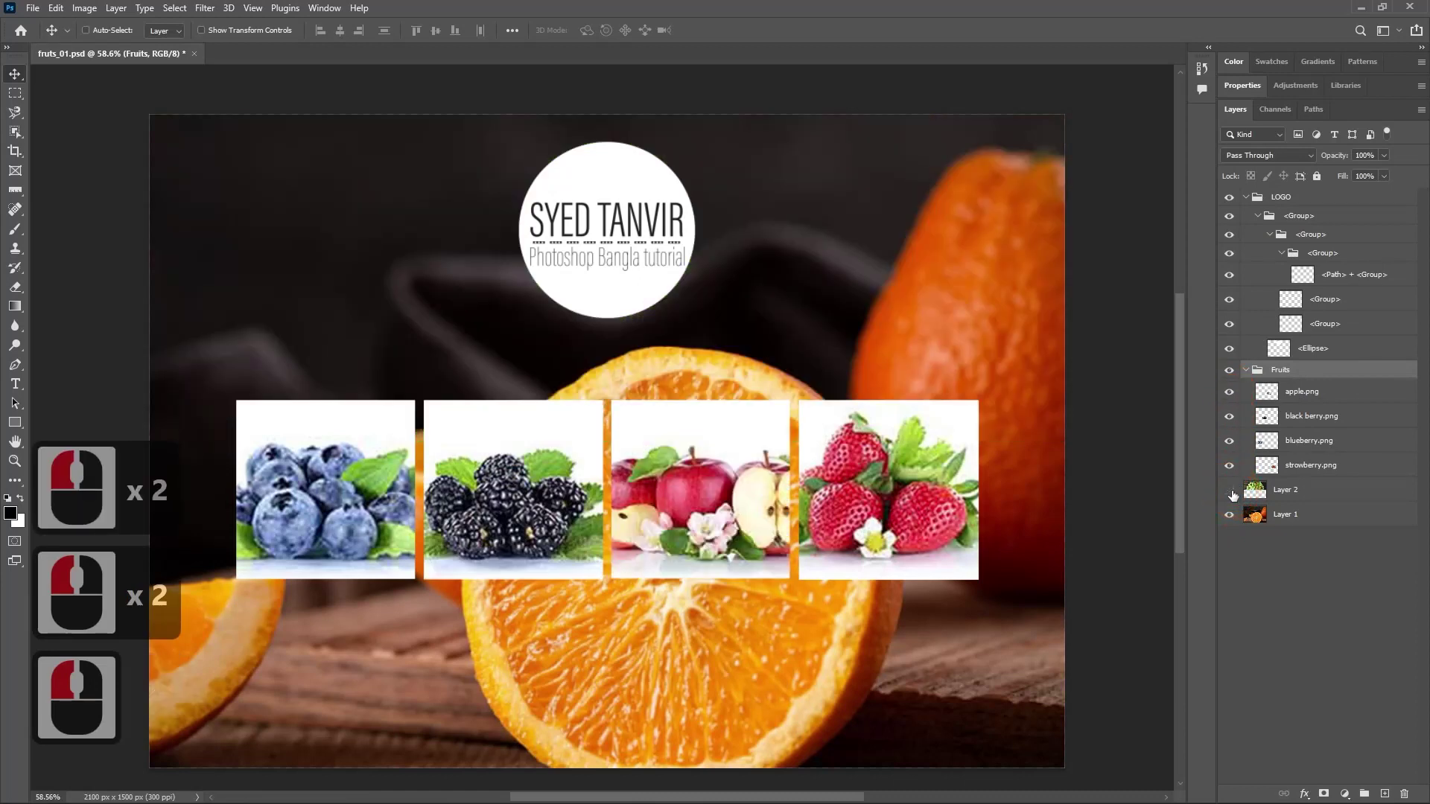
{"action": "left_click", "coordinate": [1235, 496]}
{"action": "left_click", "coordinate": [1232, 526]}
Move the grapes and apple layers to the top, return them to place, and select the LOGO group.
{"action": "left_click", "coordinate": [1232, 522]}
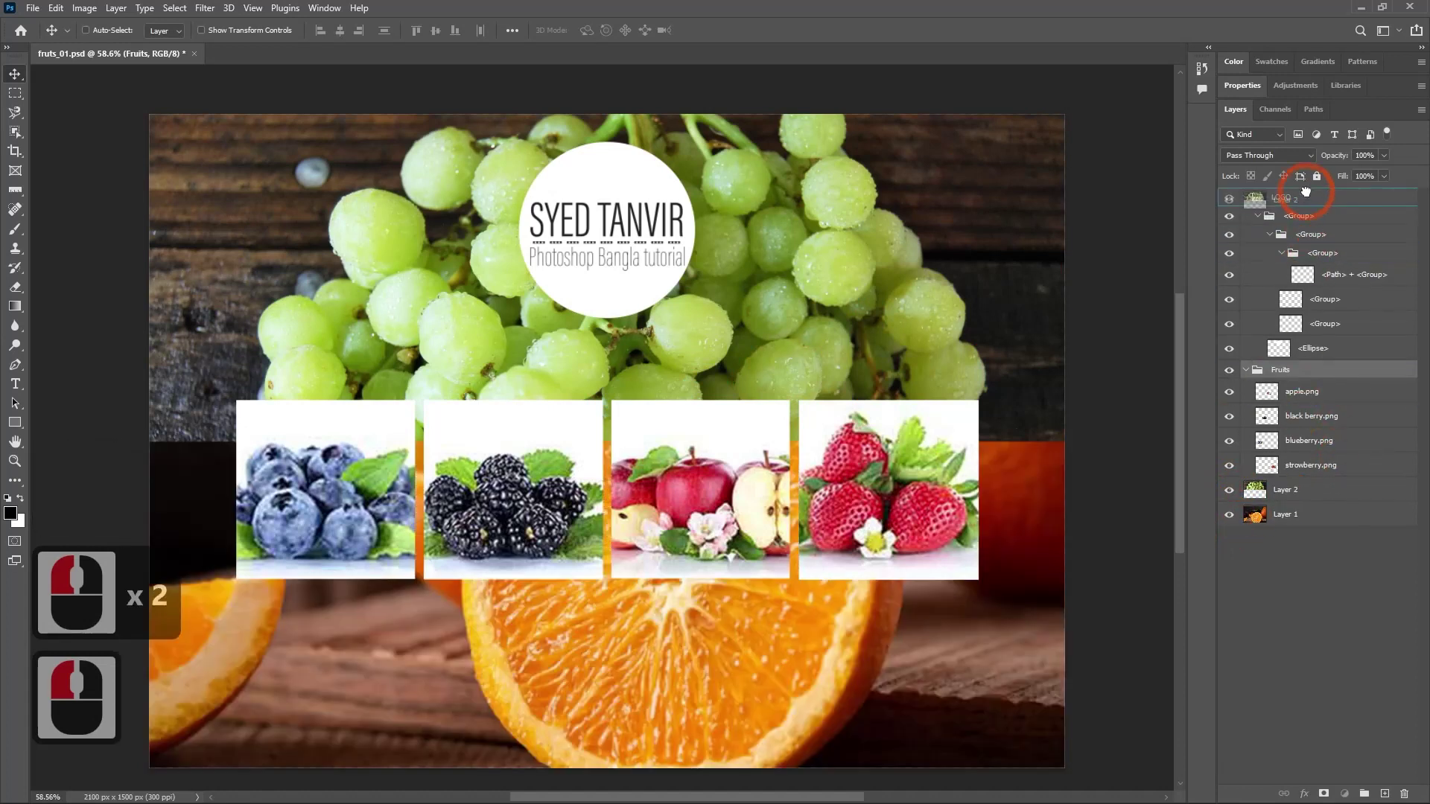
{"action": "left_click", "coordinate": [1308, 185]}
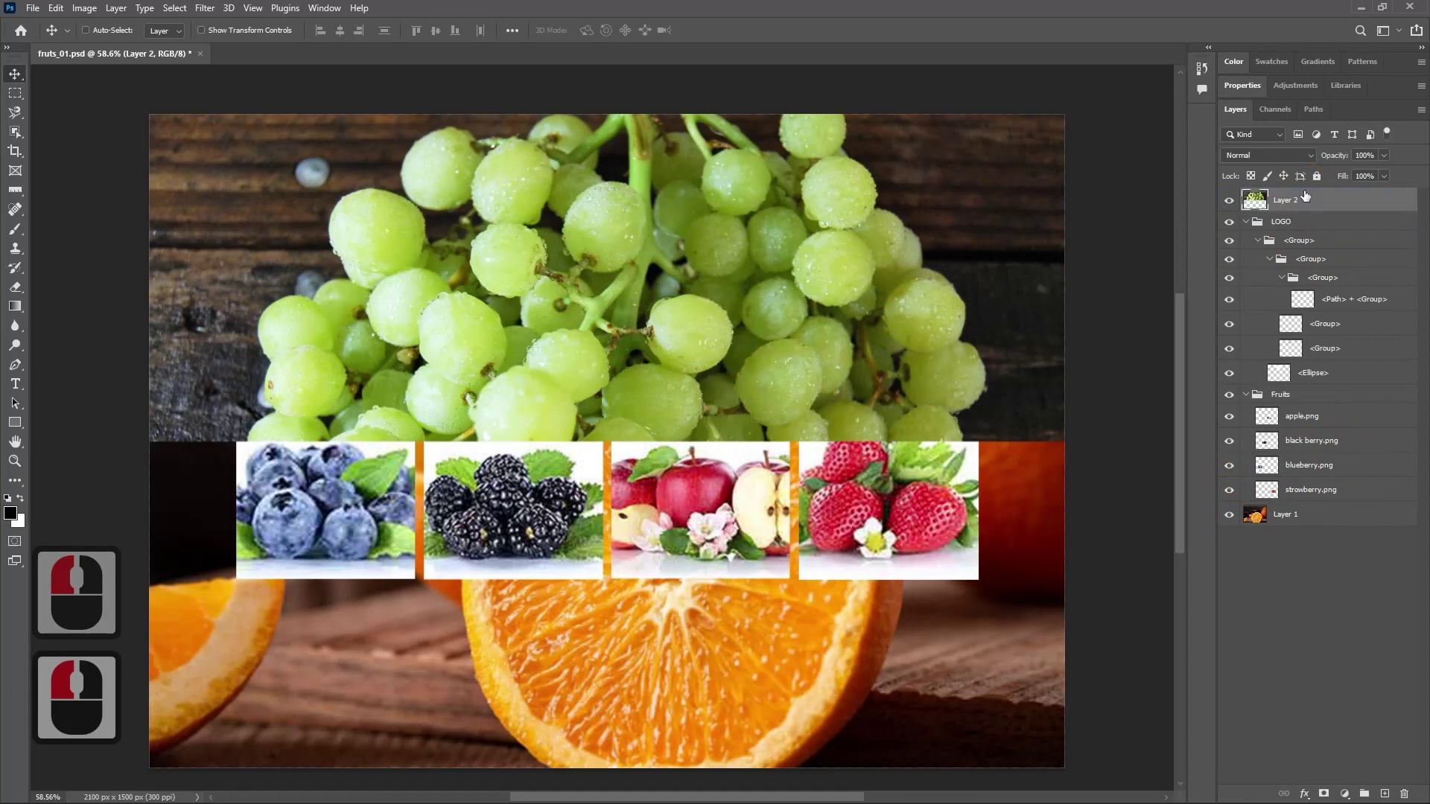
{"action": "left_click", "coordinate": [1323, 494]}
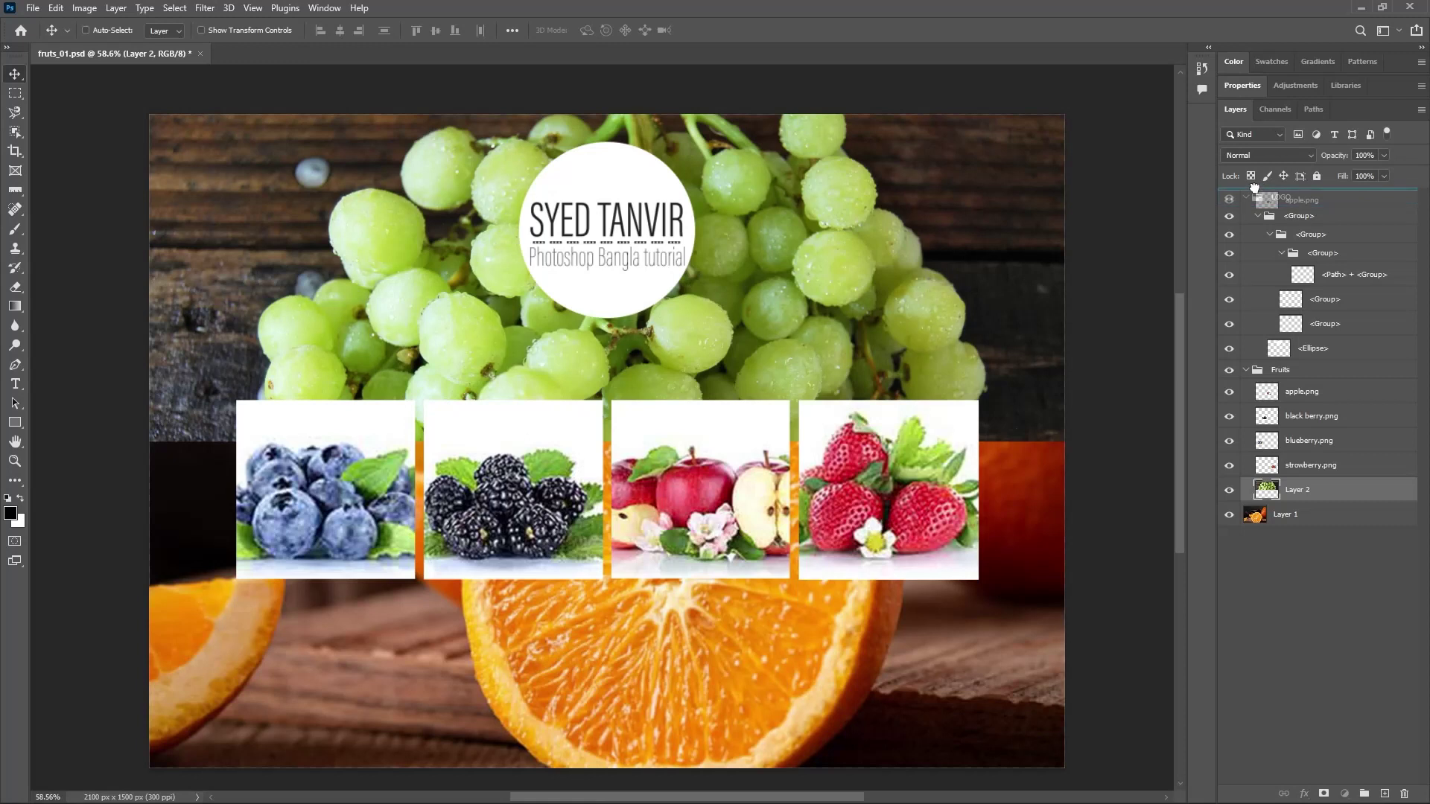
{"action": "left_click", "coordinate": [1259, 184]}
{"action": "left_click", "coordinate": [1284, 201]}
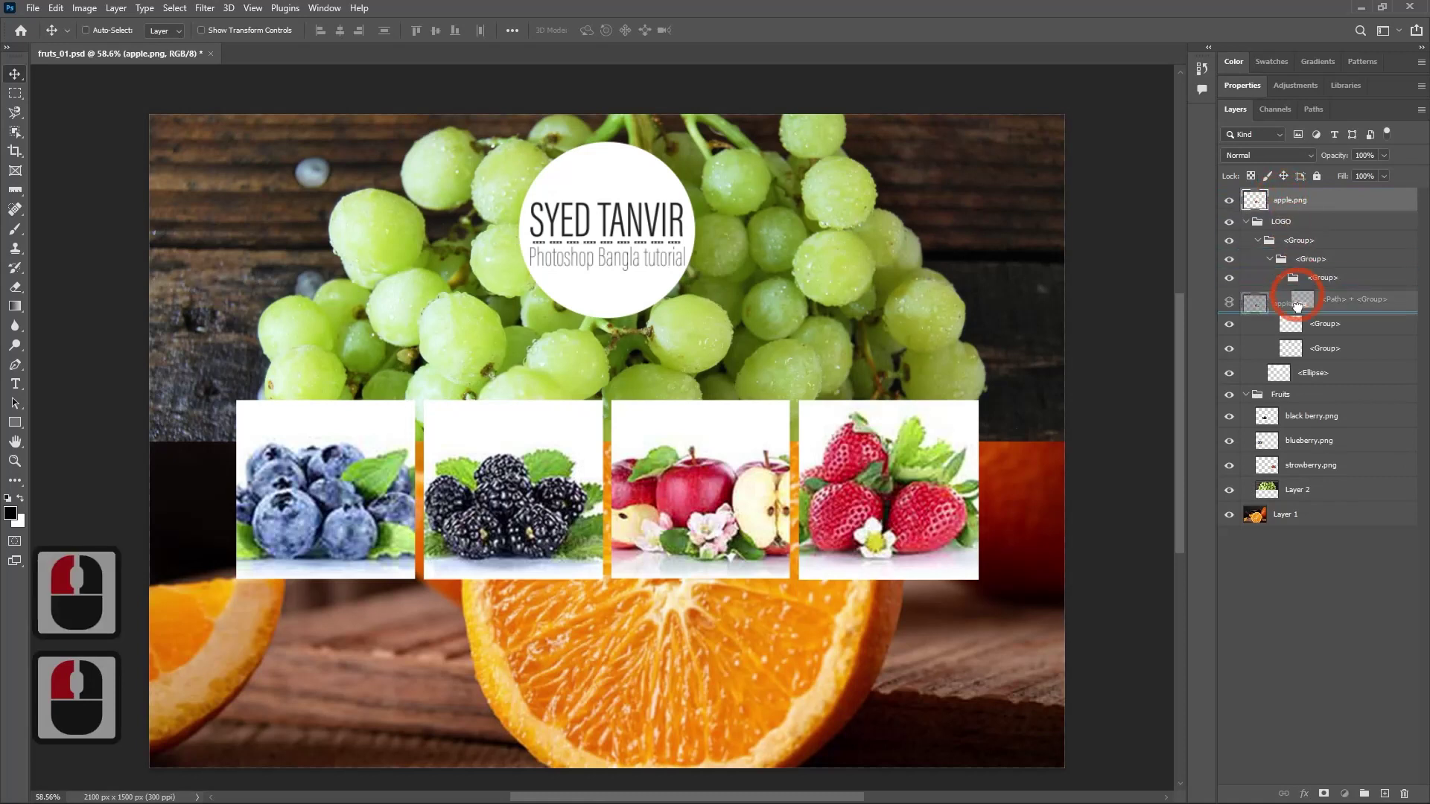
{"action": "left_click", "coordinate": [1313, 406]}
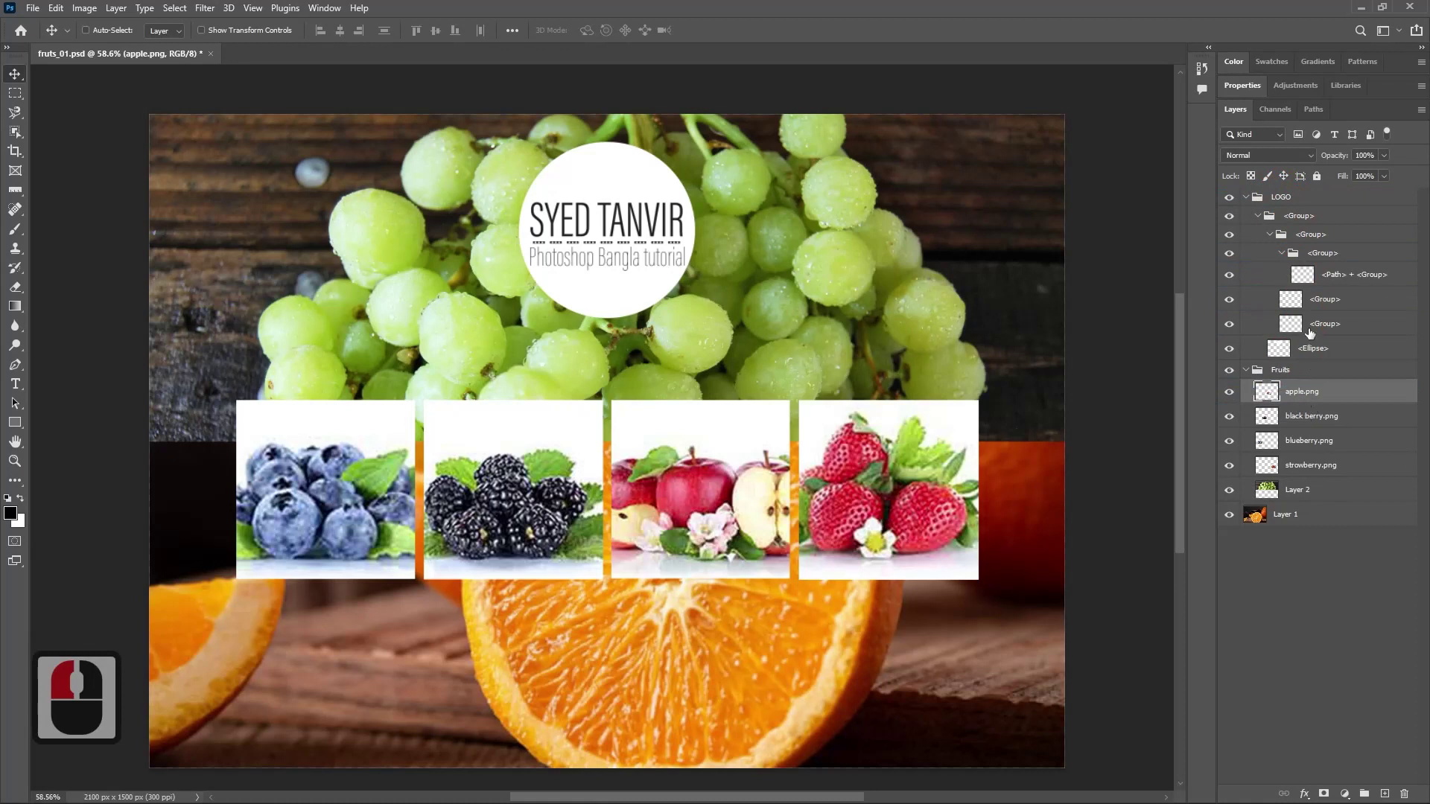
{"action": "left_click", "coordinate": [1287, 204]}
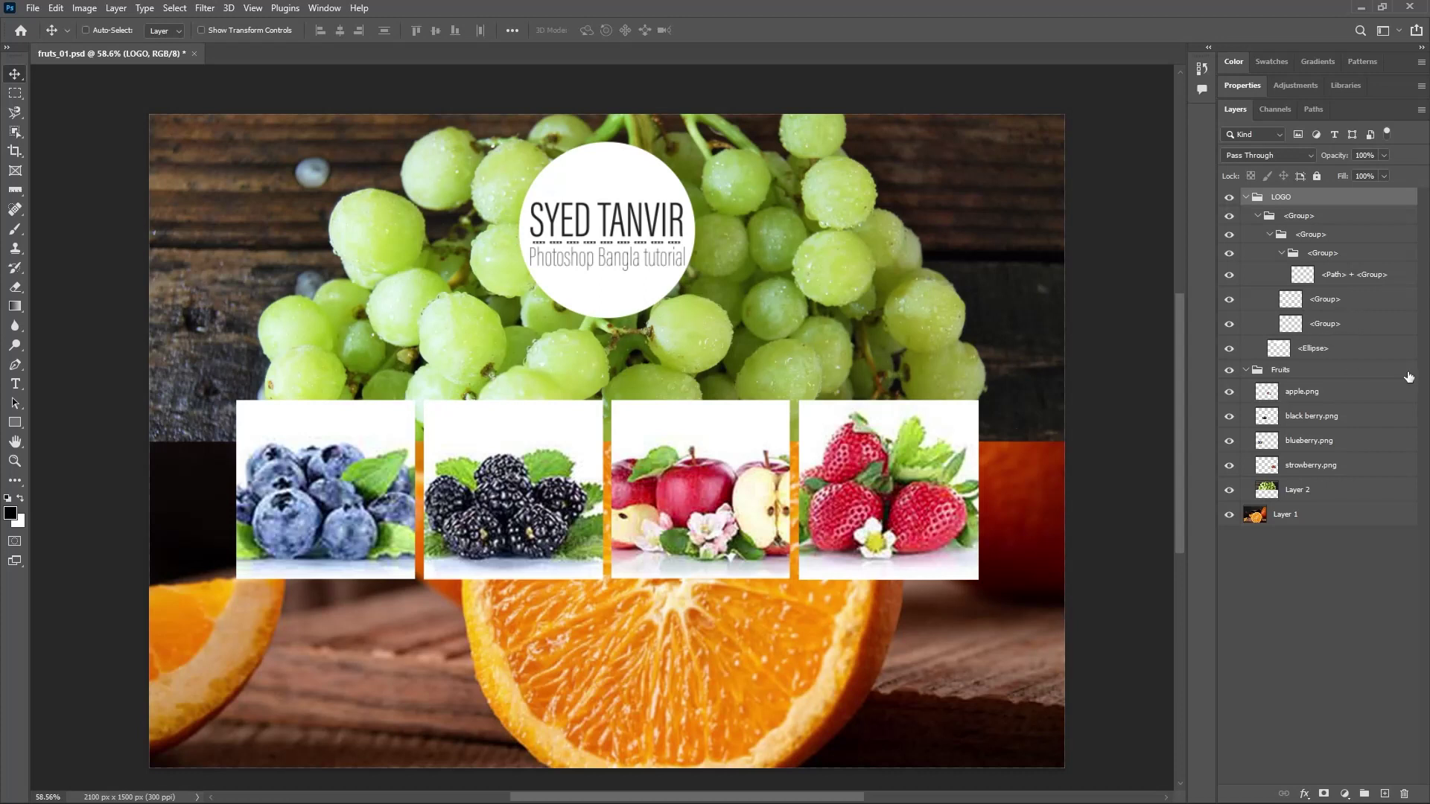
Select the logo's white Ellipse layer, toggle its visibility, and set its opacity to 50% in the Layers panel.
{"action": "left_click", "coordinate": [1289, 348]}
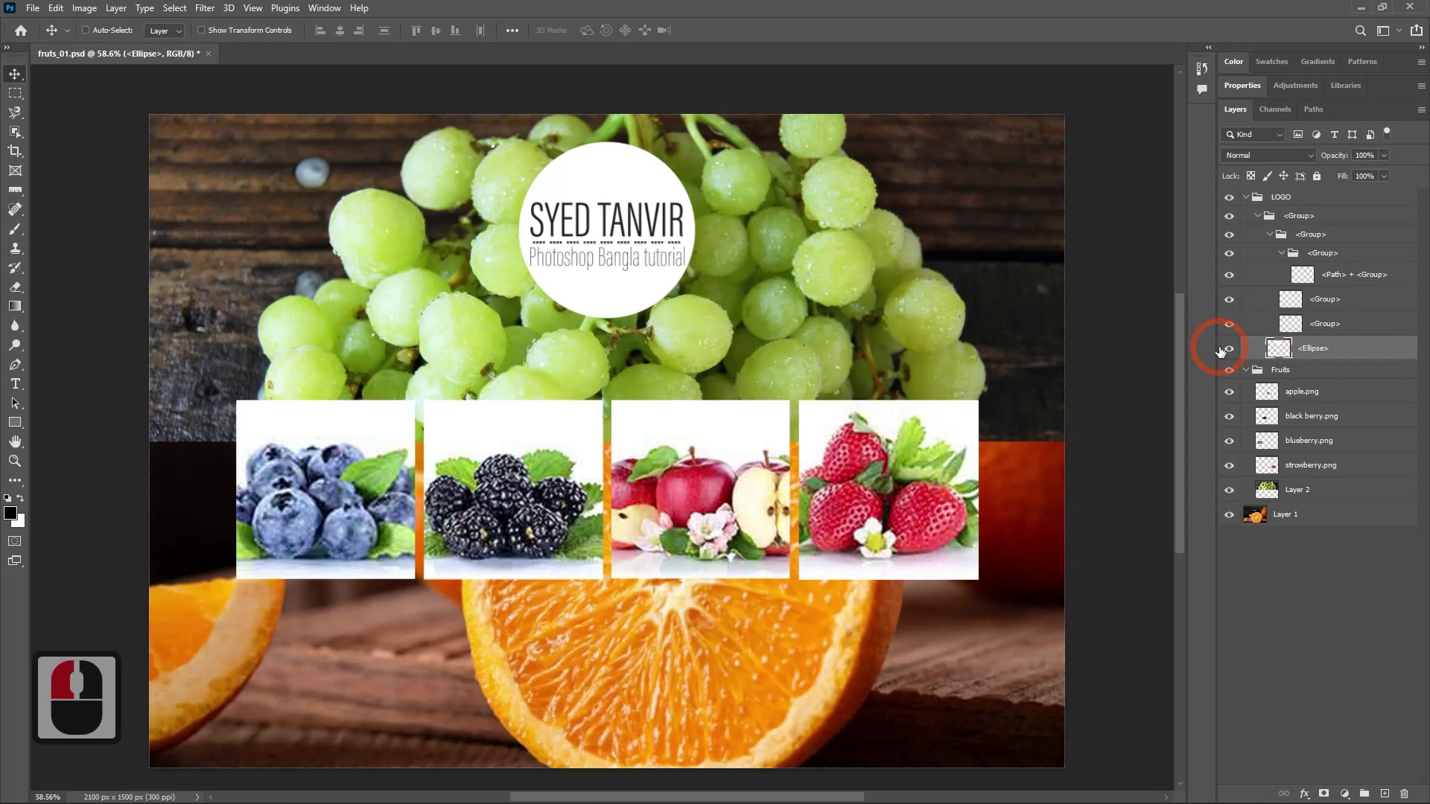
{"action": "left_click", "coordinate": [1230, 352]}
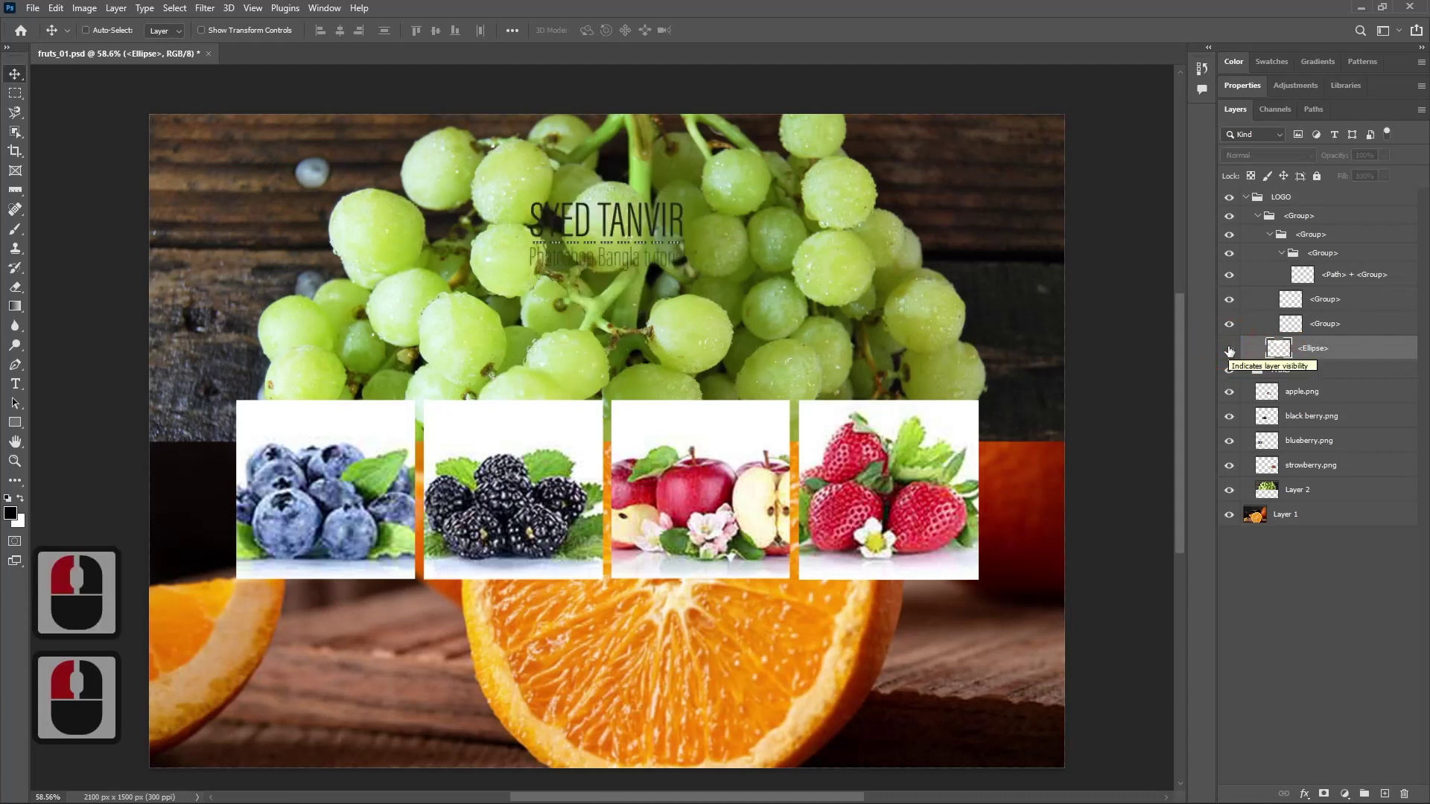
{"action": "left_click", "coordinate": [1230, 352]}
{"action": "left_click", "coordinate": [1308, 356]}
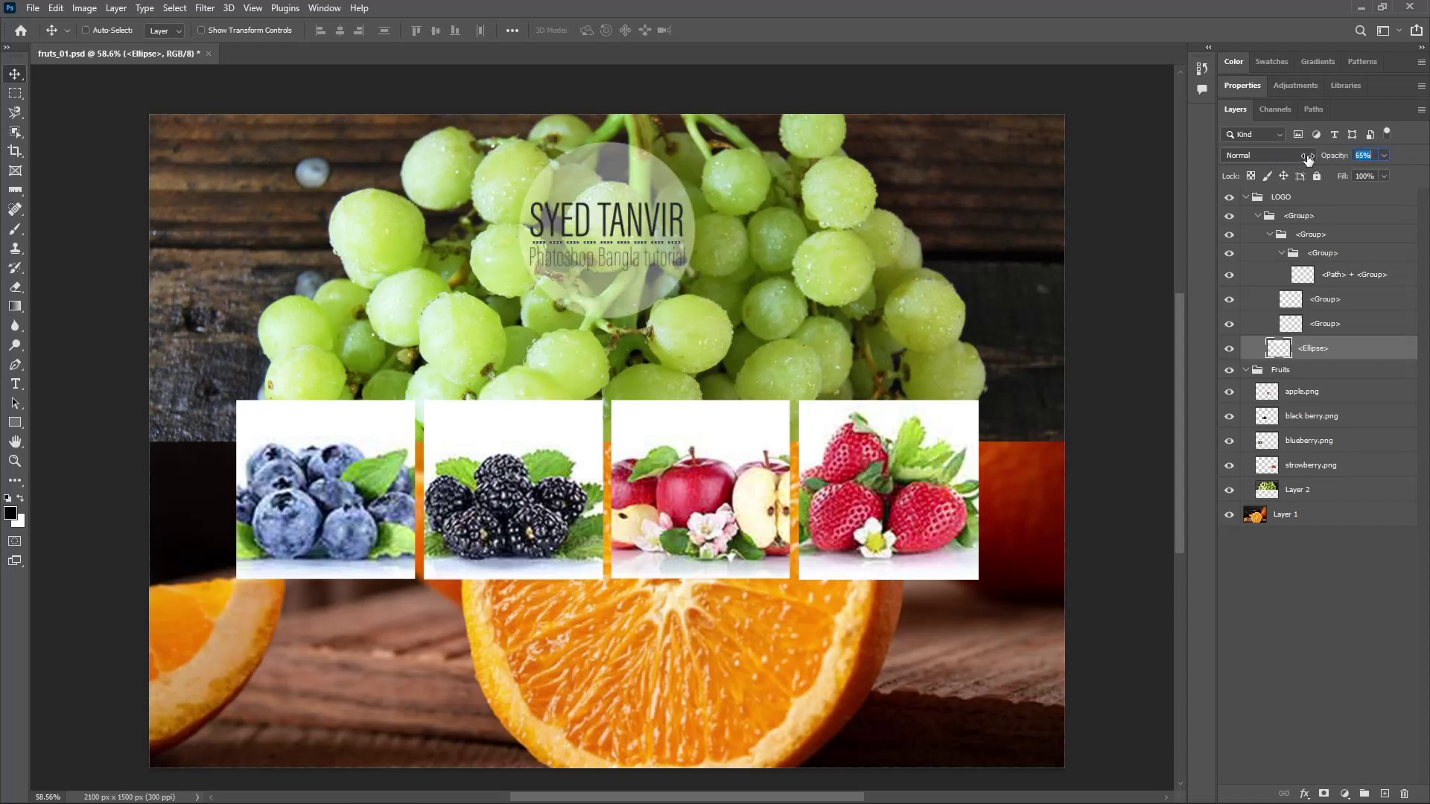
{"action": "left_click", "coordinate": [1311, 160]}
{"action": "left_click", "coordinate": [1357, 209]}
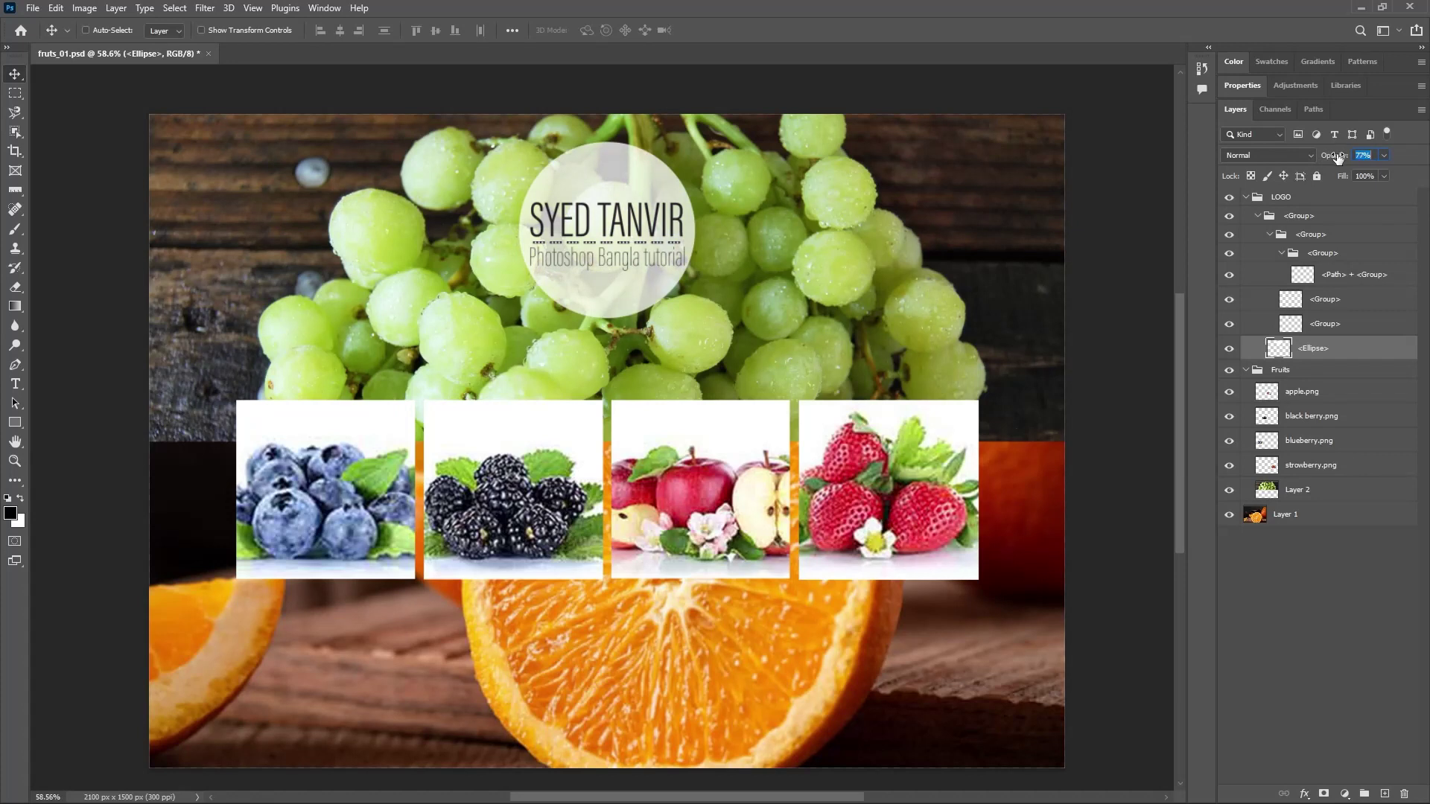
{"action": "left_click", "coordinate": [1340, 159]}
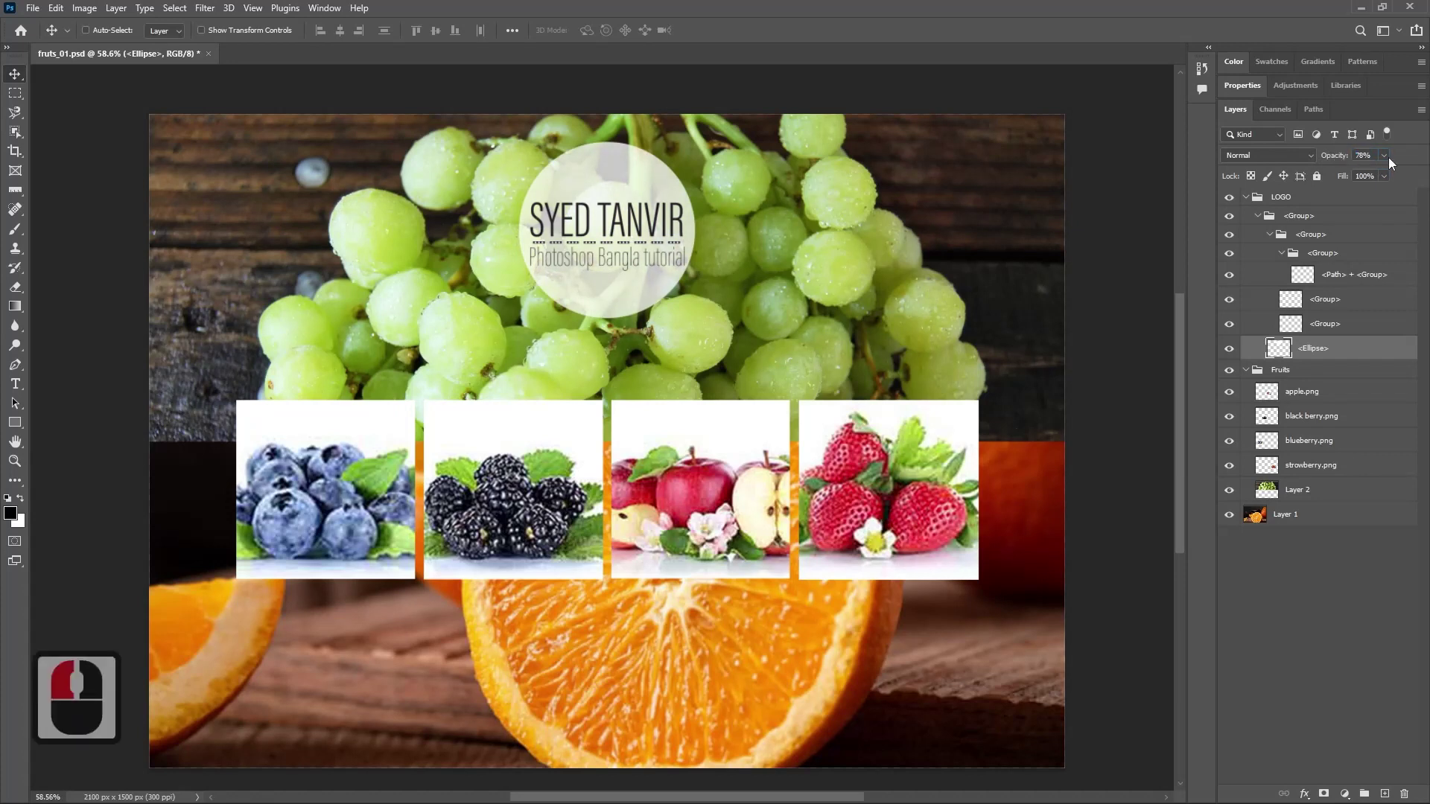
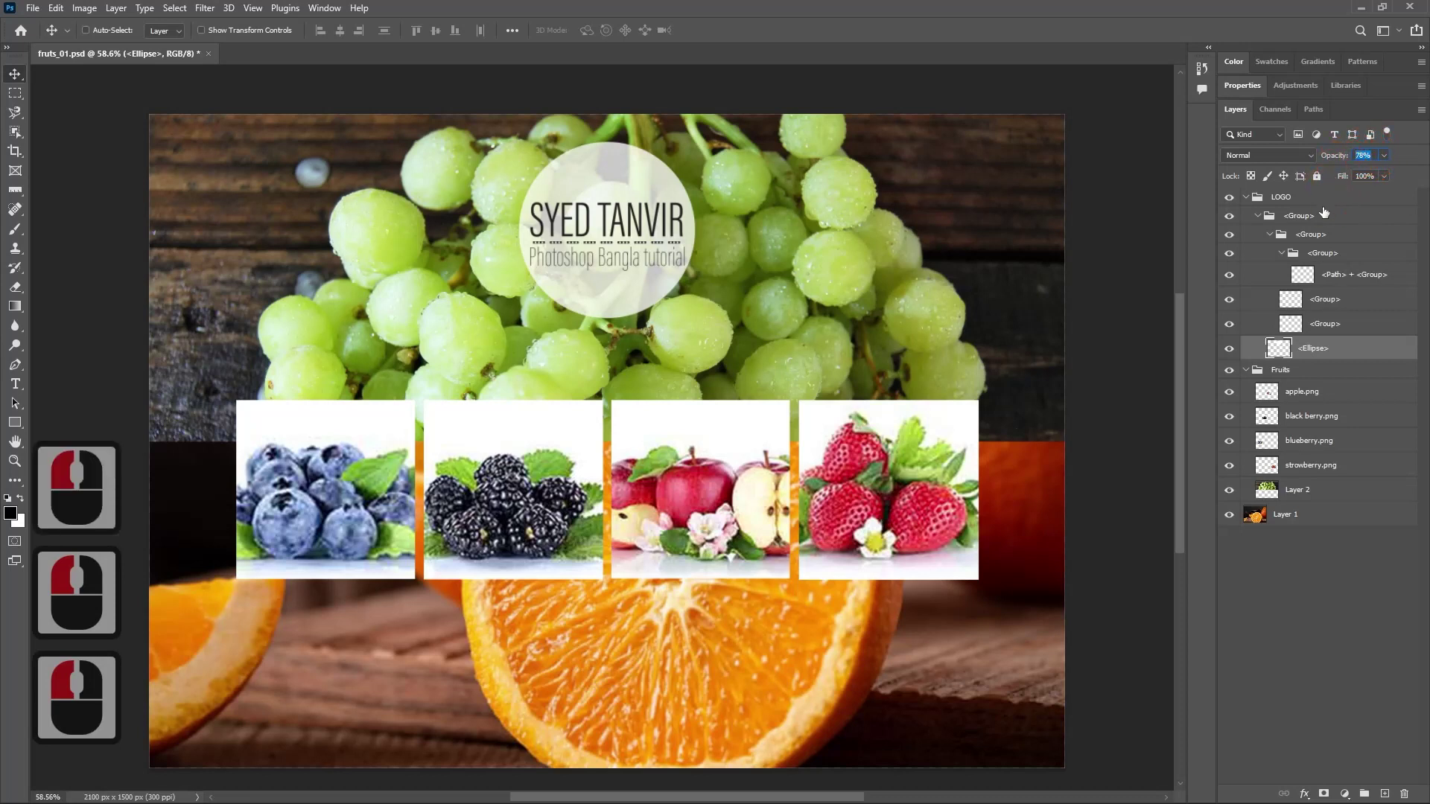
{"action": "type", "text": "50"}
{"action": "key", "text": "Return"}
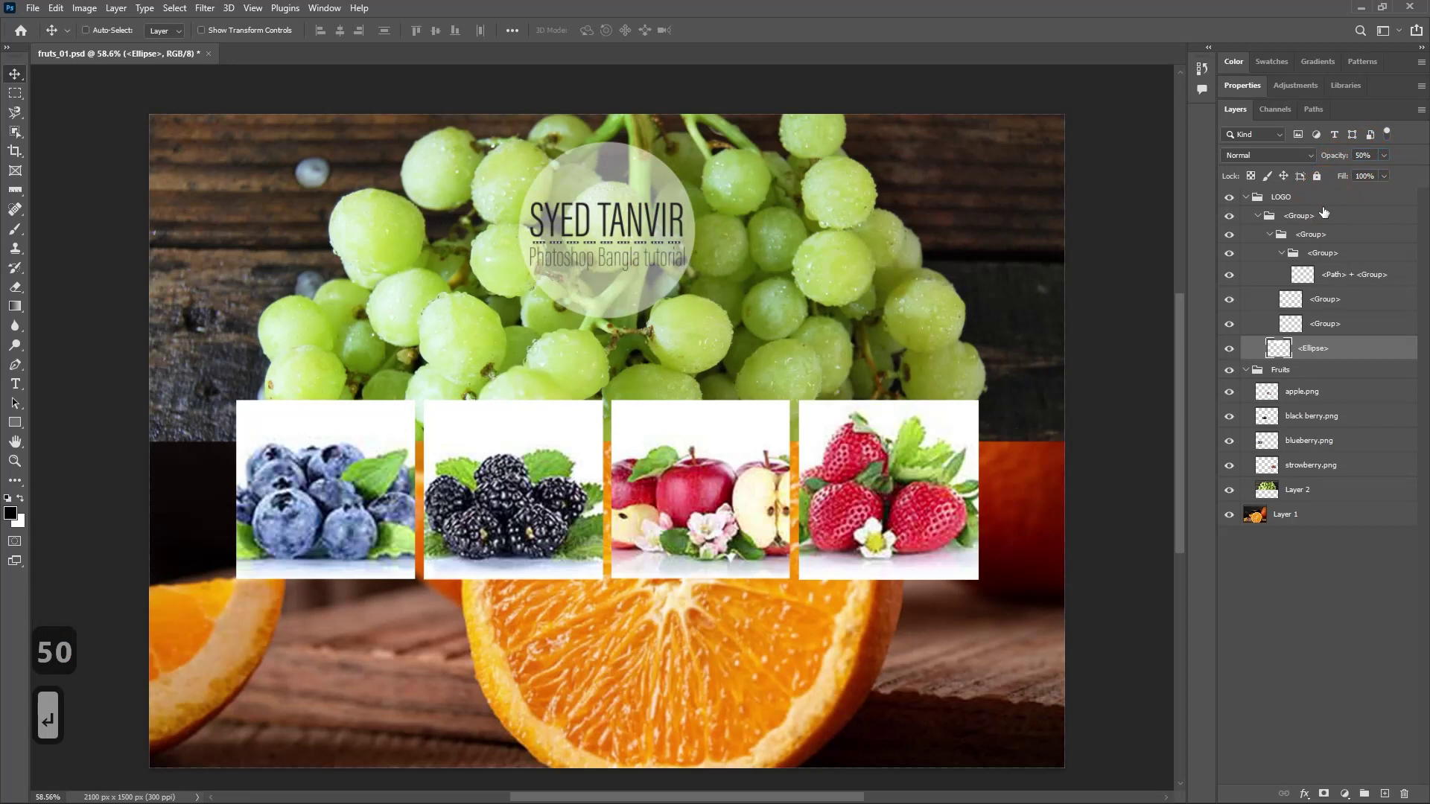
Try several opacity levels with number keys on the Move tool, finishing back at 100%.
{"action": "type", "text": "0"}
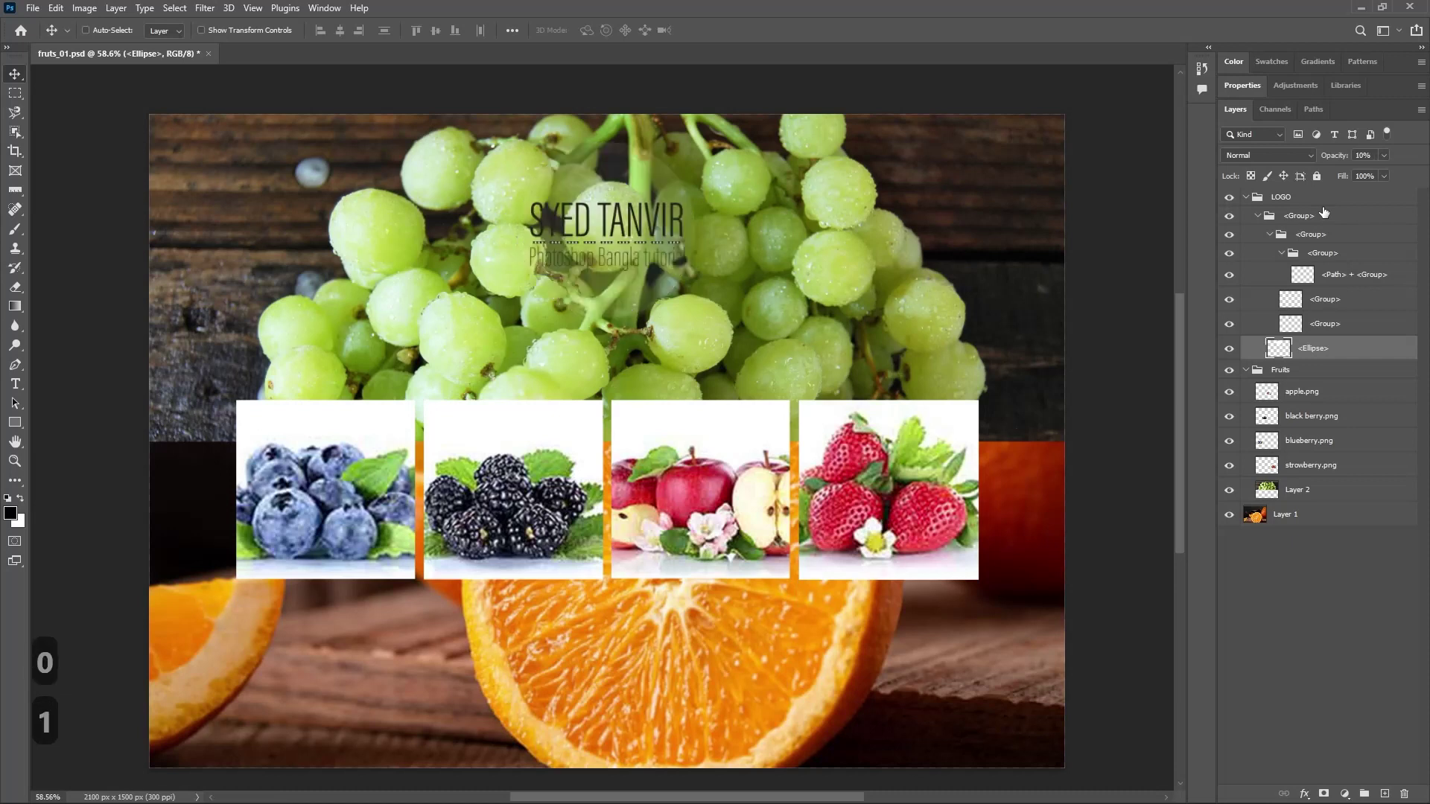
{"action": "type", "text": "3456"}
{"action": "type", "text": "89"}
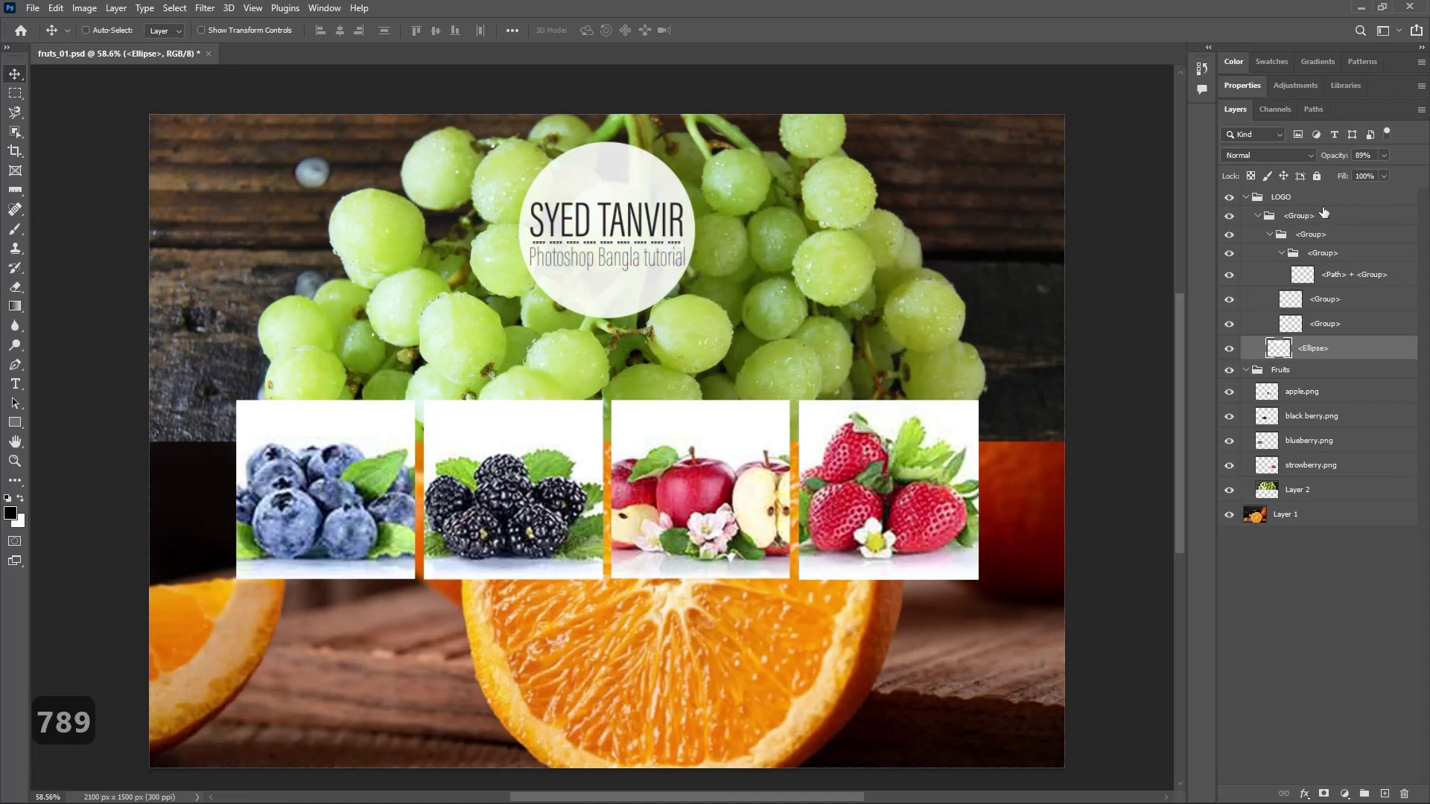
{"action": "type", "text": "5"}
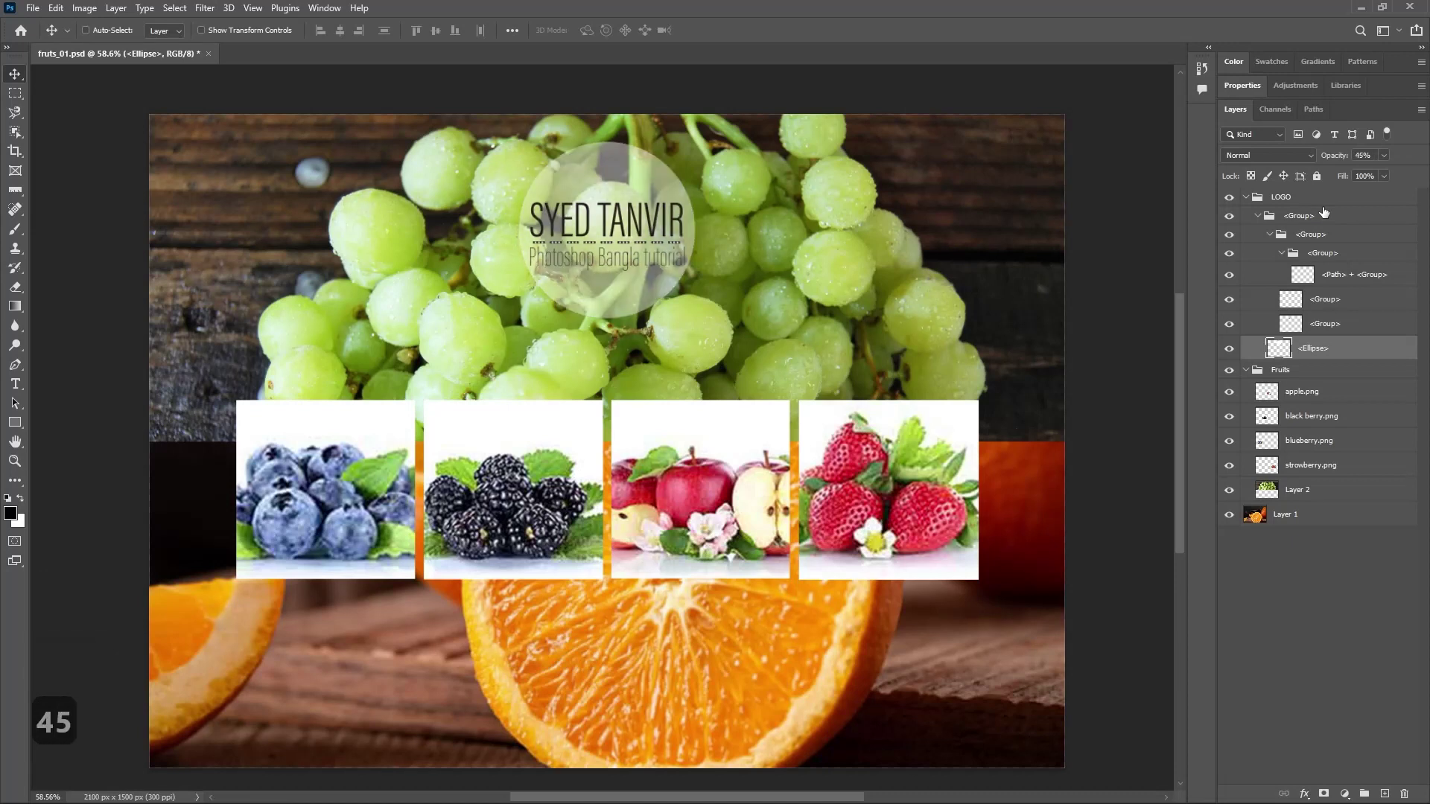
{"action": "key", "text": "8"}
{"action": "key", "text": "8"}
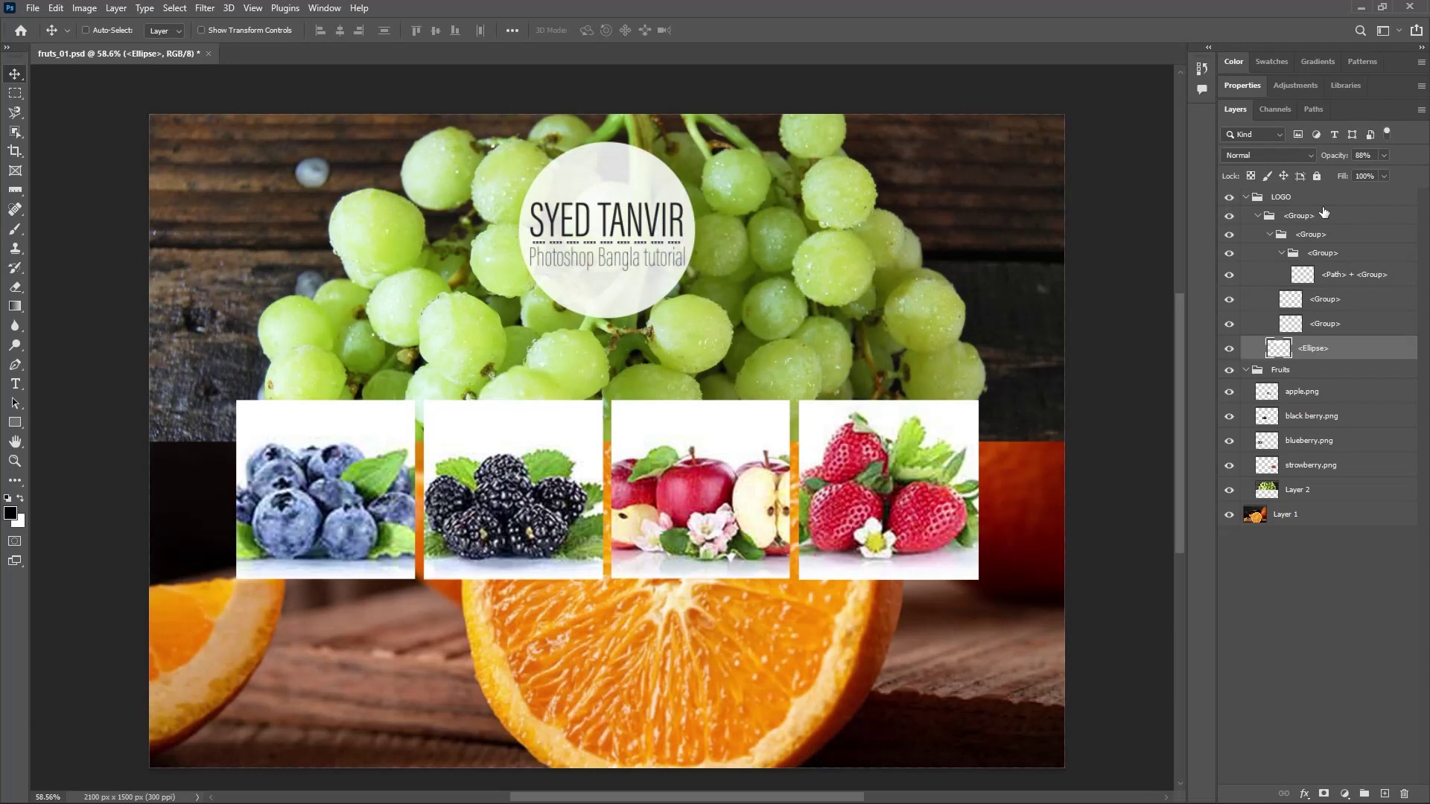
{"action": "key", "text": "0"}
{"action": "key", "text": "0"}
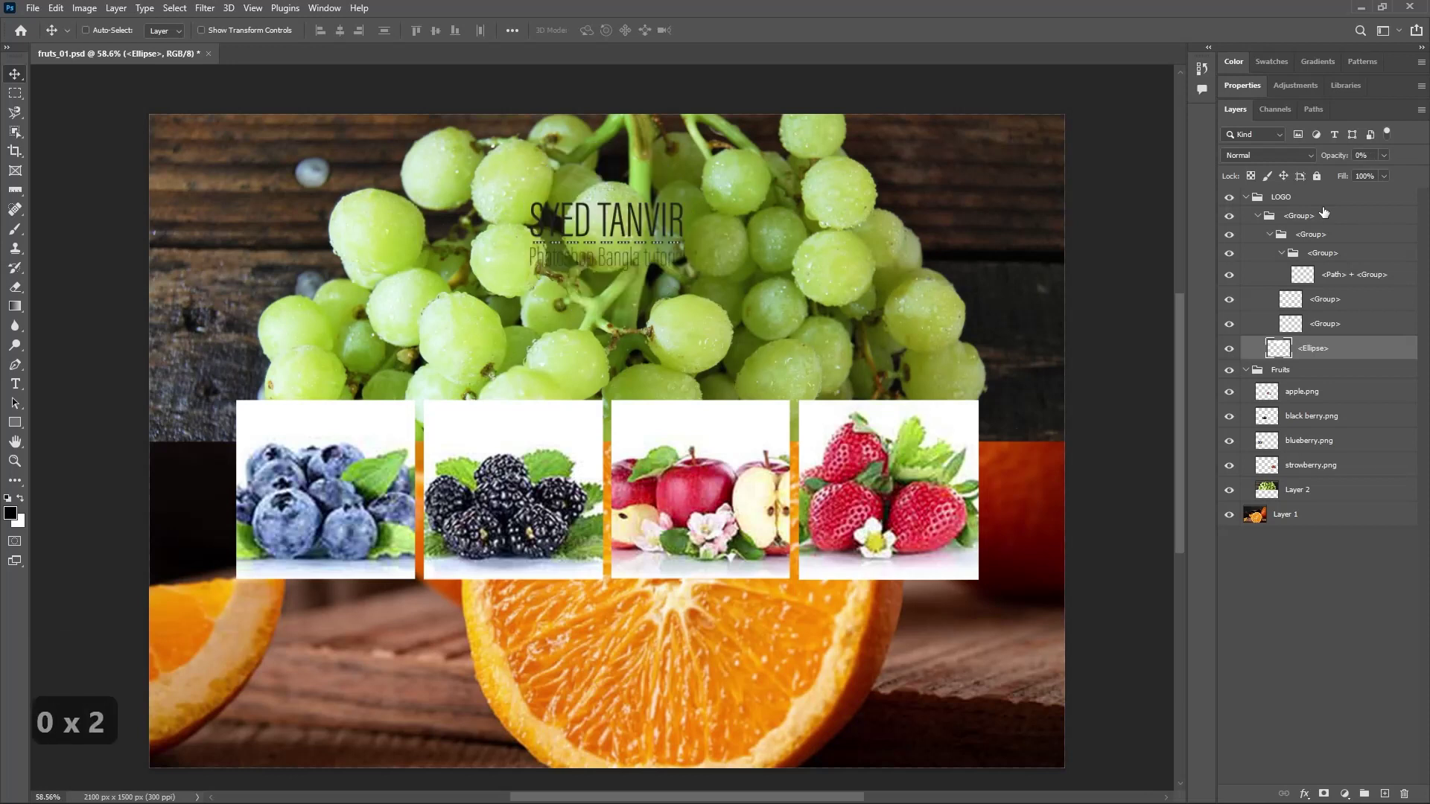
{"action": "key", "text": "0"}
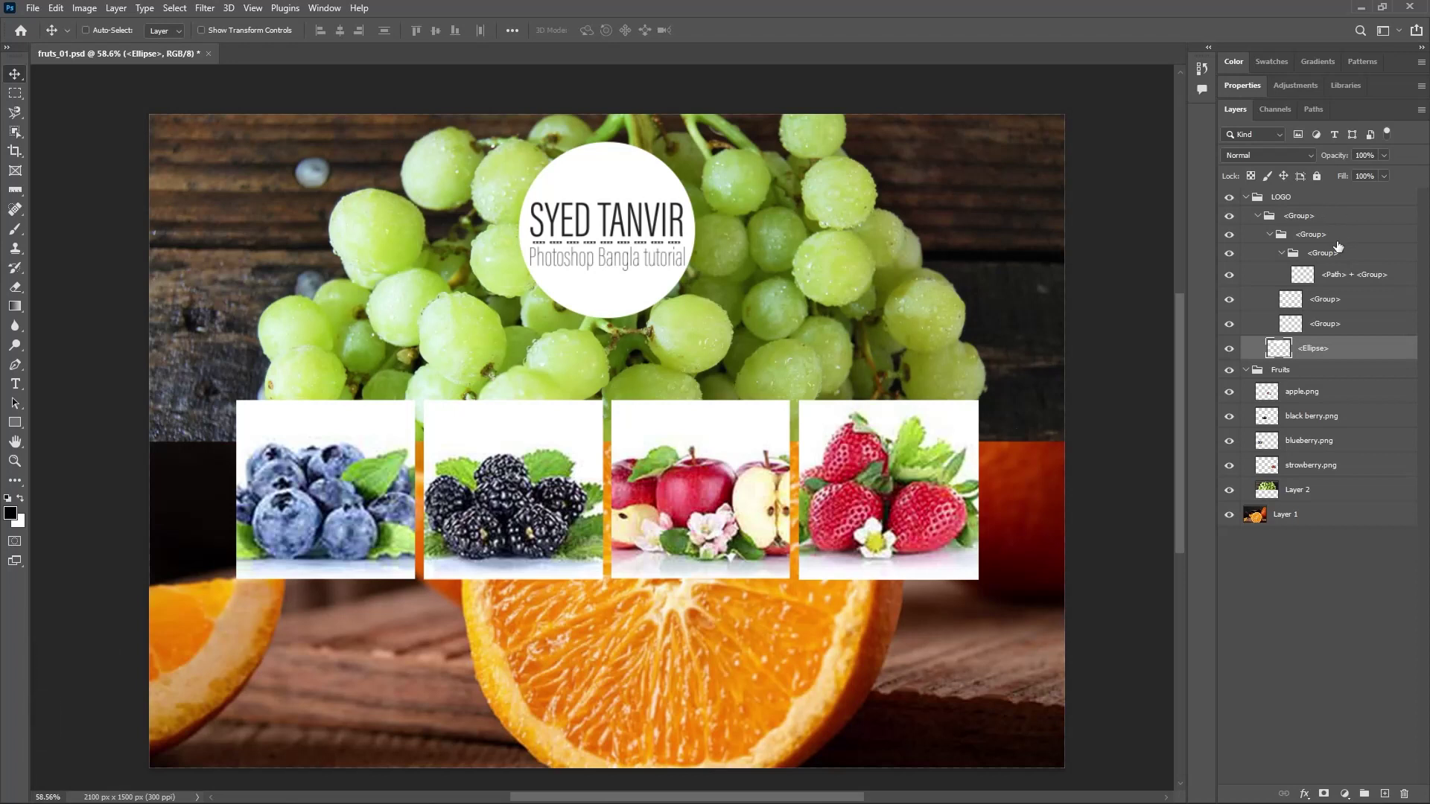
{"action": "left_click", "coordinate": [1391, 156]}
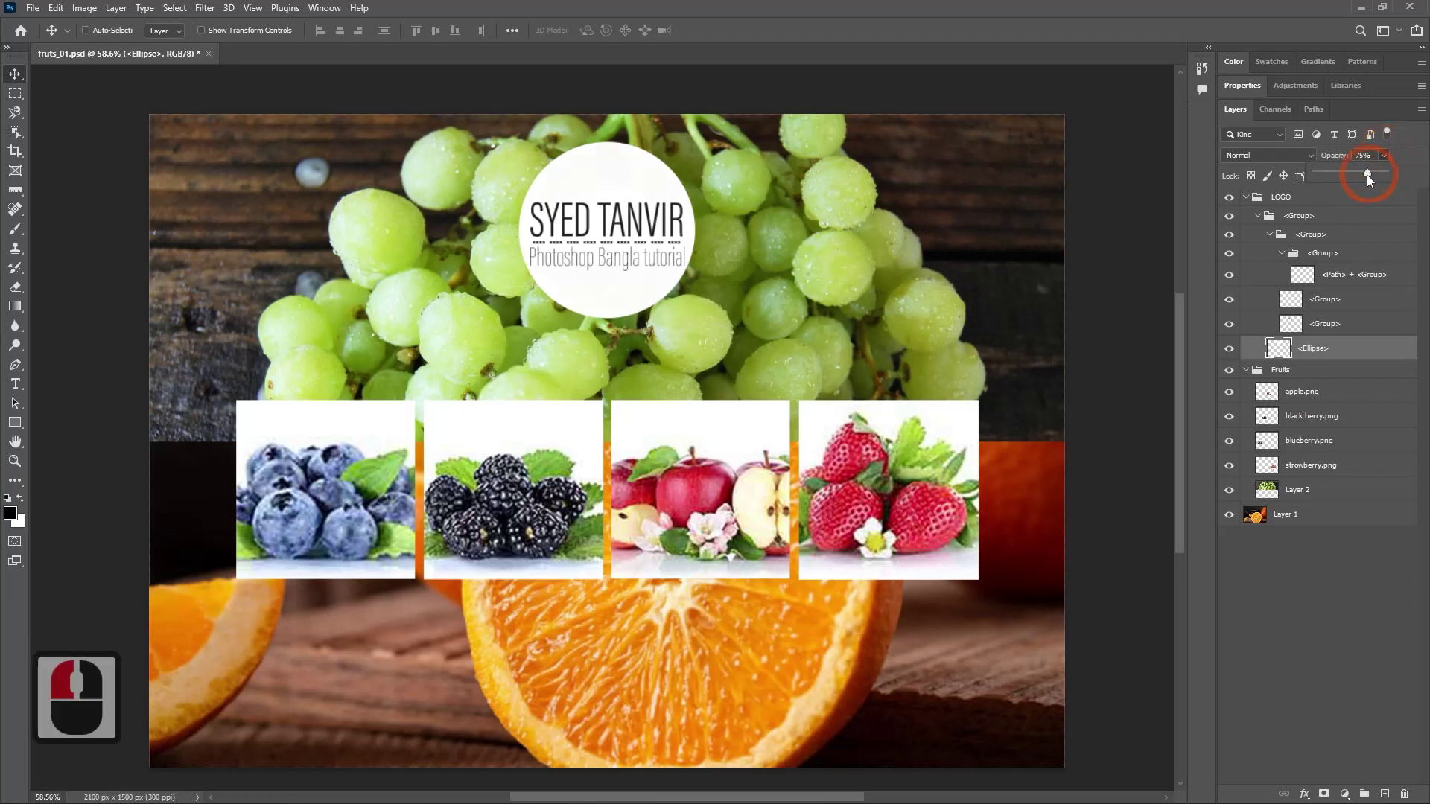
{"action": "left_click", "coordinate": [1353, 179]}
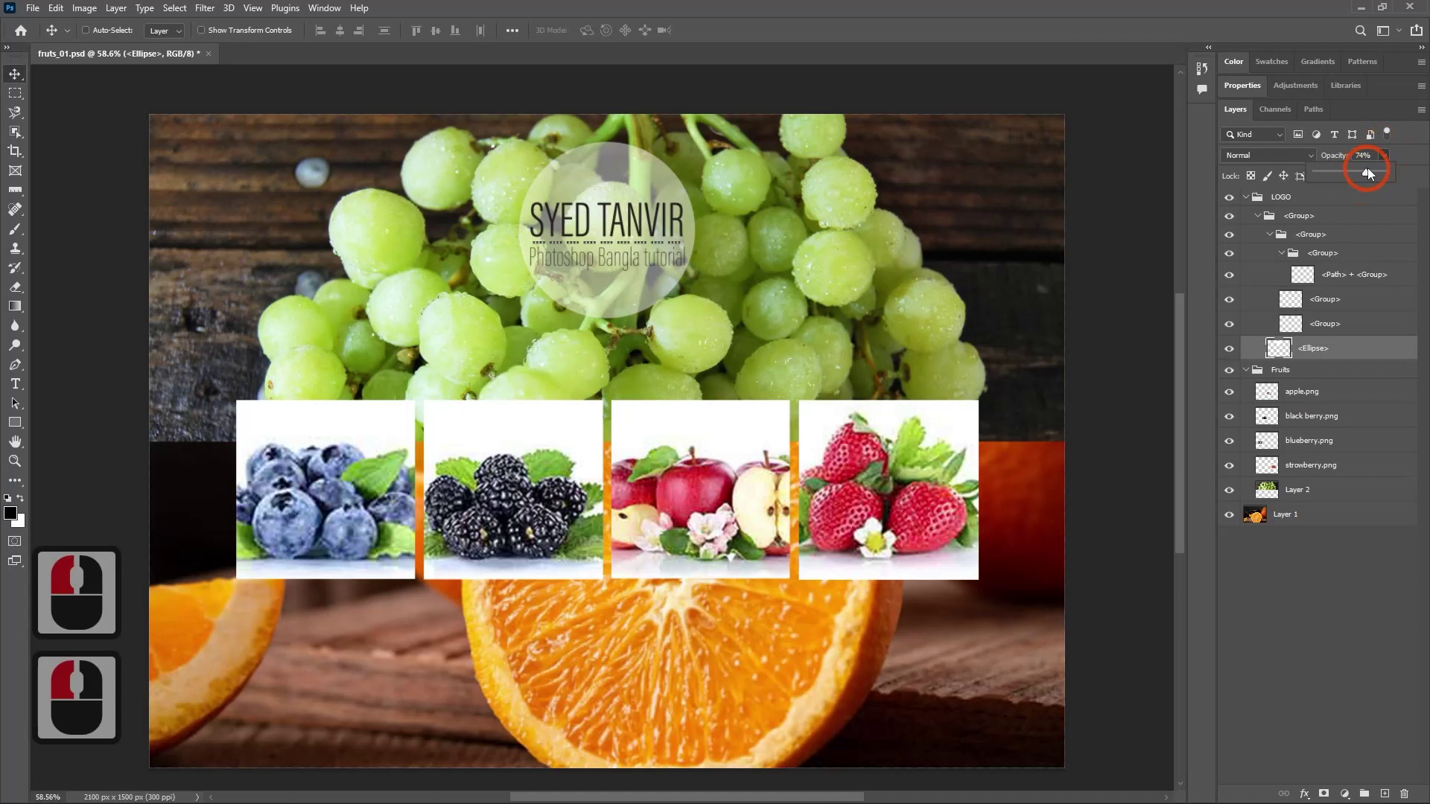
{"action": "left_click", "coordinate": [1377, 172]}
{"action": "left_click", "coordinate": [1386, 172]}
{"action": "left_click", "coordinate": [1376, 175]}
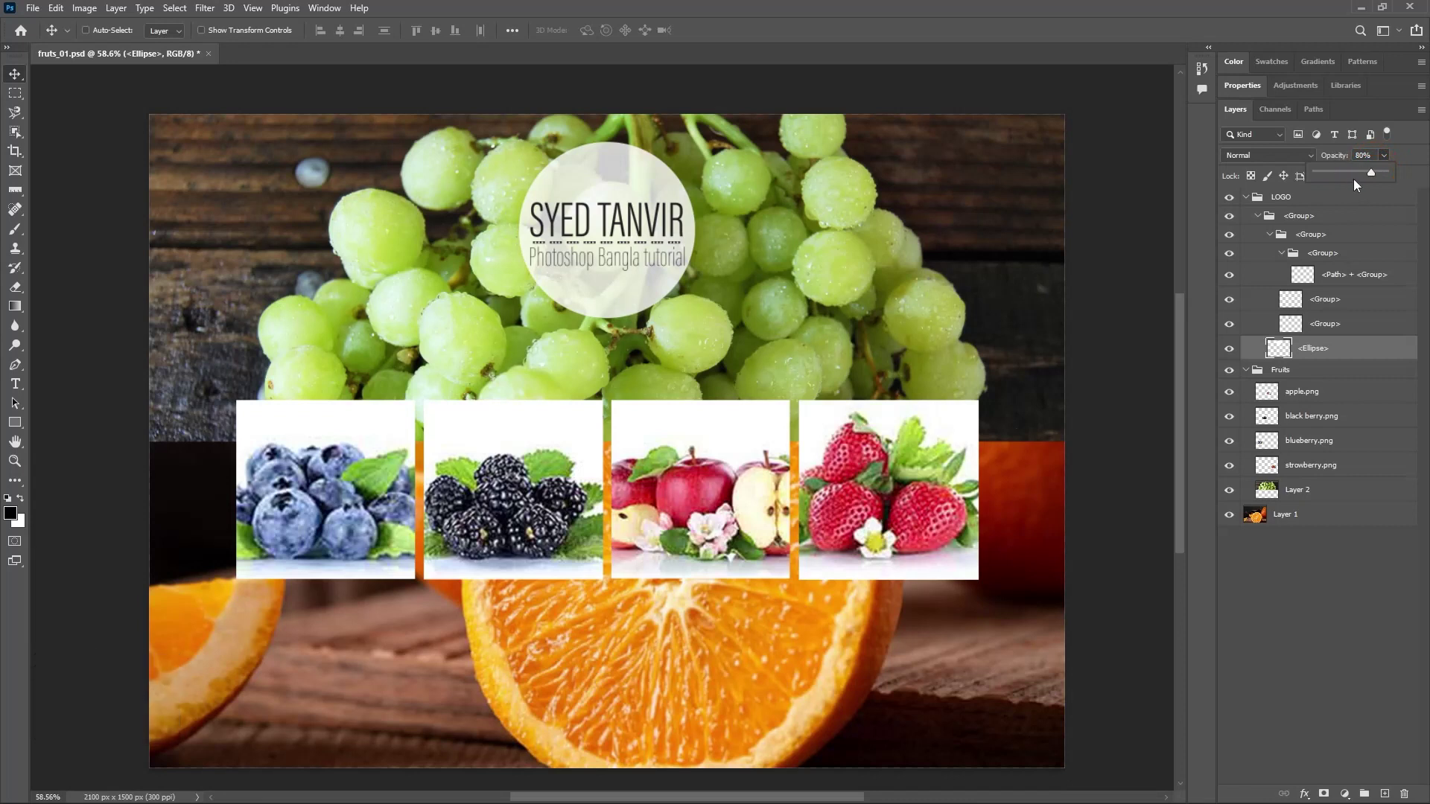
{"action": "key", "text": "1"}
{"action": "key", "text": "1"}
{"action": "left_click", "coordinate": [1333, 162]}
{"action": "type", "text": "10"}
{"action": "key", "text": "Return"}
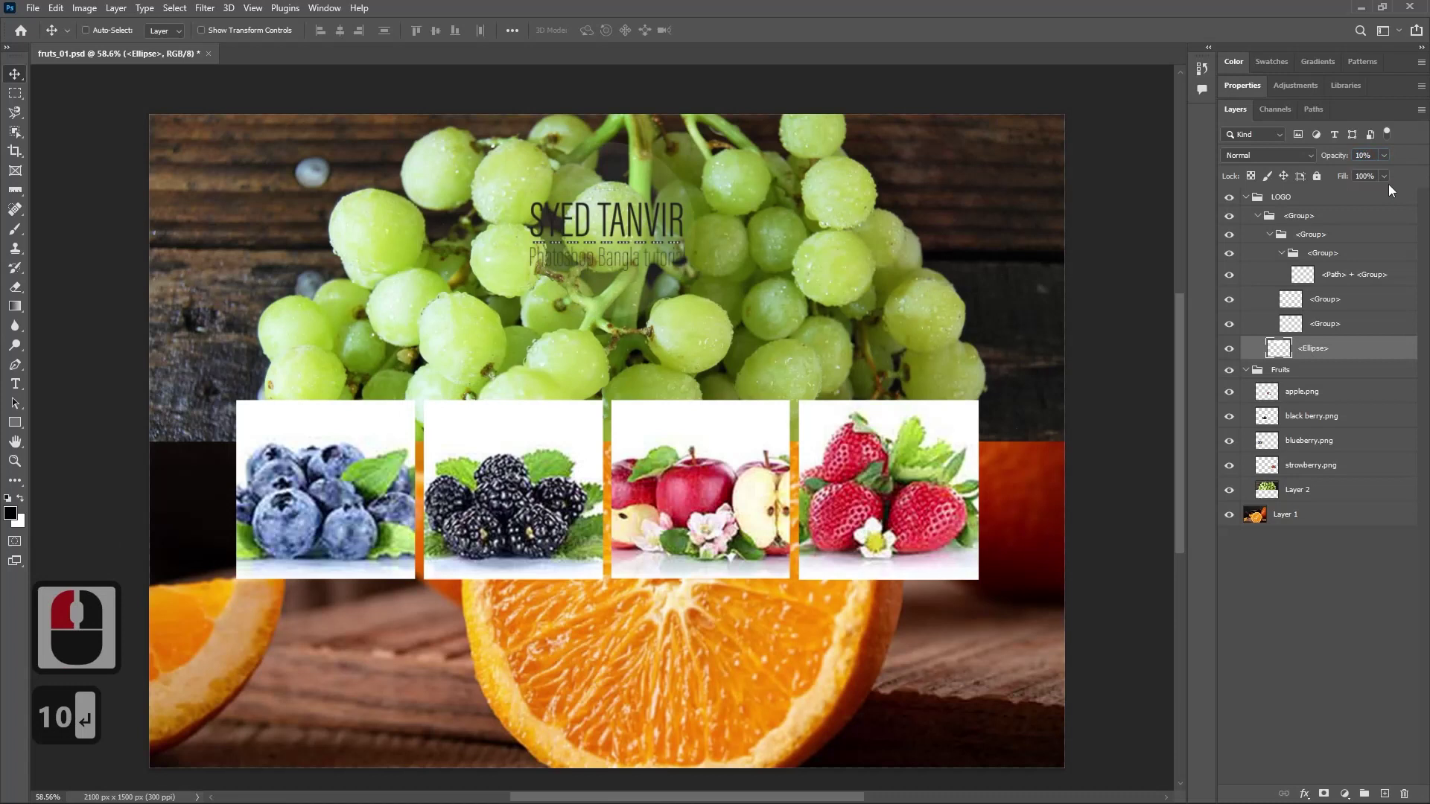
{"action": "key", "text": "BackSpace"}
{"action": "key", "text": "1"}
{"action": "type", "text": "1 x 2 0"}
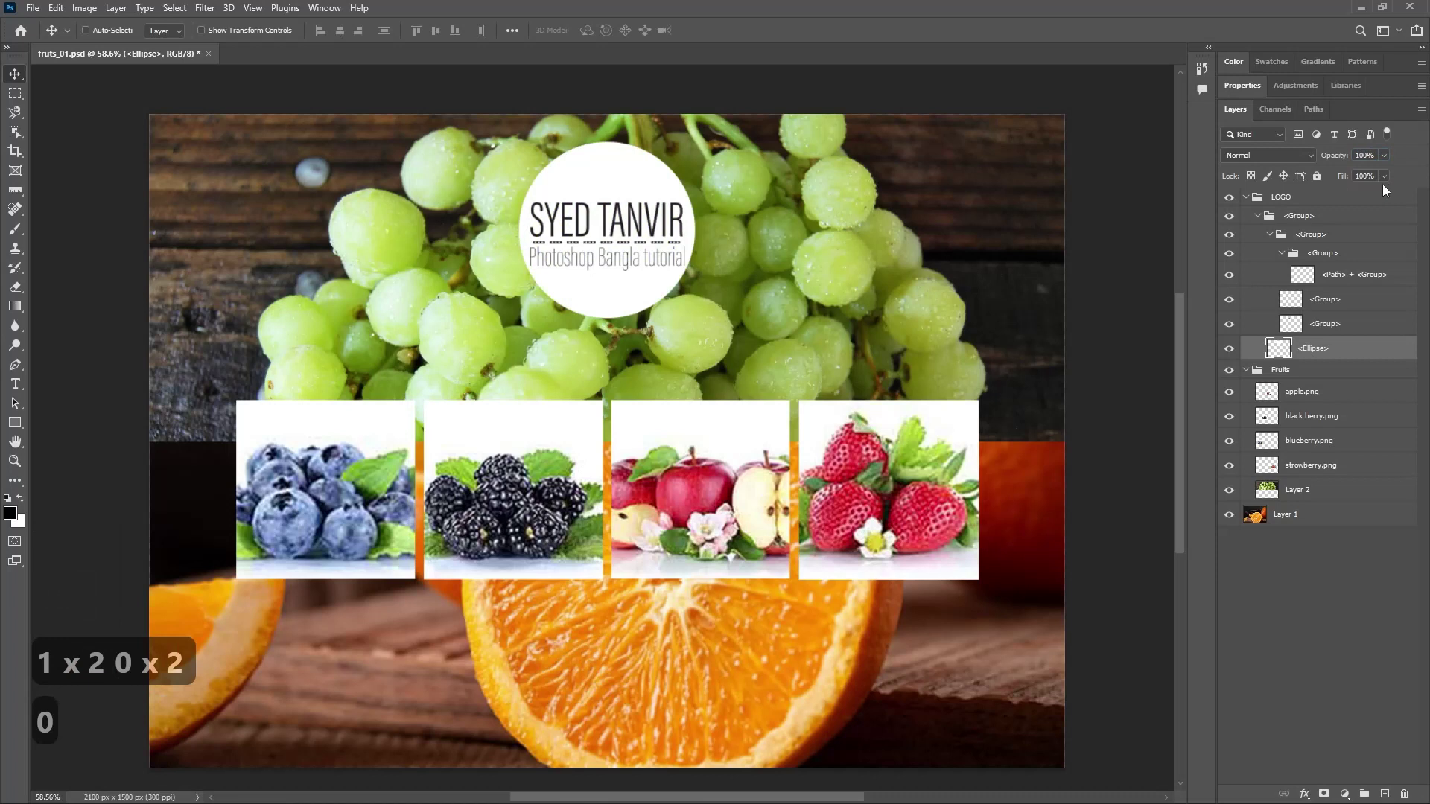
{"action": "key", "text": "0"}
{"action": "key", "text": "0"}
{"action": "key", "text": "0"}
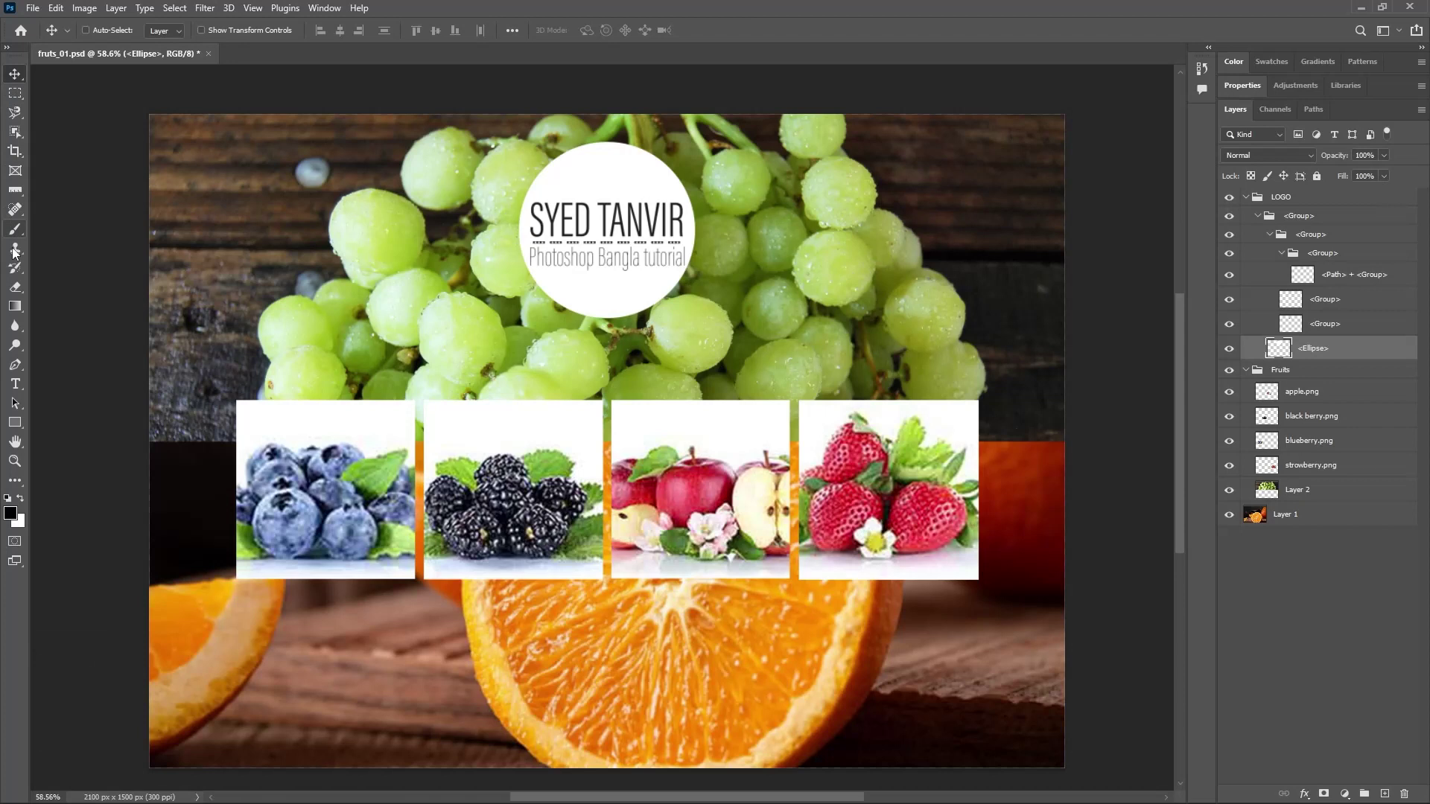
Try the Brush tool's Opacity setting with number keys, returning the brush to full opacity.
{"action": "left_click", "coordinate": [21, 234]}
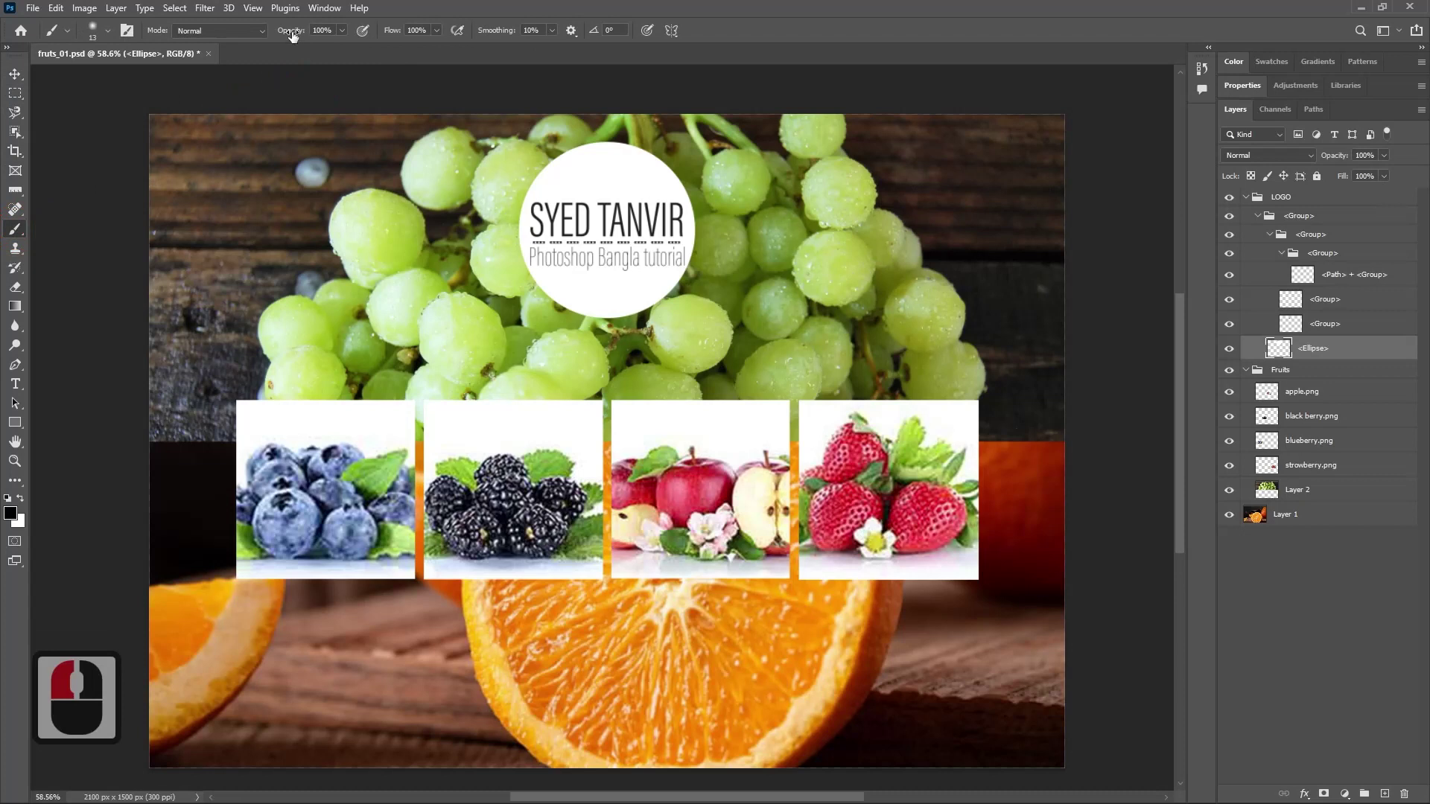
{"action": "key", "text": "0"}
{"action": "left_click", "coordinate": [294, 37]}
{"action": "key", "text": "0"}
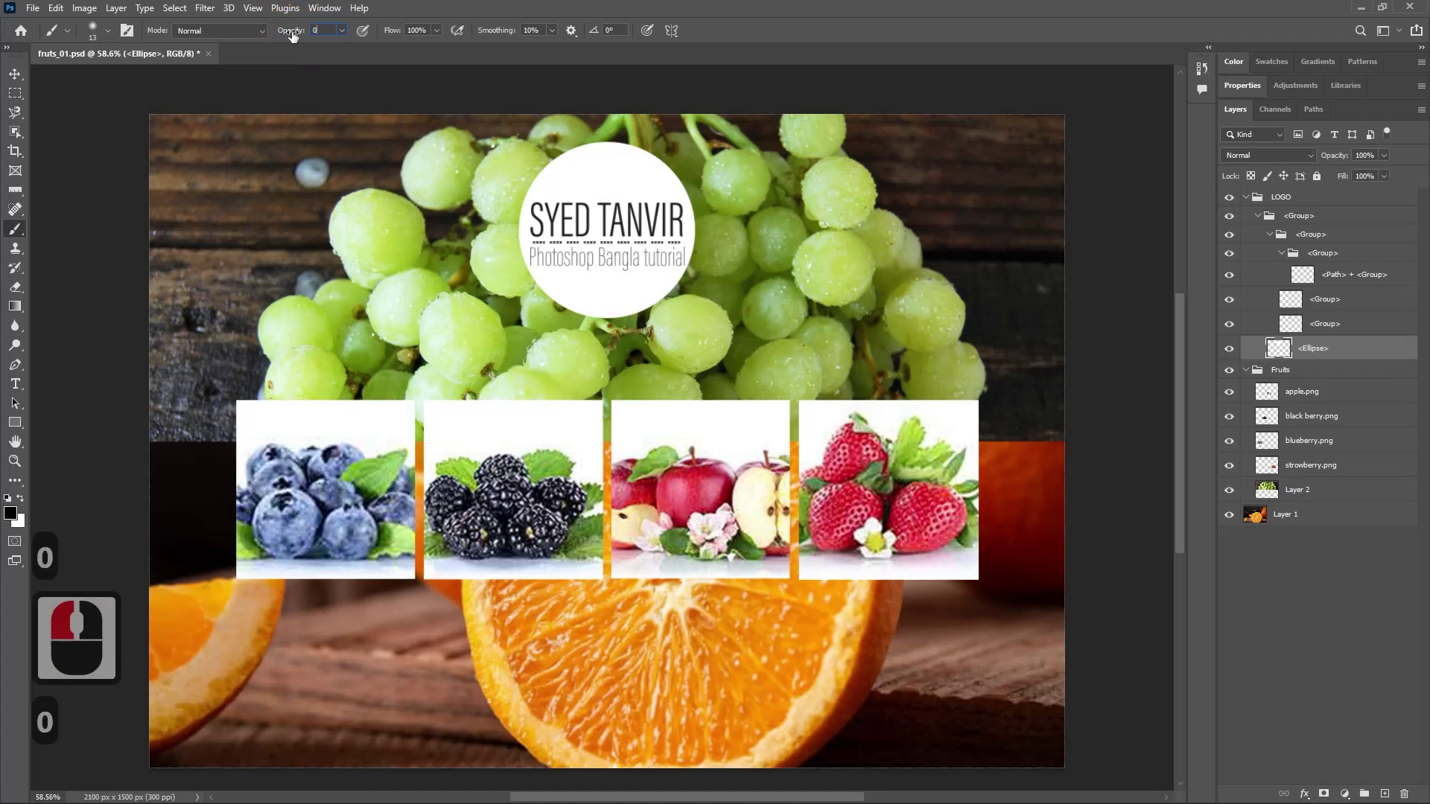
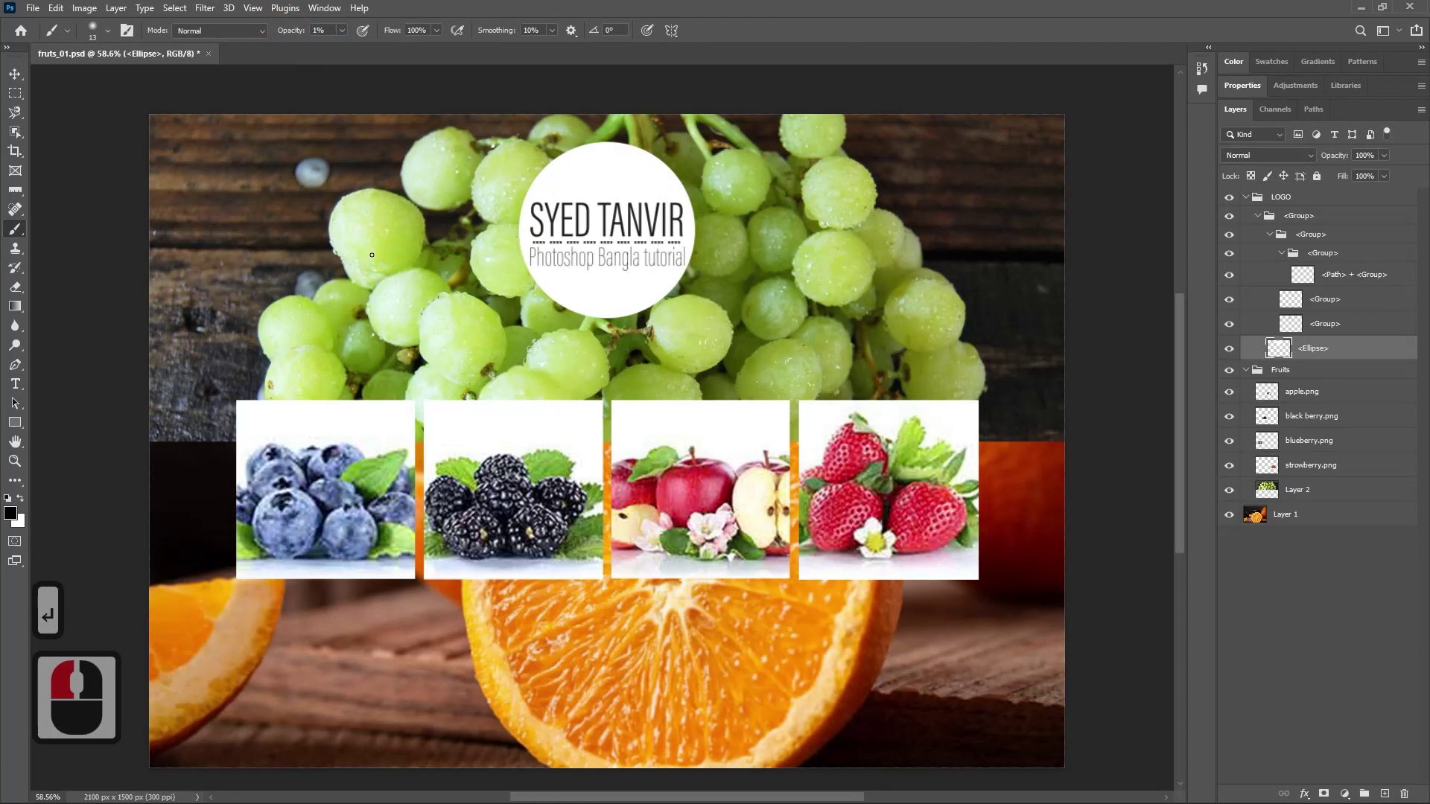
{"action": "key", "text": "0"}
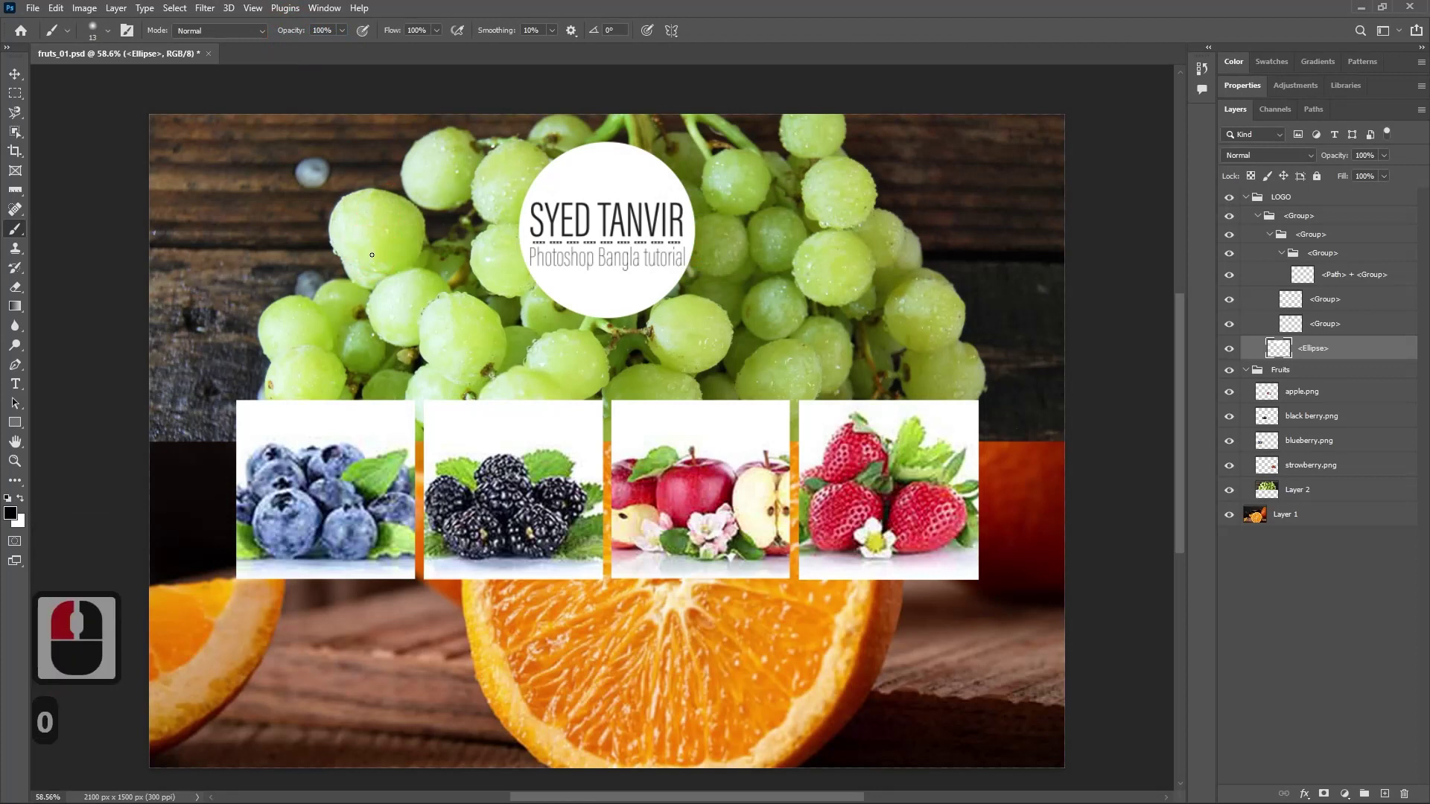
{"action": "key", "text": "0"}
{"action": "key", "text": "0"}
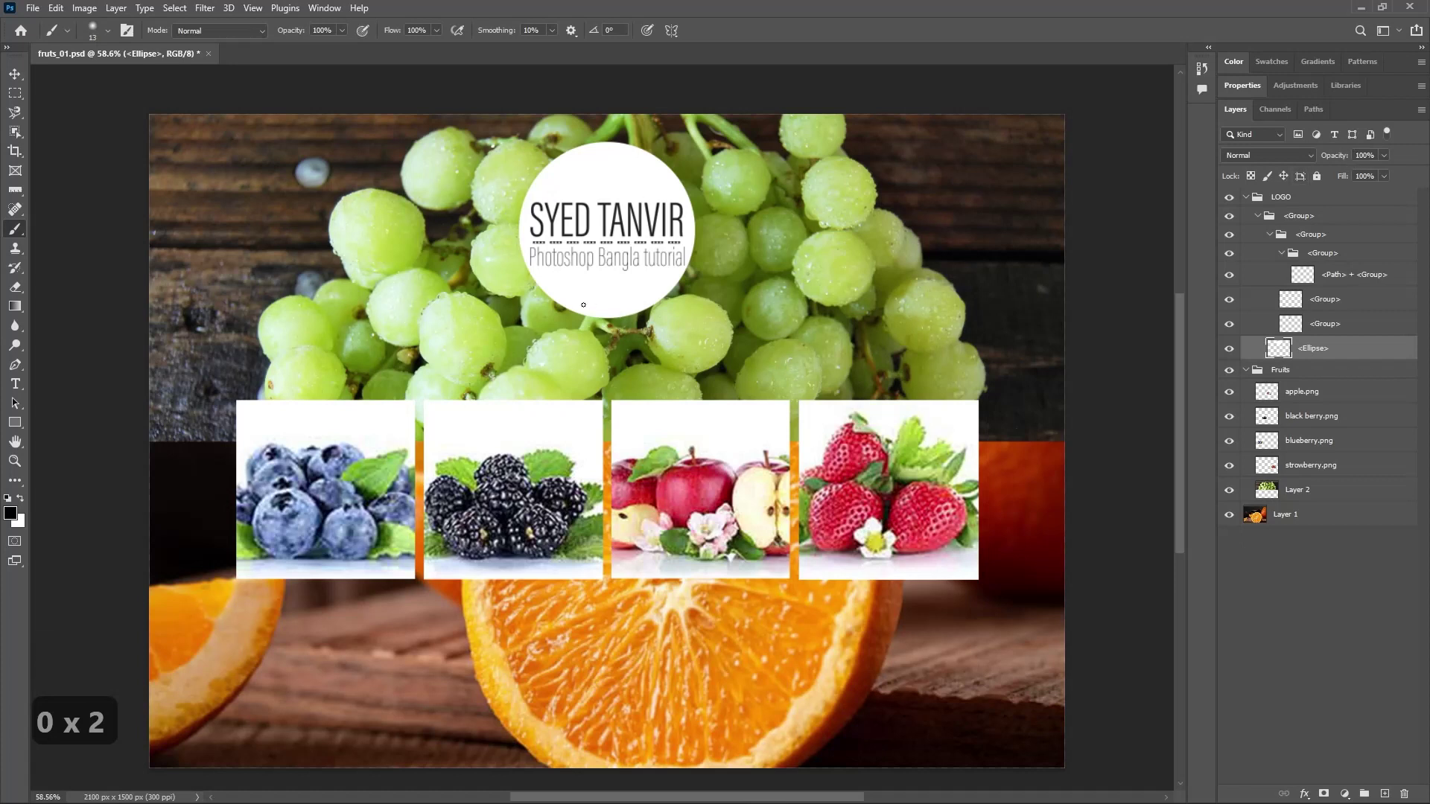
Switch to the Move tool and set the Ellipse layer opacity to 75%.
{"action": "left_click", "coordinate": [23, 81]}
{"action": "left_click_drag", "start_coordinate": [23, 82], "coordinate": [1350, 186]}
{"action": "key", "text": "0"}
{"action": "key", "text": "0"}
{"action": "key", "text": "0"}
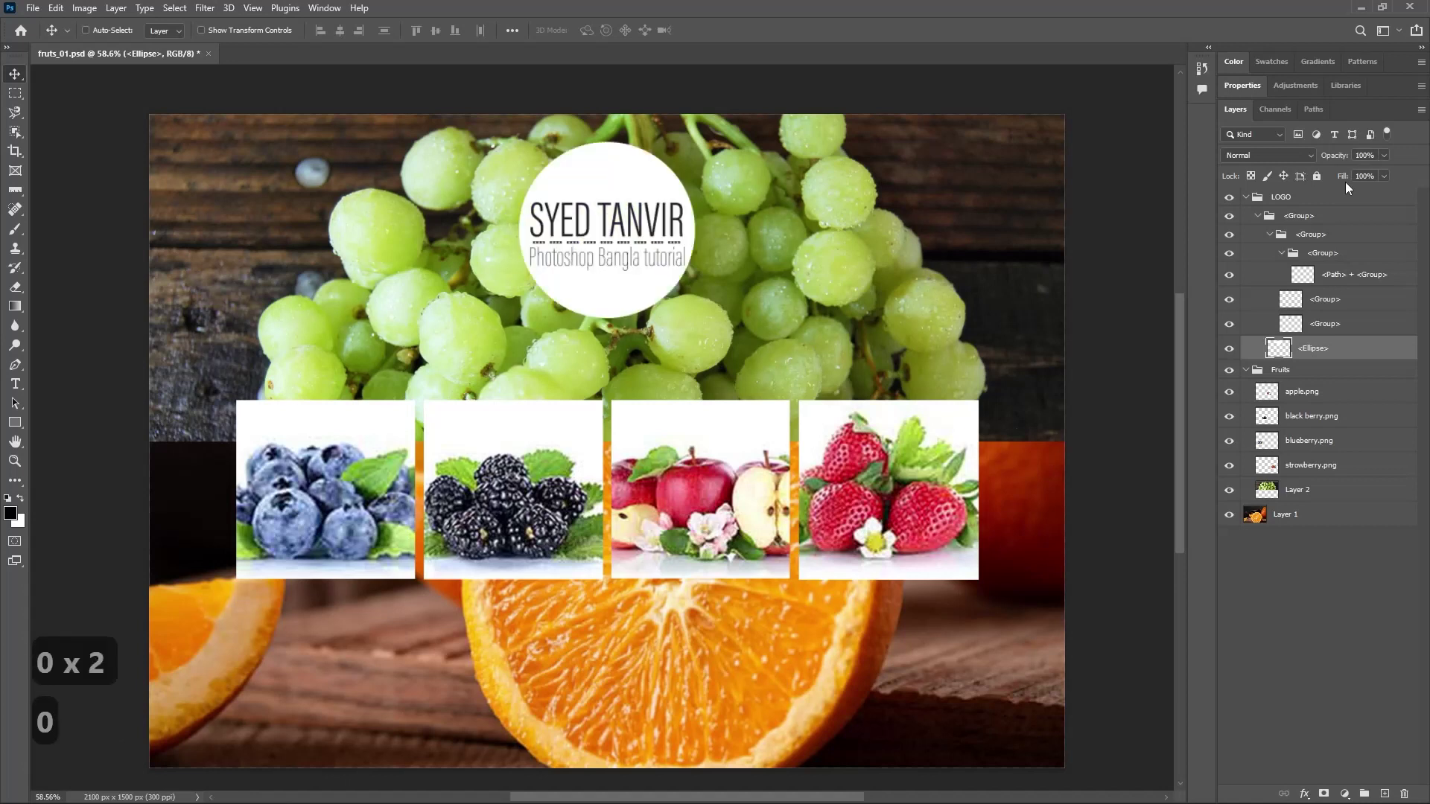
{"action": "type", "text": "75"}
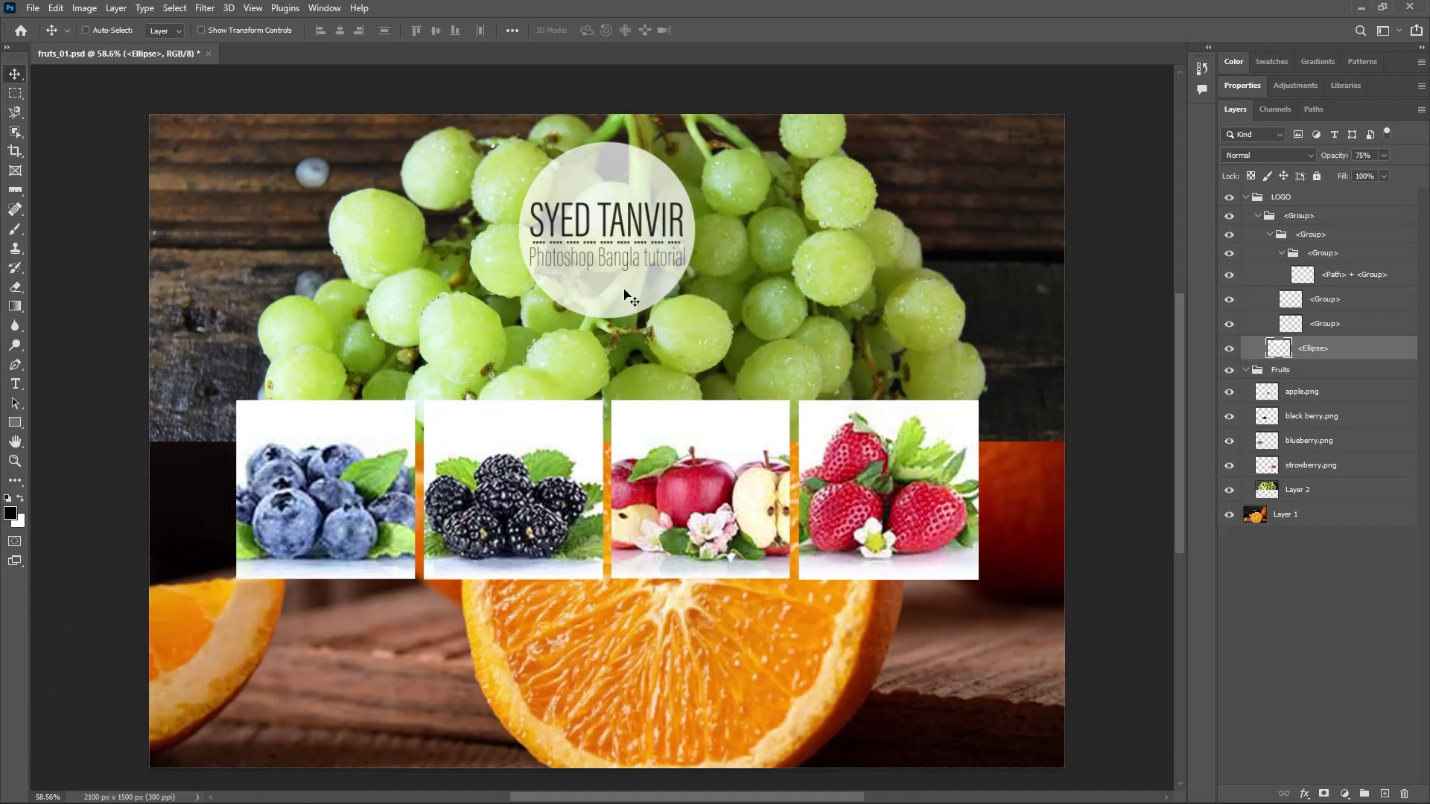
Select the whole LOGO group and start a free transform on it.
{"action": "left_click", "coordinate": [631, 293]}
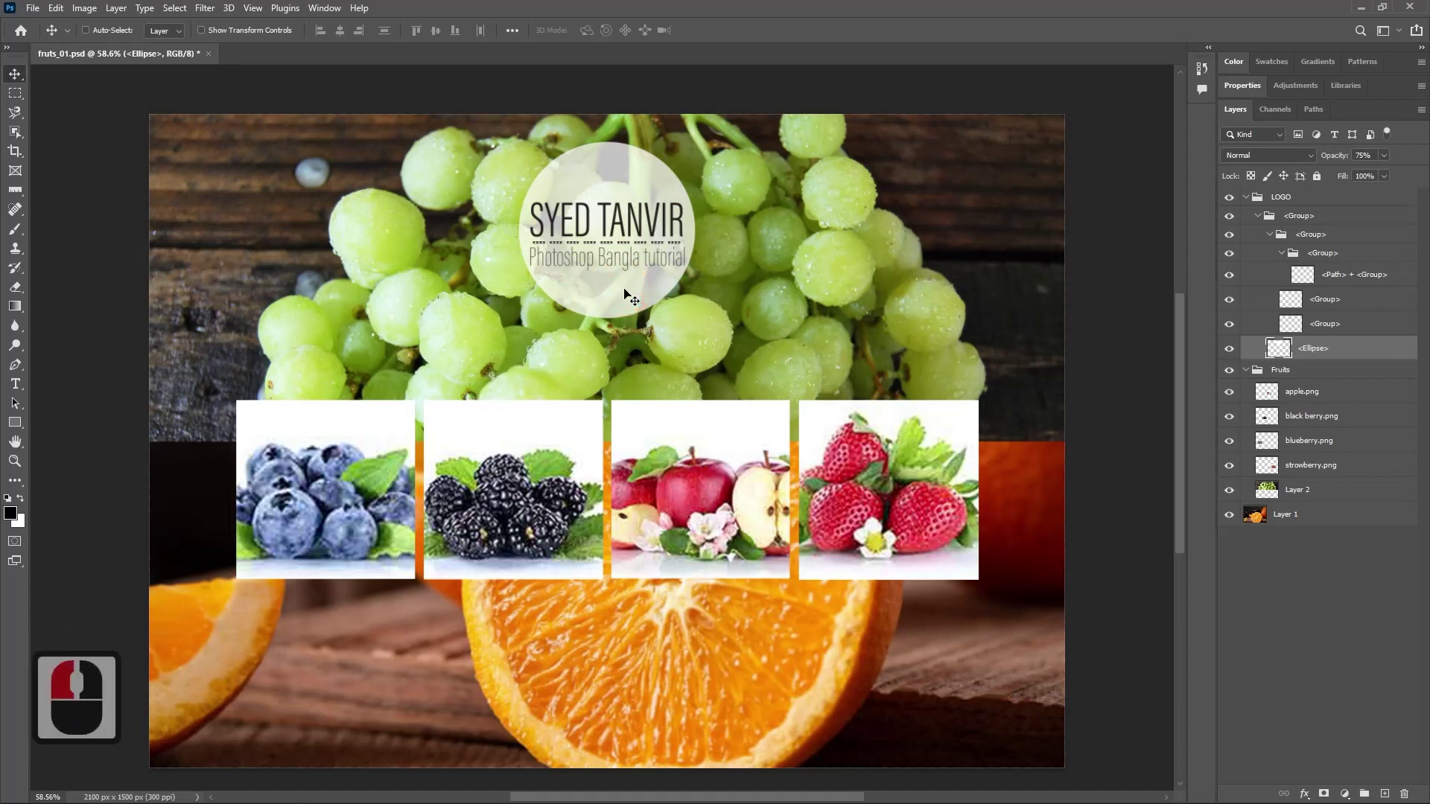
{"action": "left_click", "coordinate": [621, 252]}
{"action": "left_click", "coordinate": [1277, 202]}
{"action": "key", "text": "ctrl+t"}
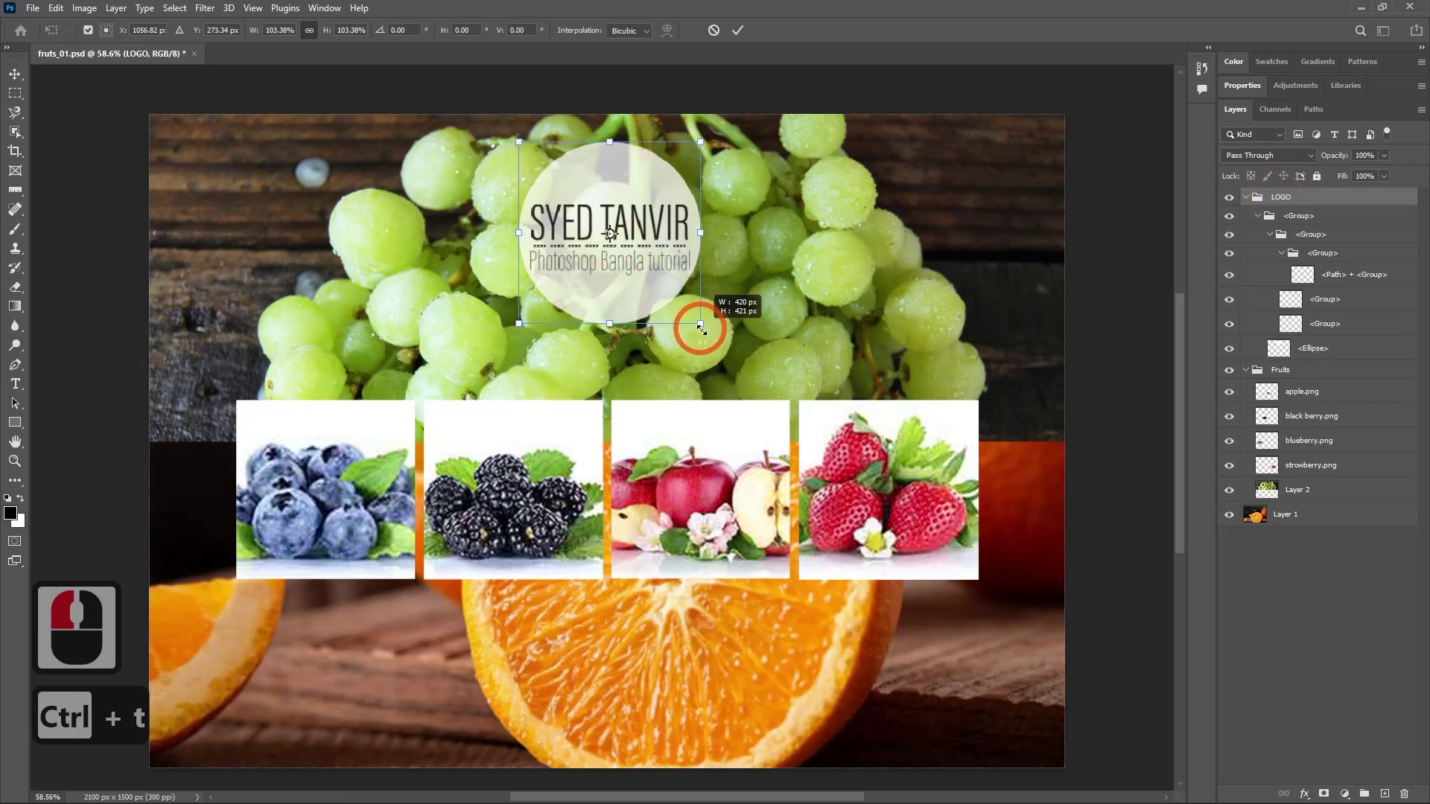
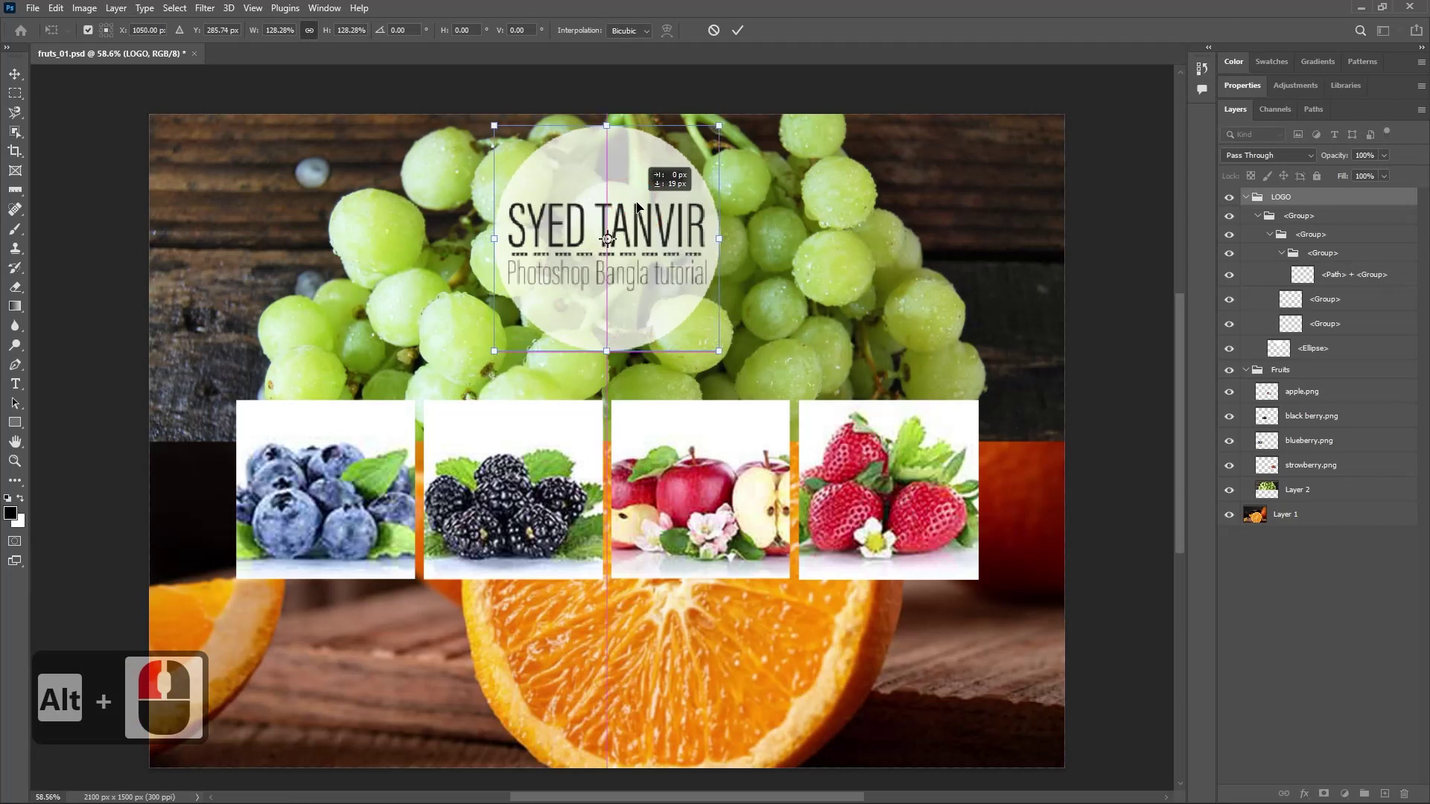
Scale the logo group to about 128%, centred above the grapes, and commit.
{"action": "left_click", "coordinate": [639, 208]}
{"action": "left_click", "coordinate": [741, 32]}
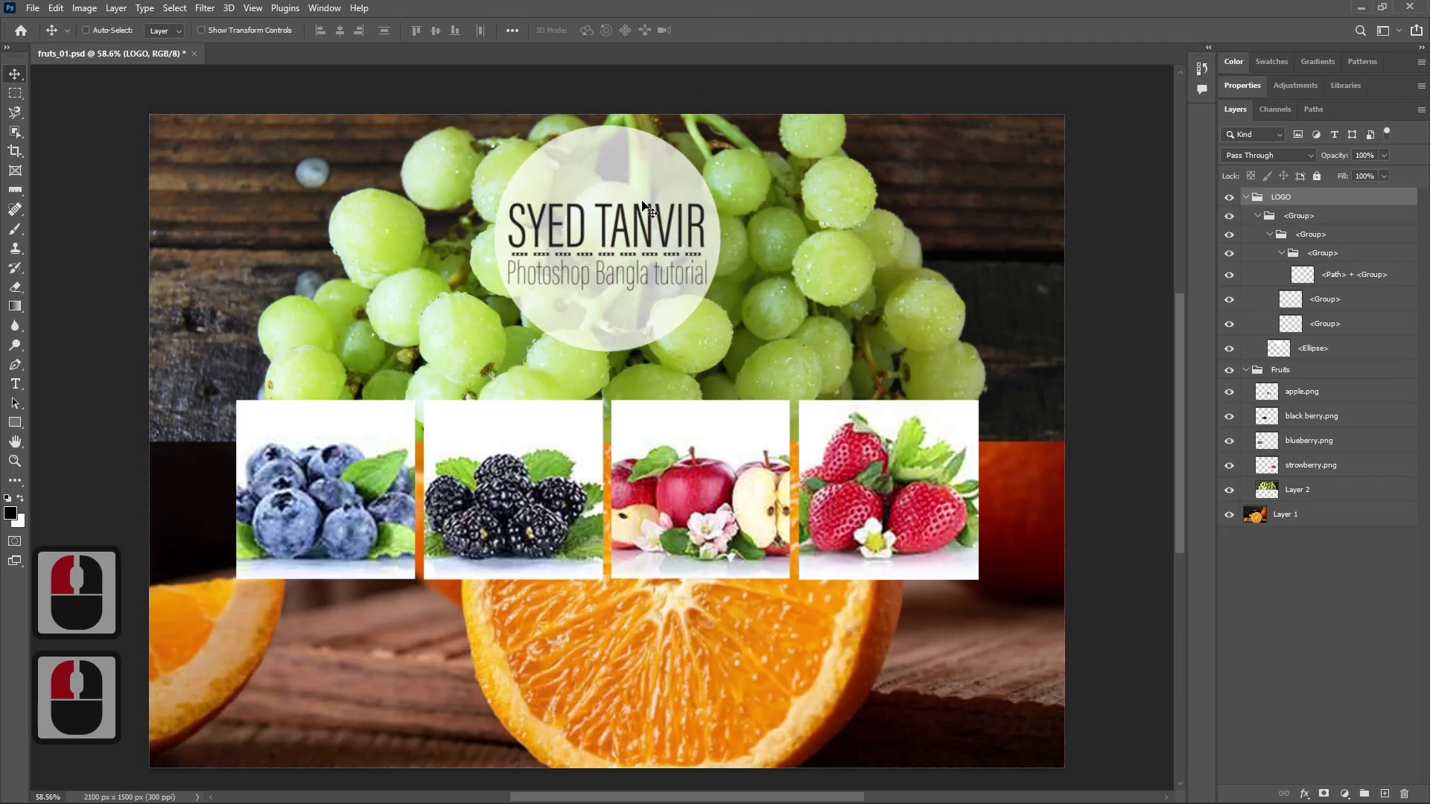
{"action": "left_click", "coordinate": [646, 207]}
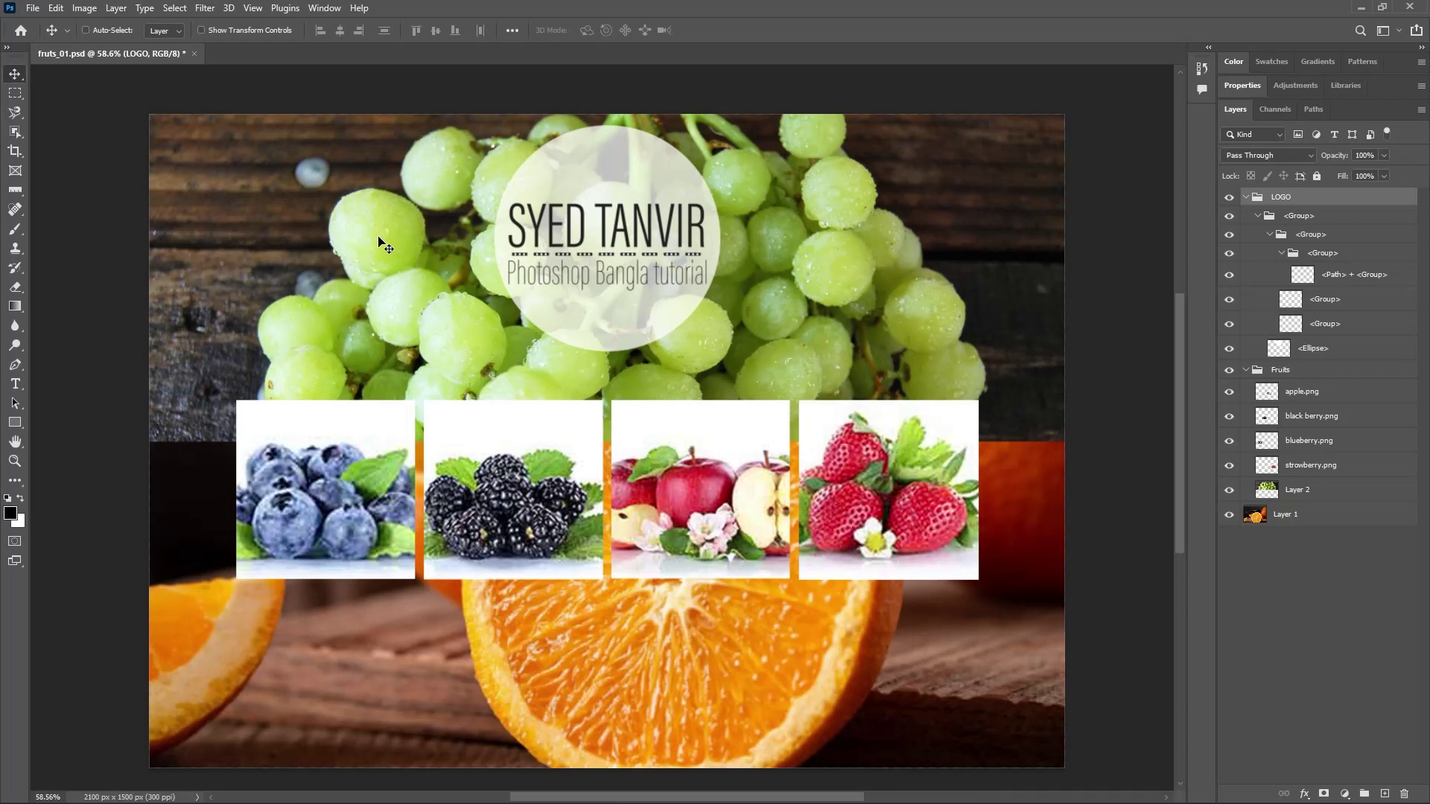
{"action": "left_click", "coordinate": [381, 242]}
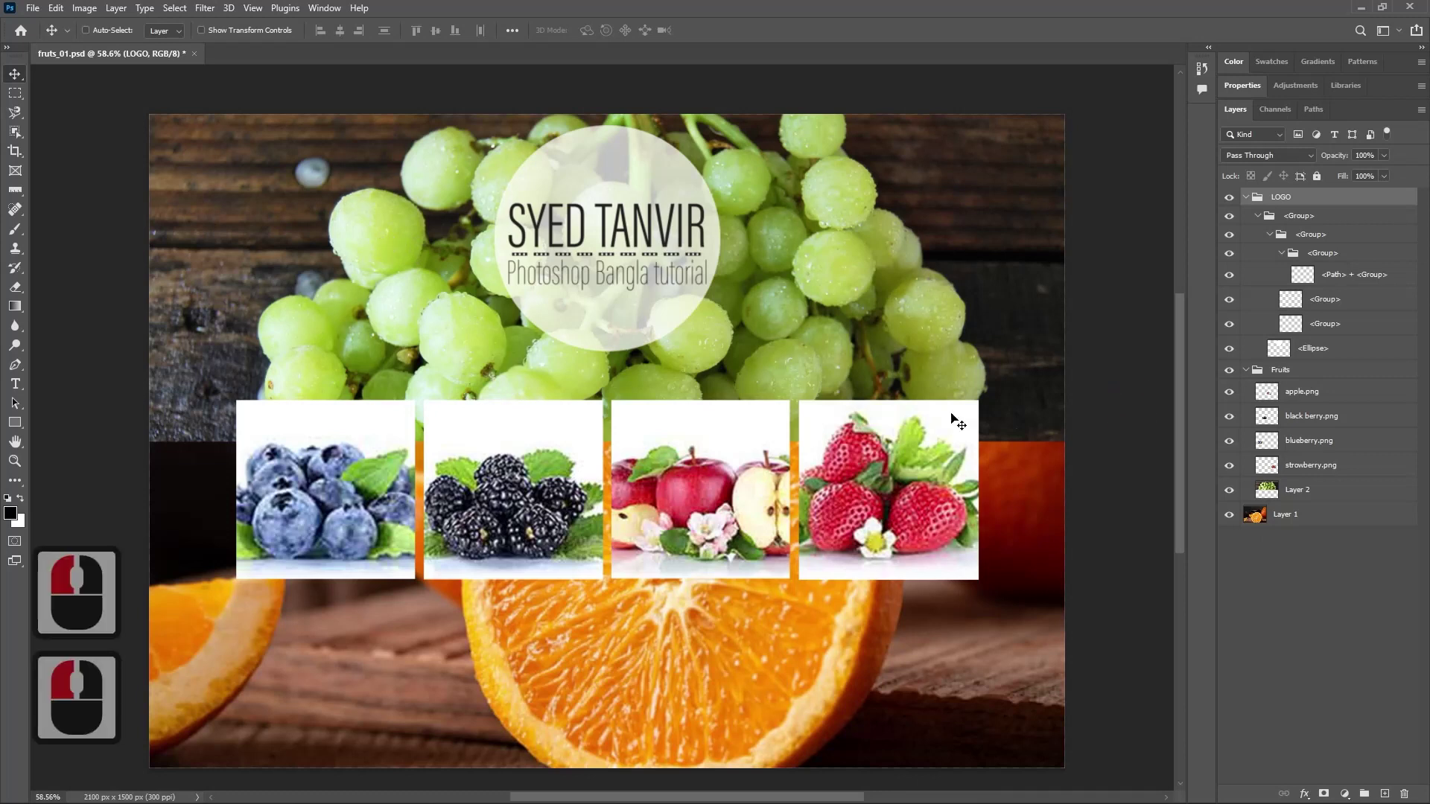
Save the banner as fruts_02.psd and close the document.
{"action": "left_click", "coordinate": [41, 9]}
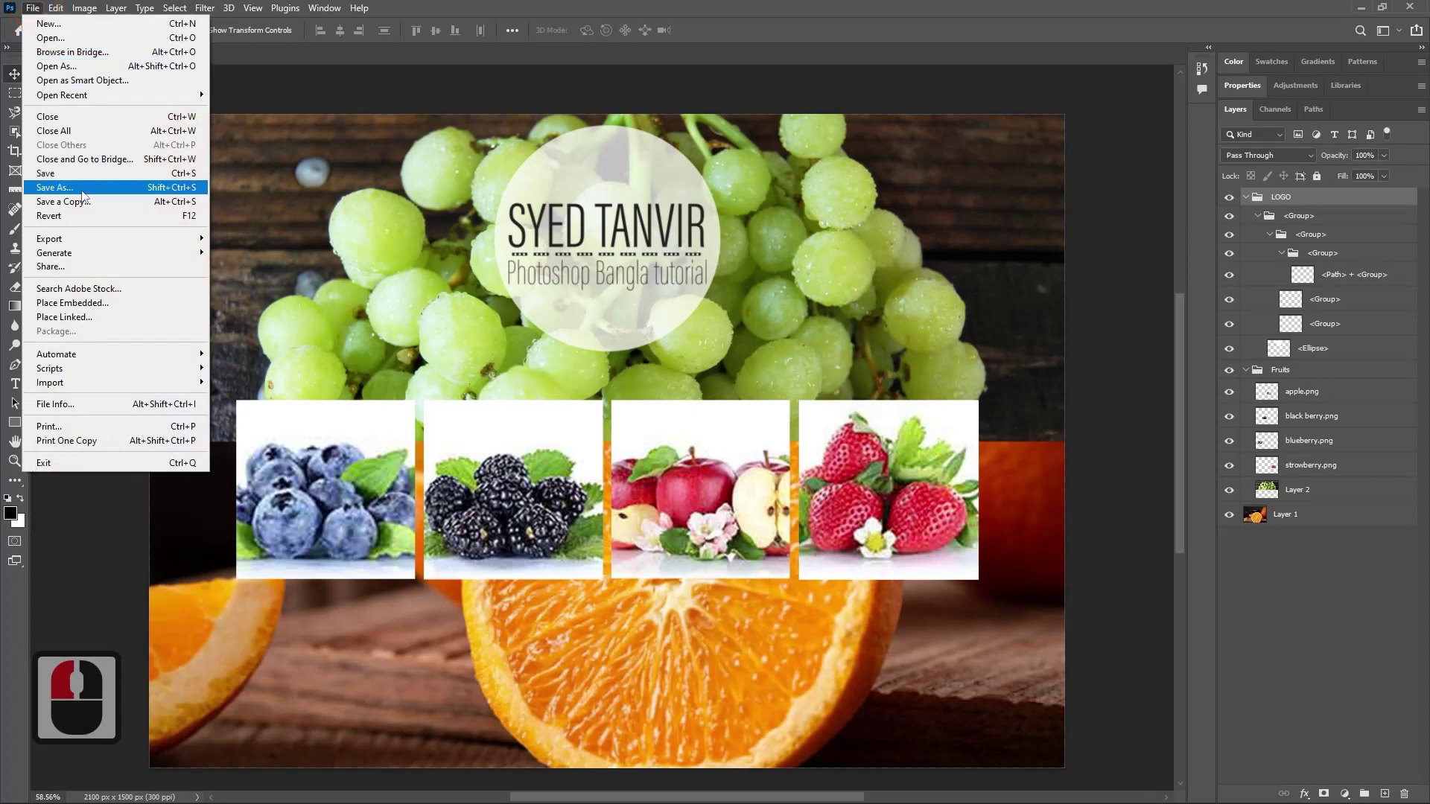
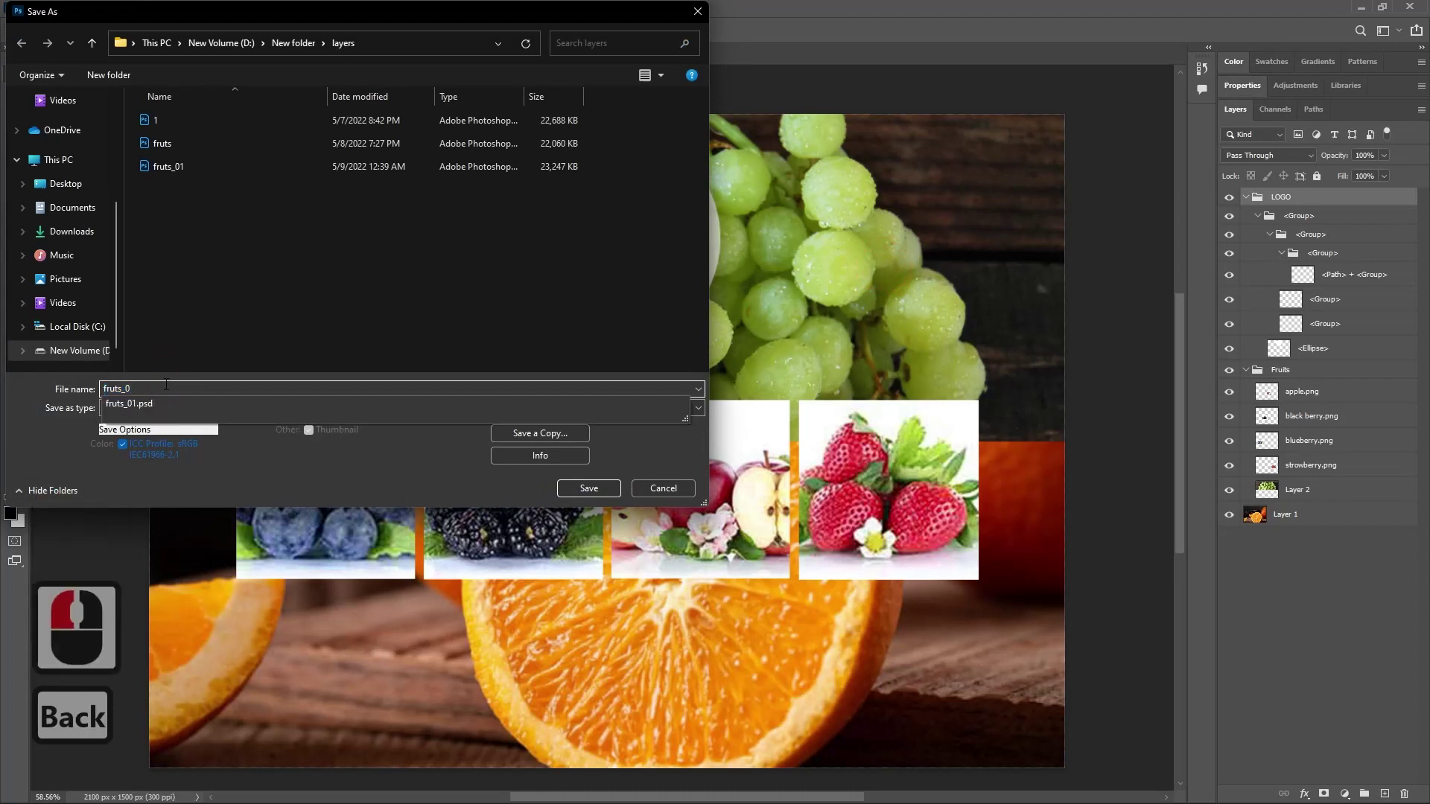
{"action": "type", "text": "02"}
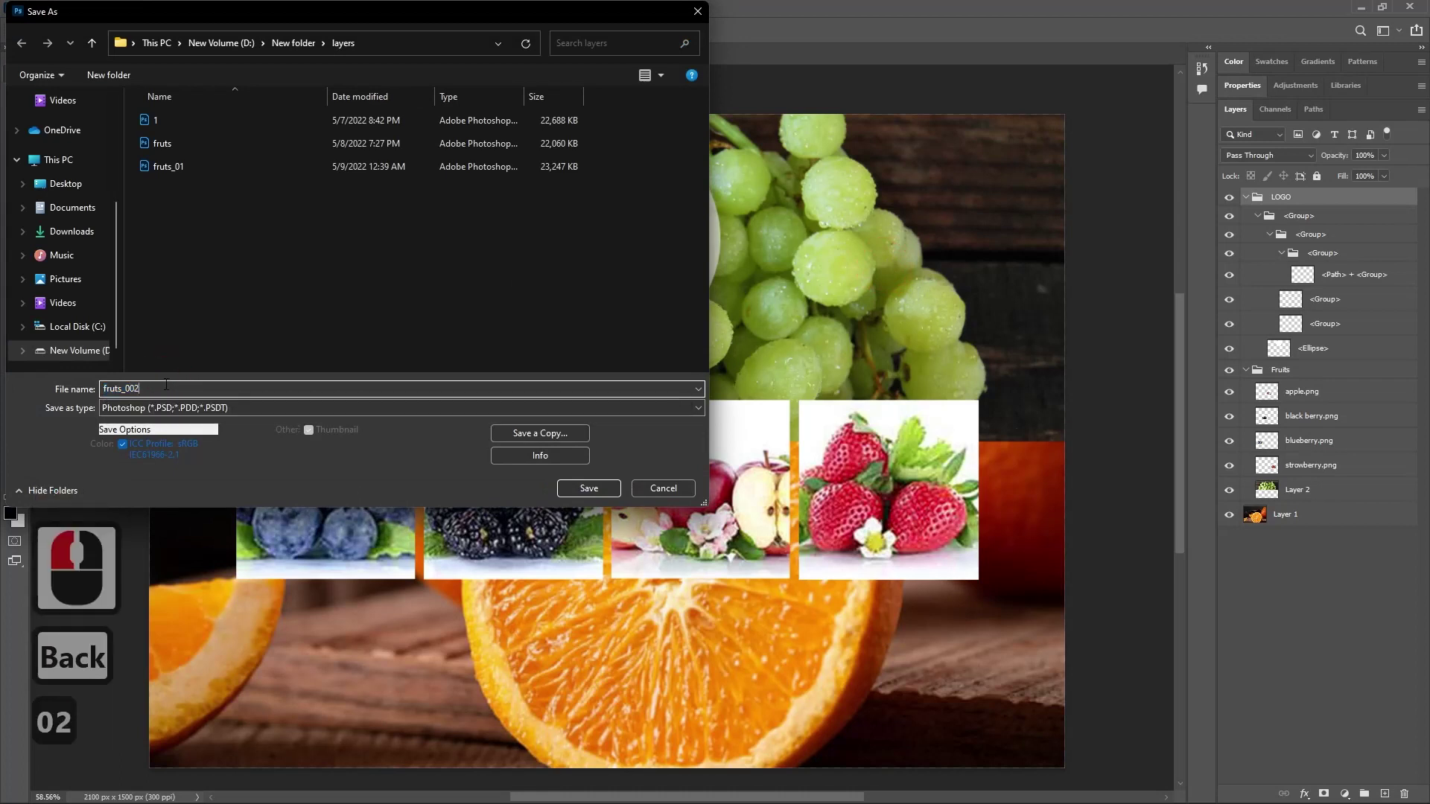
{"action": "key", "text": "Left"}
{"action": "key", "text": "BackSpace"}
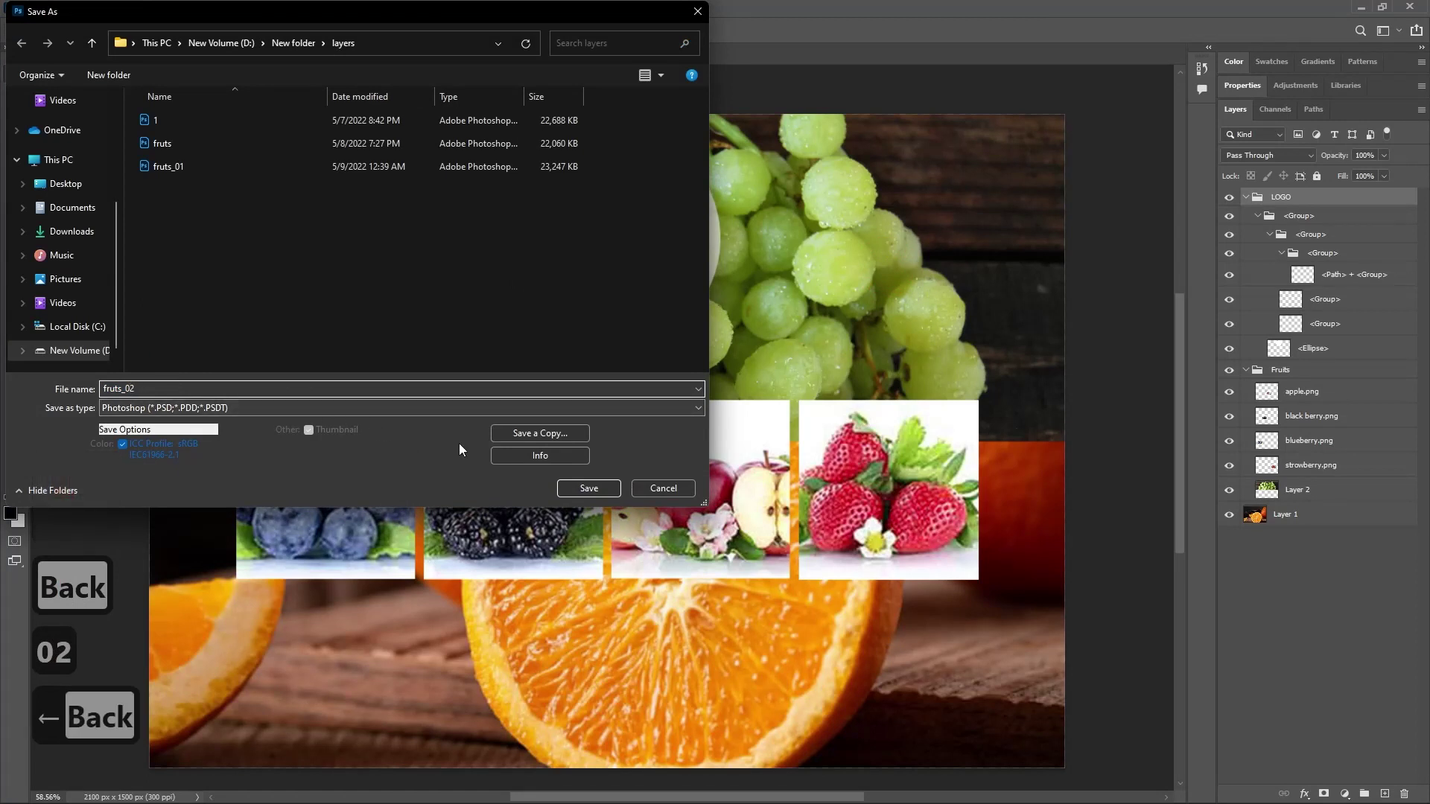
{"action": "left_click", "coordinate": [579, 490]}
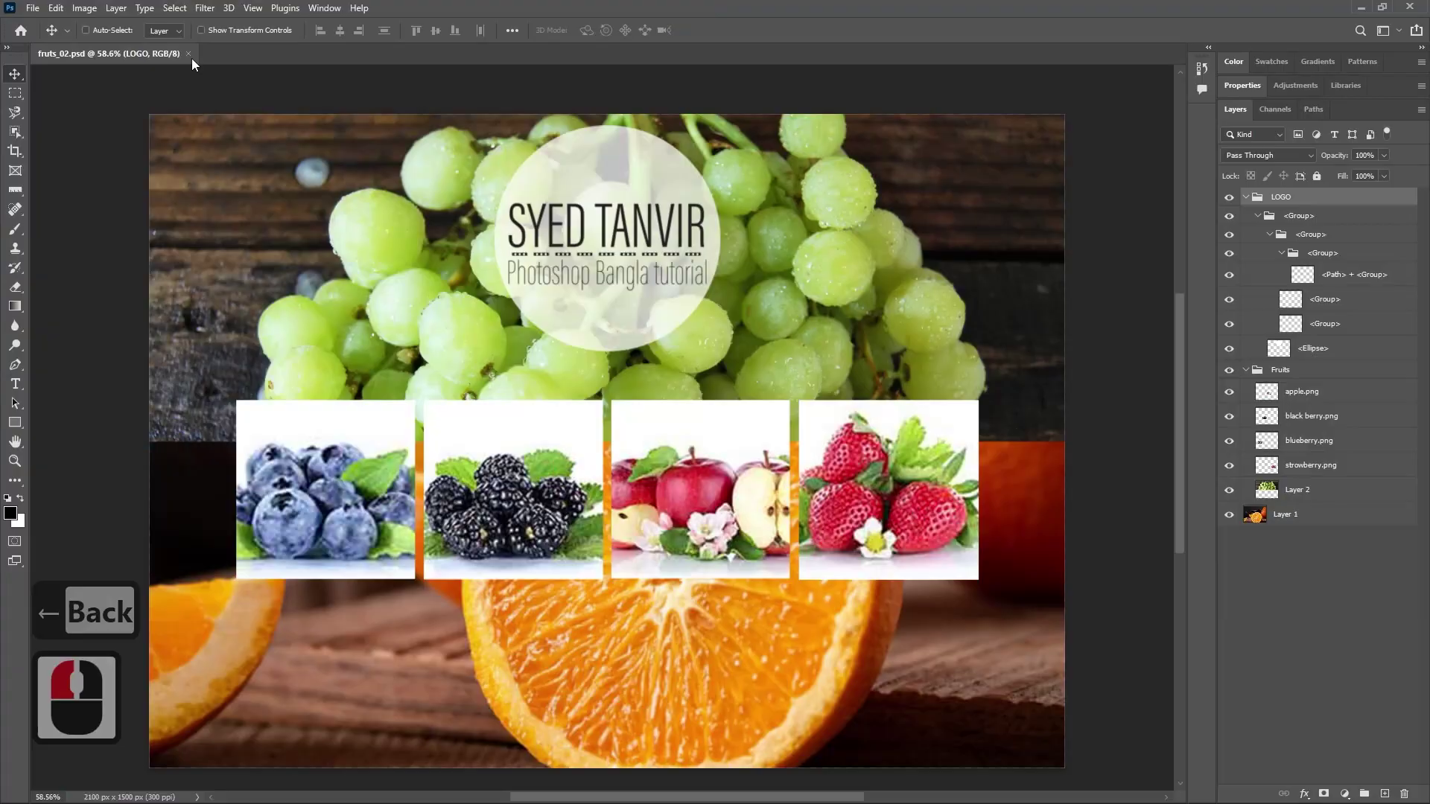
{"action": "left_click", "coordinate": [195, 57]}
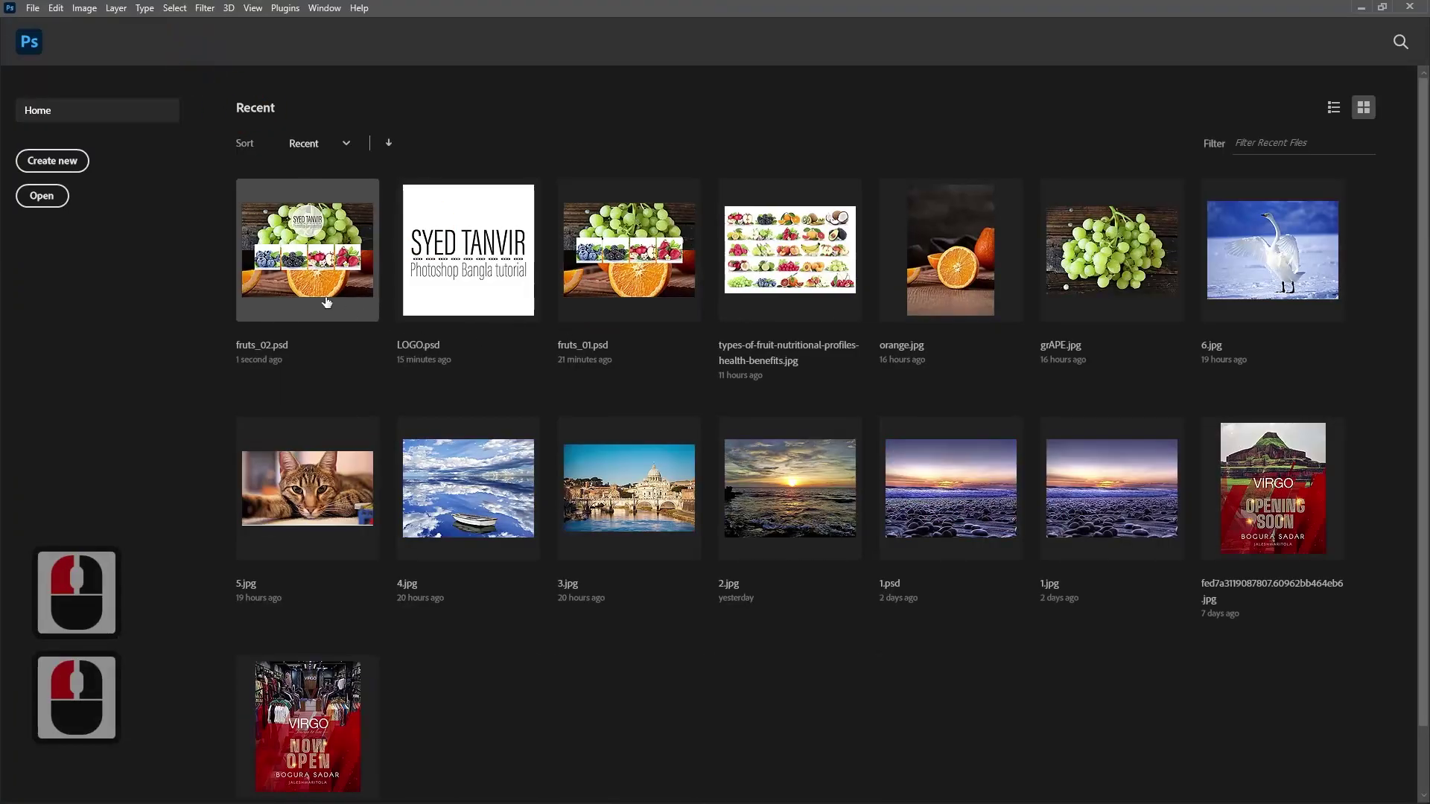